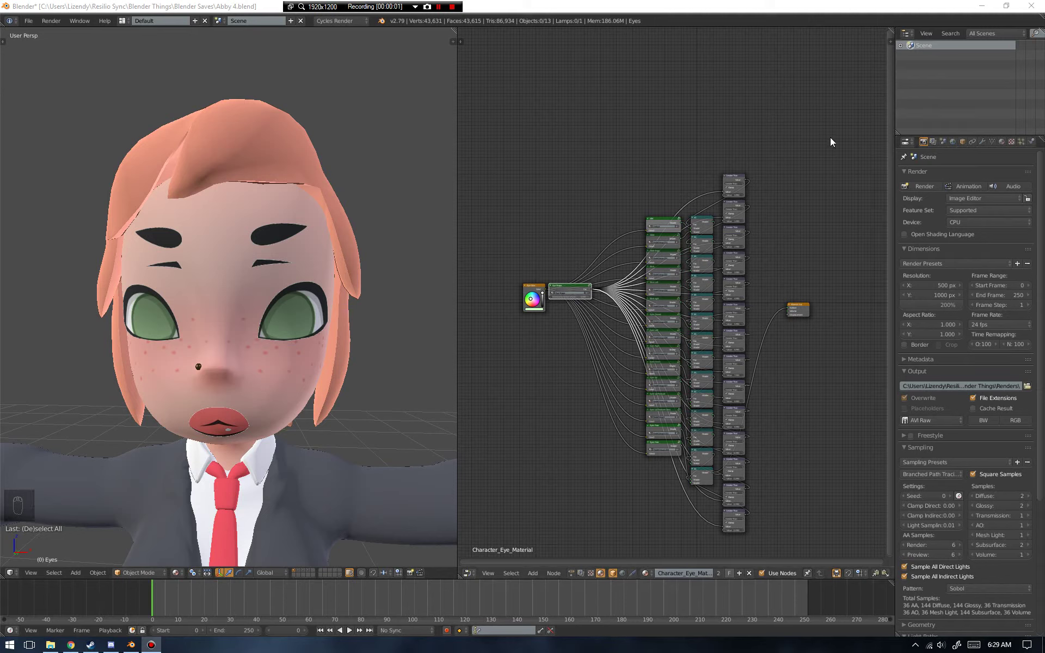
- Frame the eye node tree and zoom in on the Eye Color and Eye Shape nodes
drag(835, 141, 568, 242)
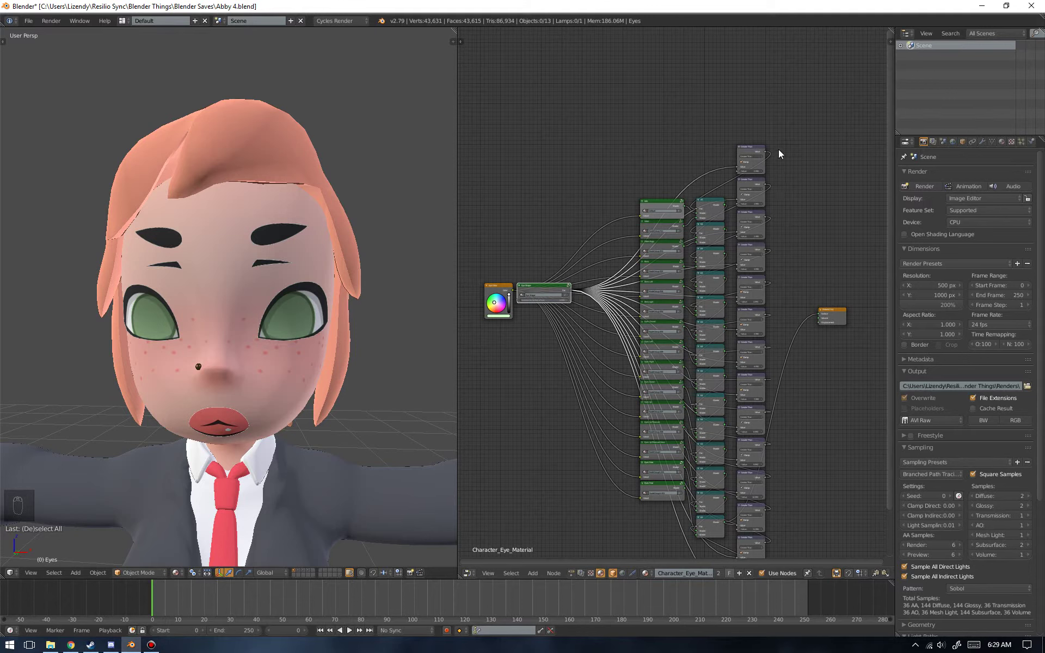
right_click(670, 211)
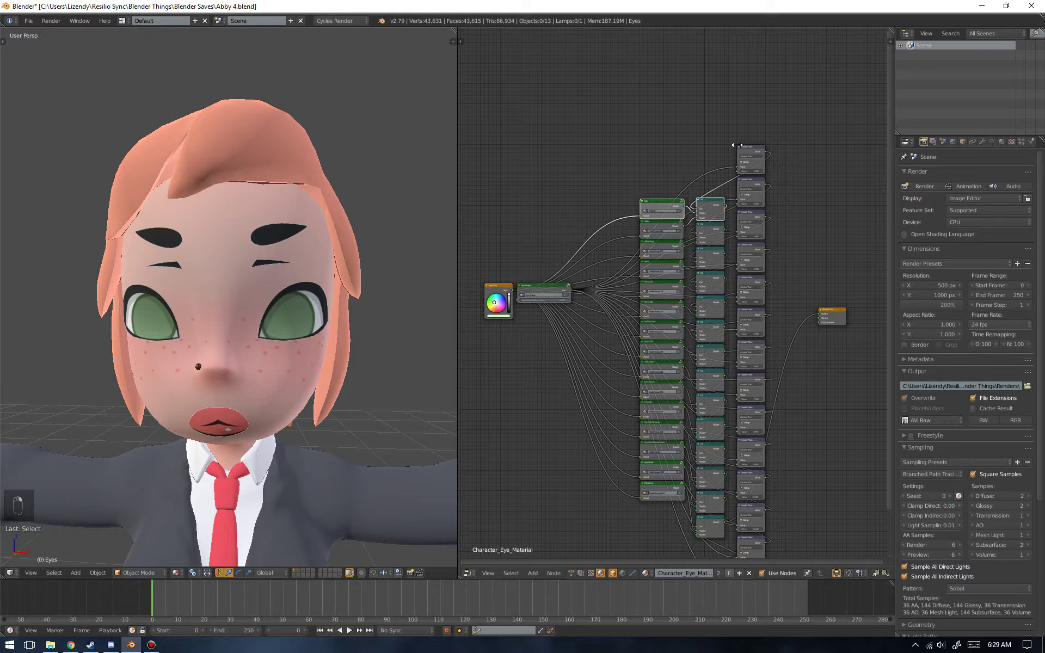
drag(747, 150, 813, 258)
key(a)
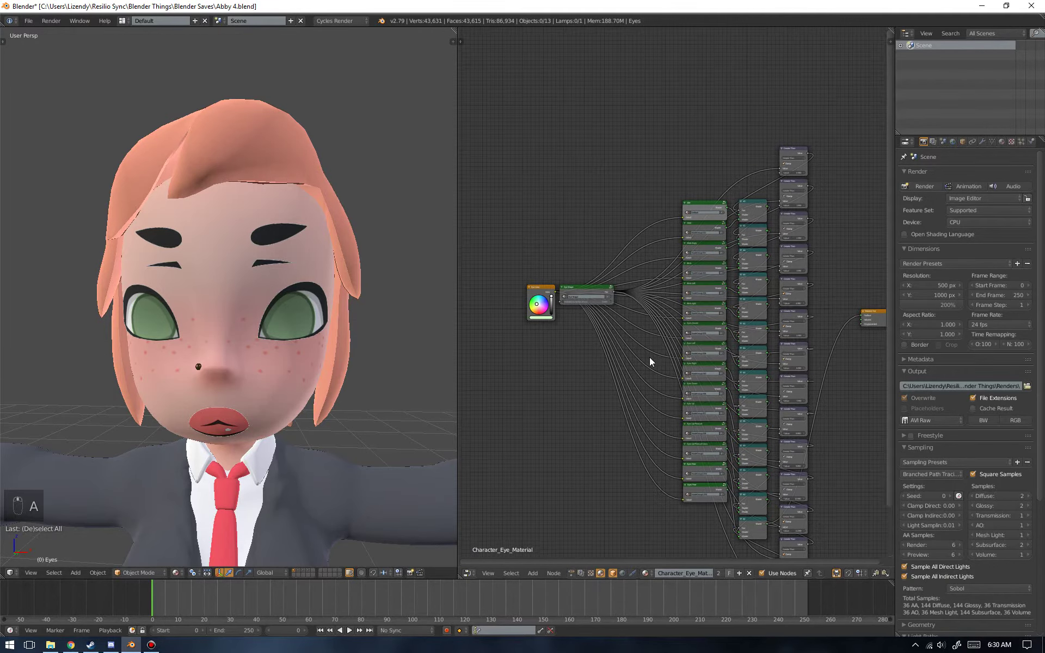
middle_click(587, 373)
drag(399, 350, 297, 340)
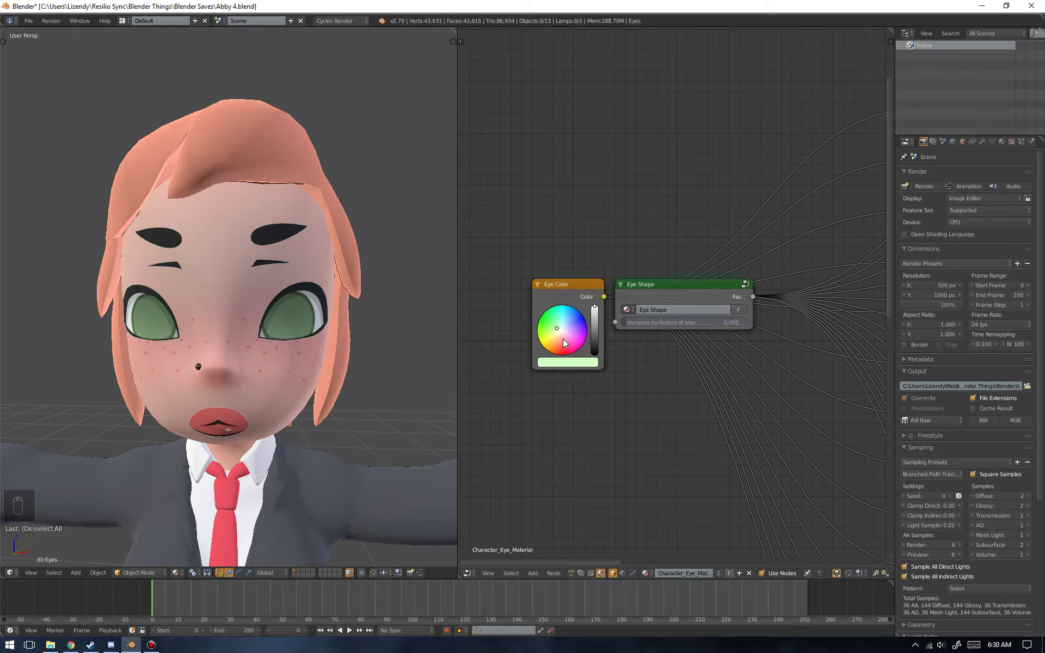
- Pick a brown hue on the Eye Color wheel and select the Eye Shape node
drag(571, 346, 800, 127)
right_click(800, 127)
- Enter the Idle group and reposition the Hue node among its nodes
key(Tab)
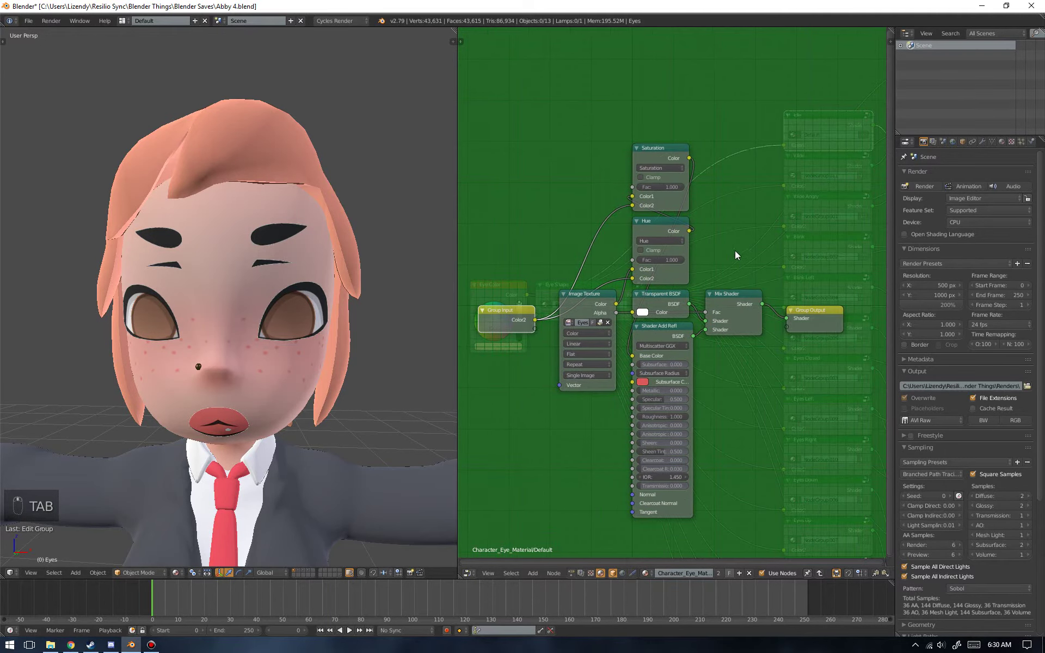
key(Tab)
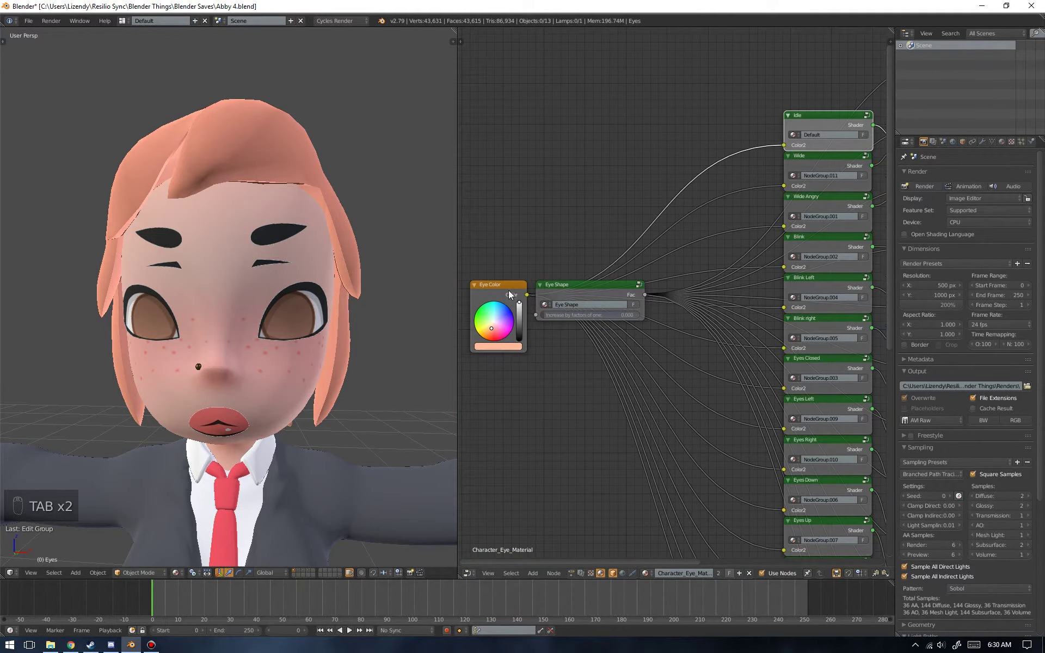
key(Tab)
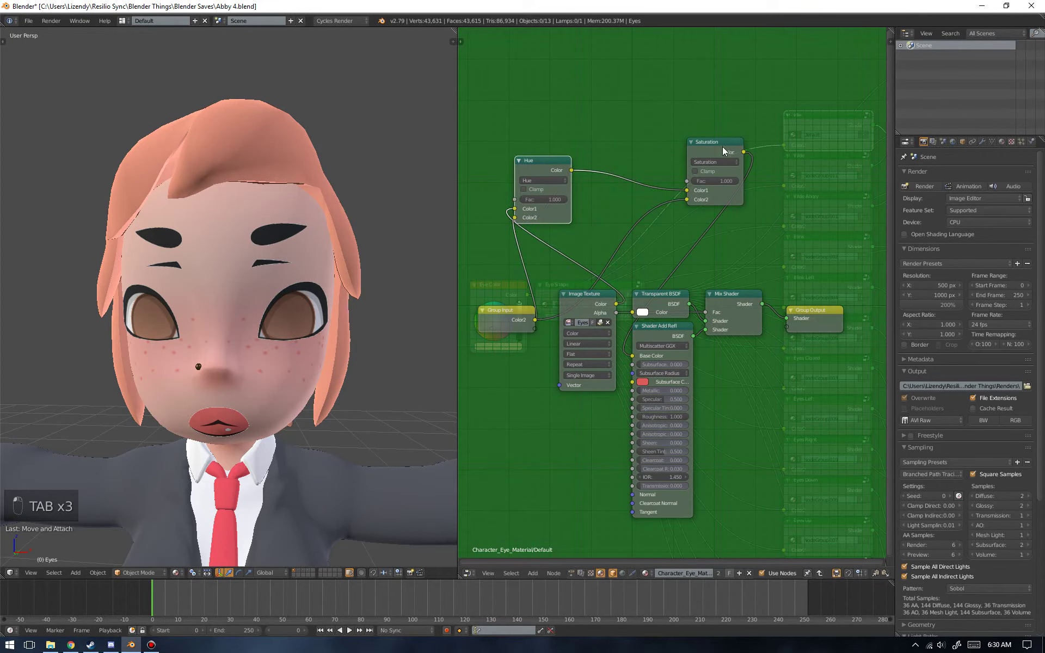
click(728, 160)
drag(624, 299, 598, 311)
click(597, 311)
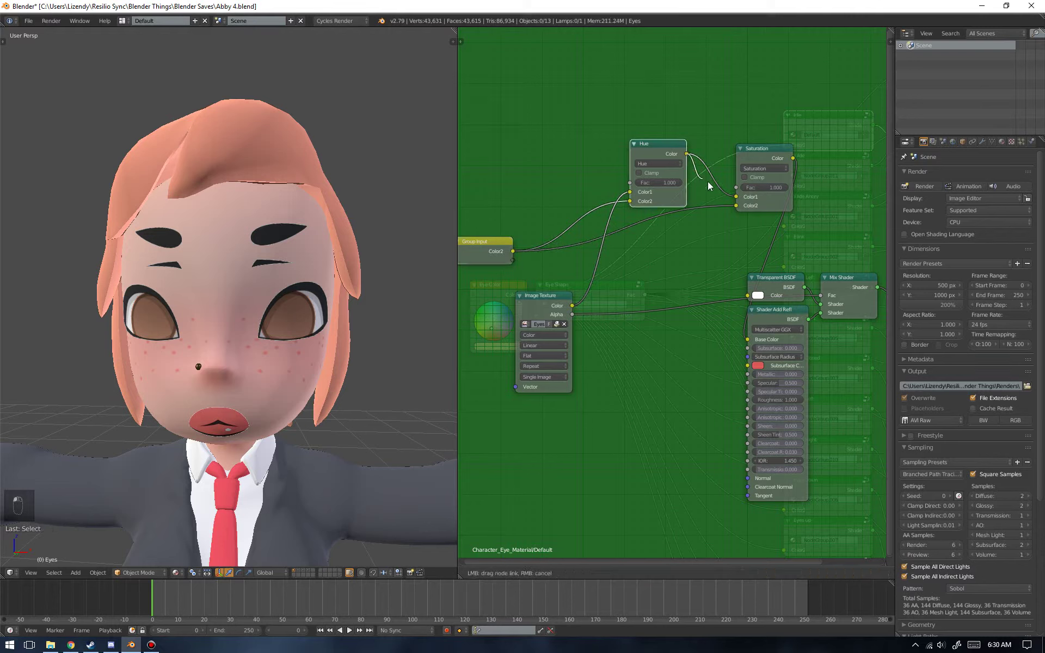
- Relink texture colour into Hue and Saturation onward to the shader, then return to the main tree
click(748, 201)
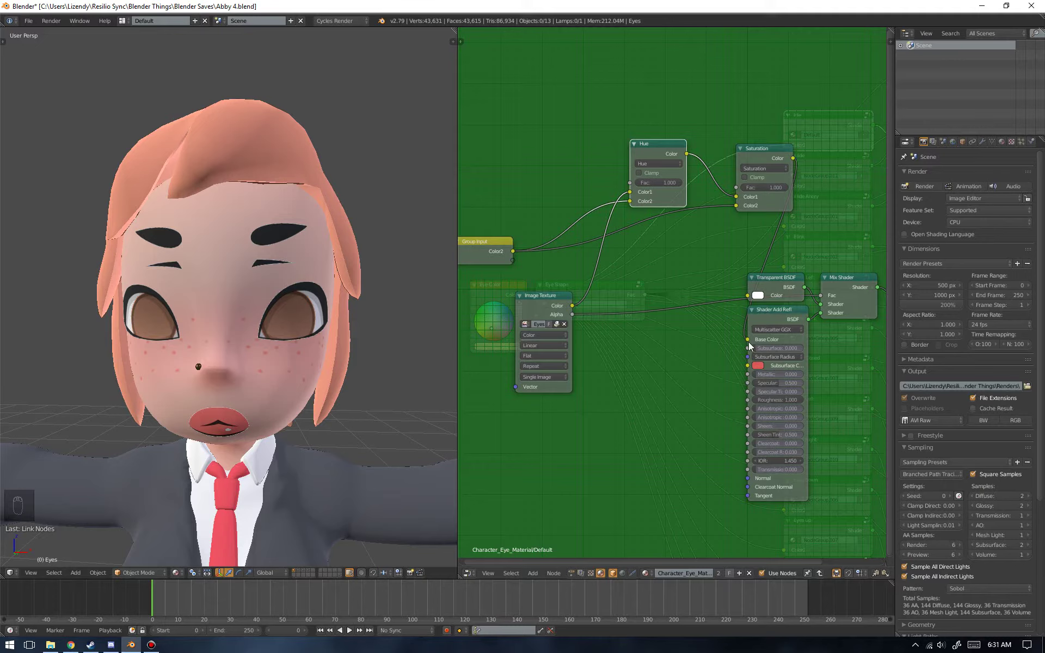
drag(575, 306, 759, 341)
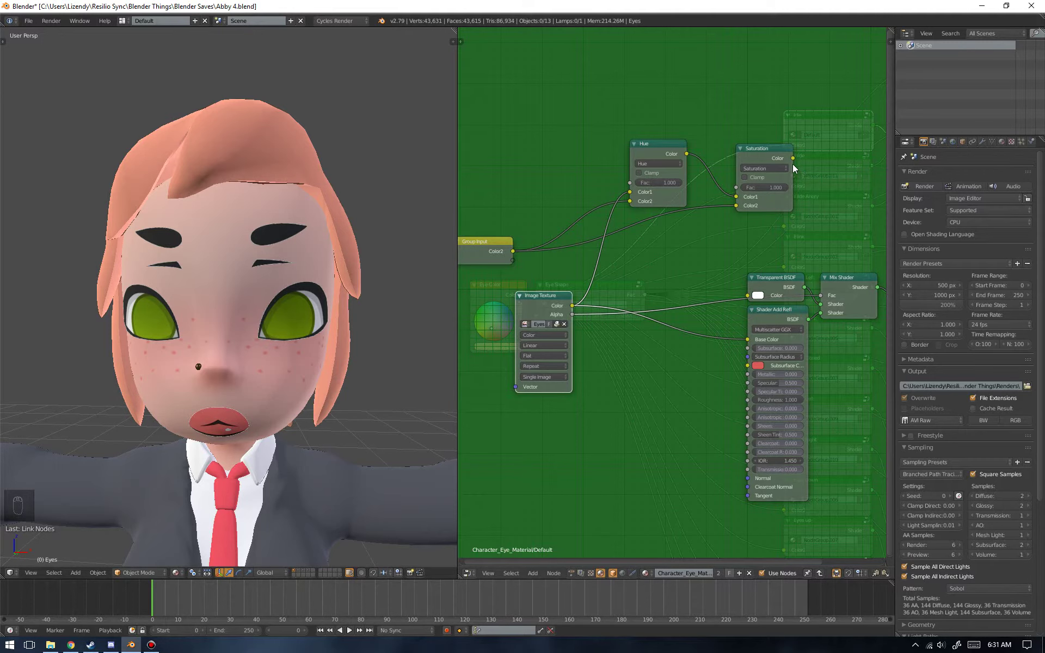
drag(797, 162, 540, 317)
key(Tab)
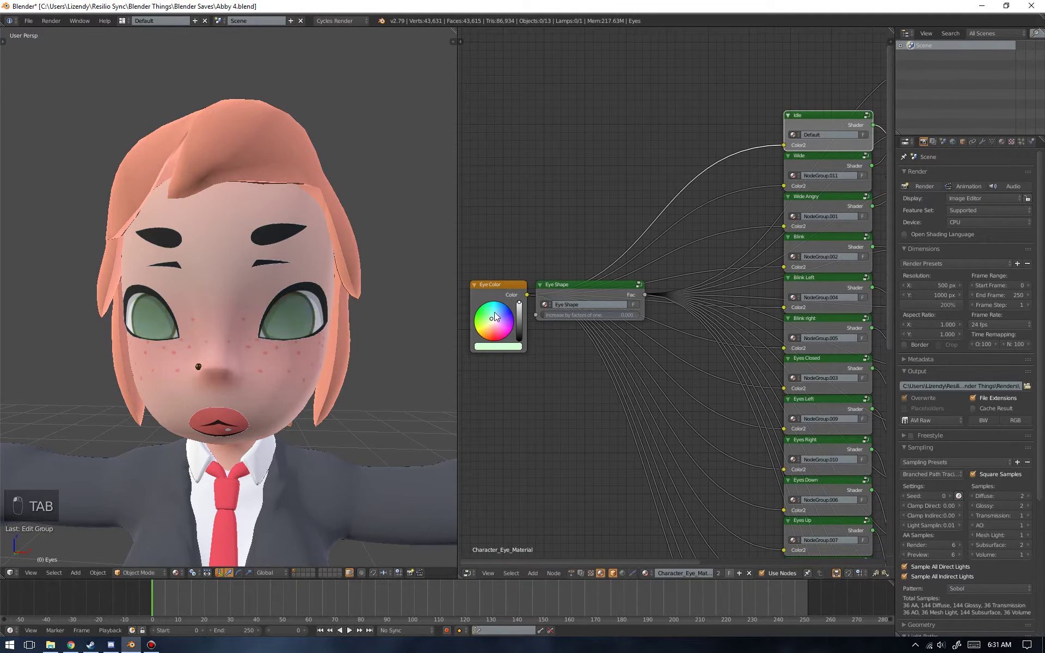
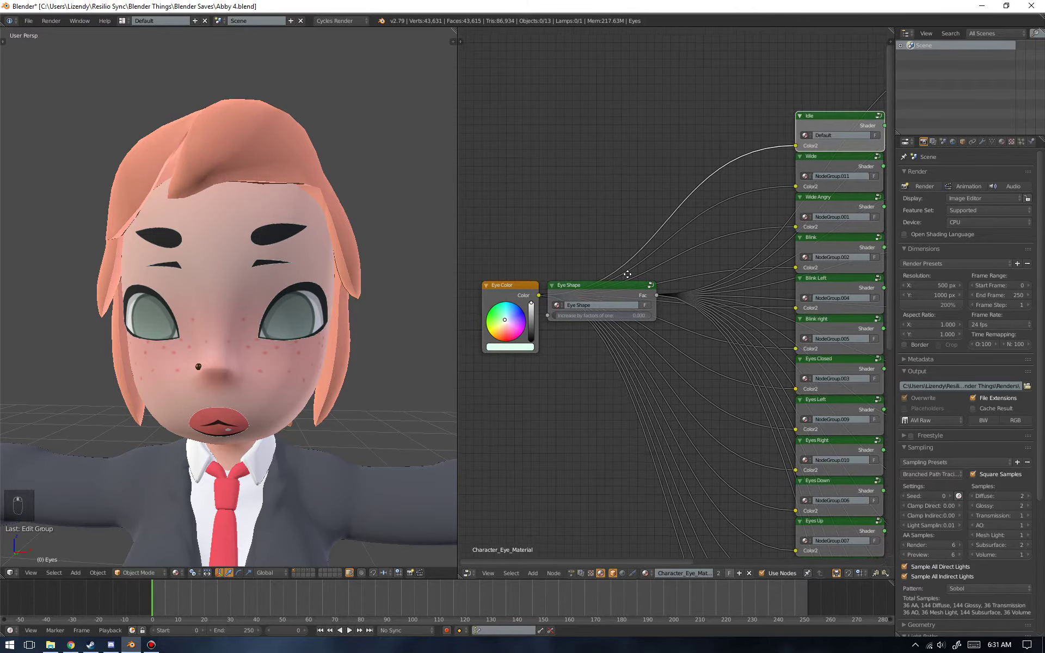
- Inspect the Eye Shape group and keyframe its factor value at 2.190
drag(691, 280, 631, 292)
key(Tab)
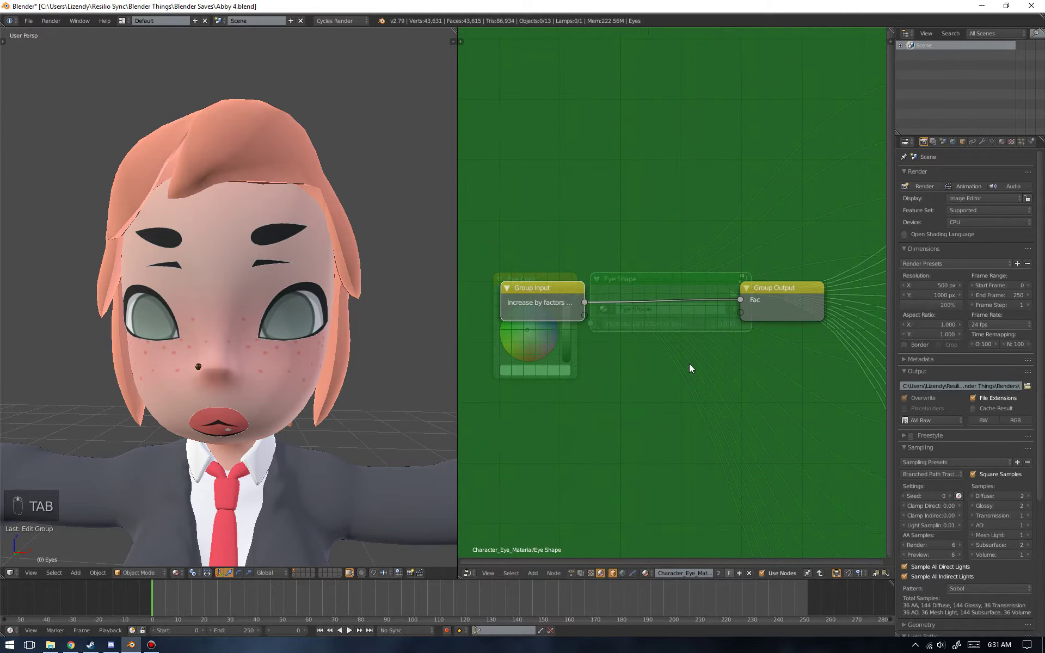
key(Tab)
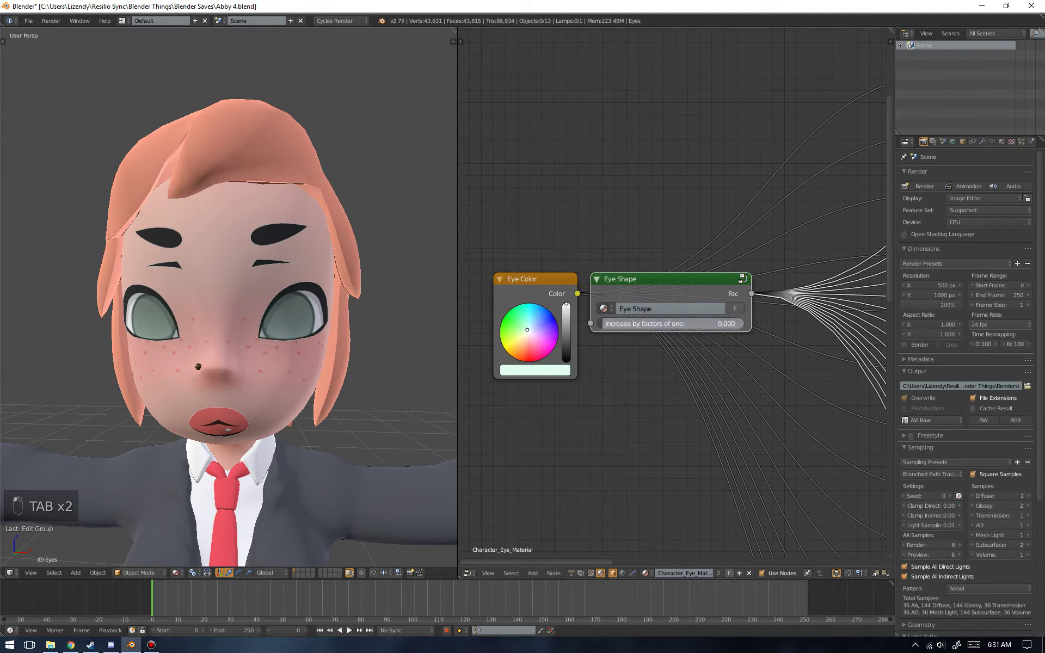
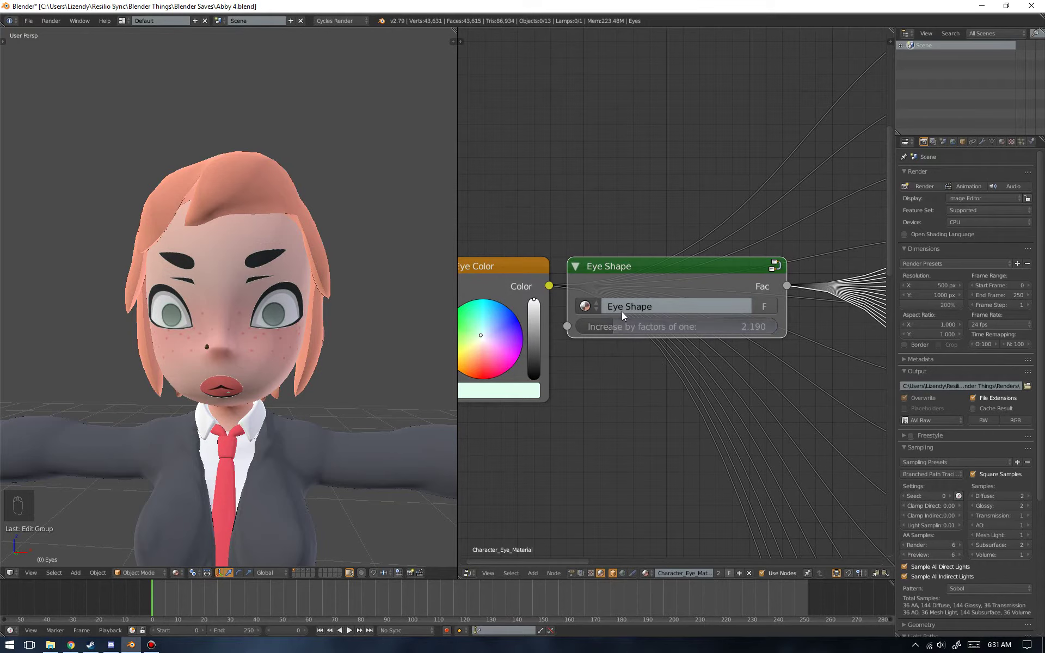
middle_click(633, 333)
key(i)
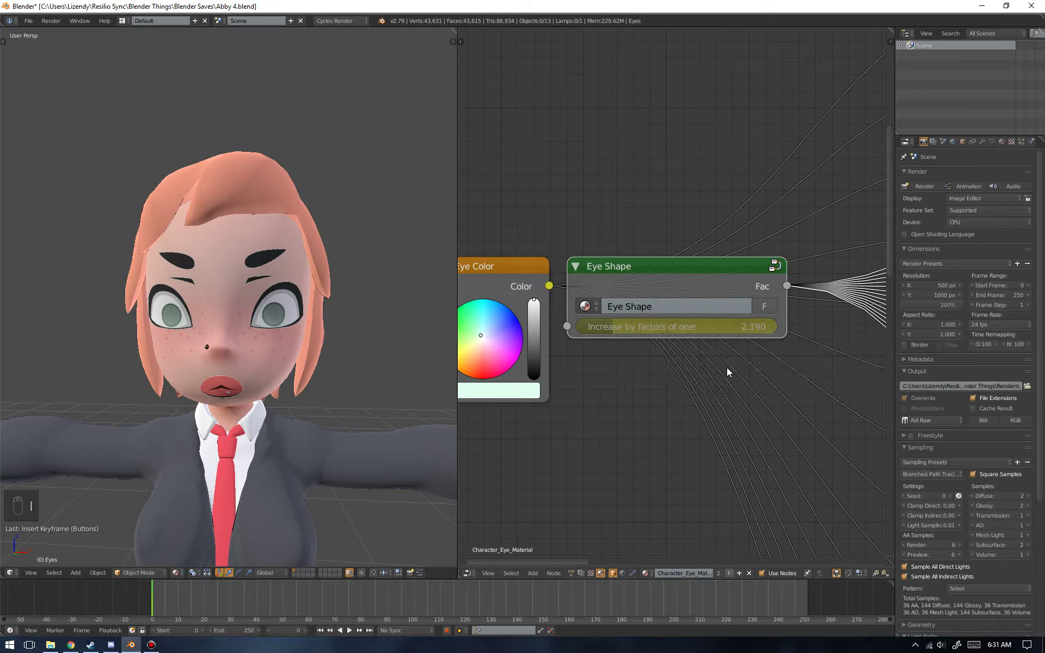
- Select and delete every node except the Material Output, leaving the eyes black
key(ctrl+z)
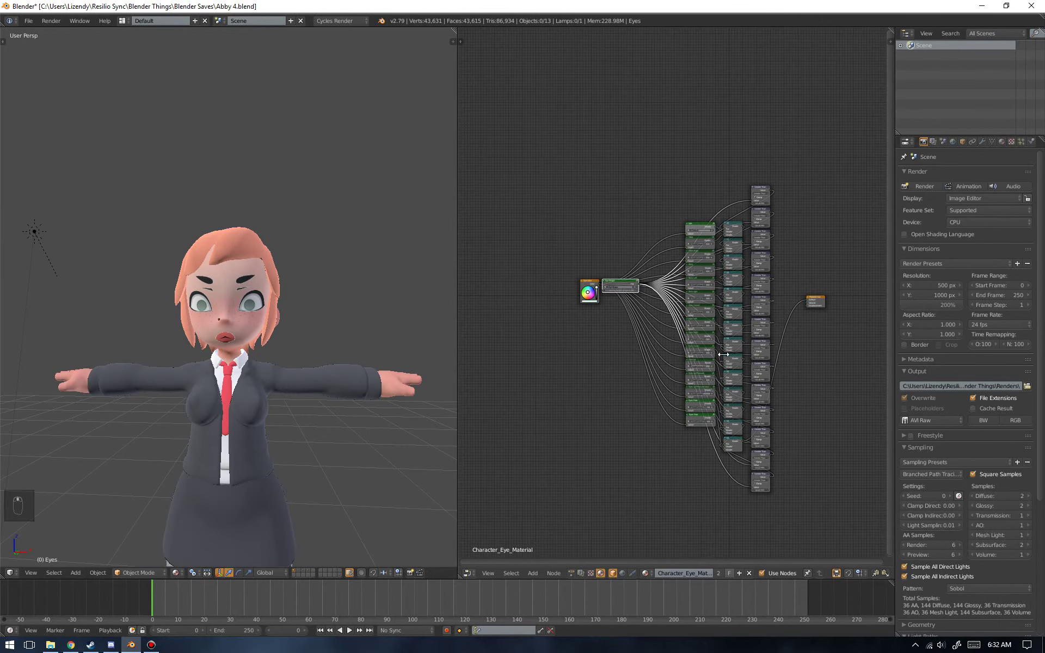
key(a)
key(b)
click(526, 152)
key(x)
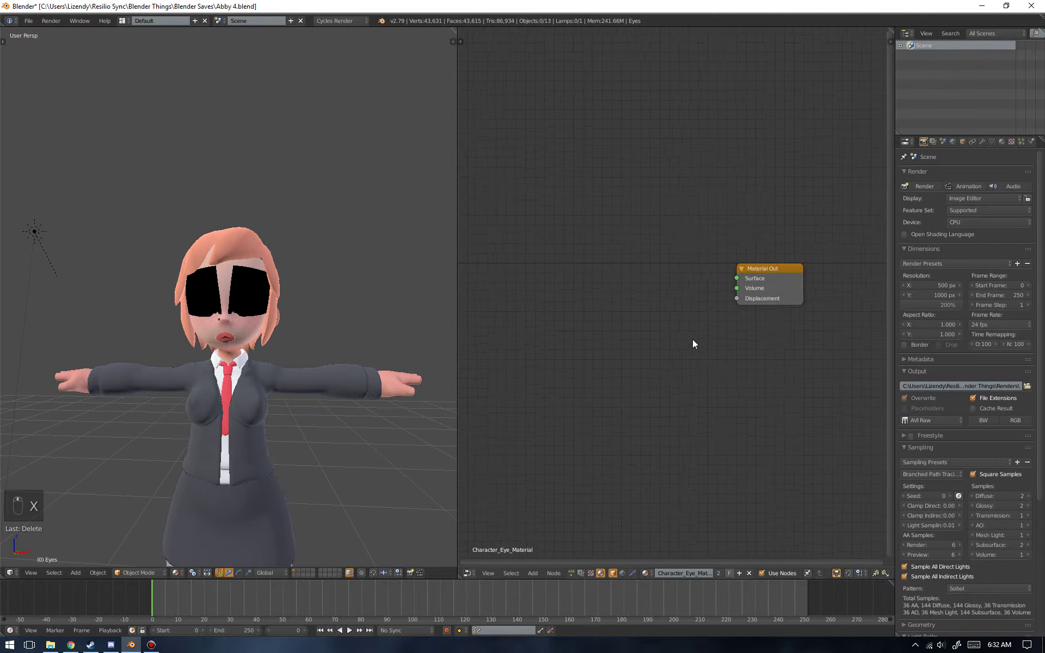
- Add a Principled BSDF and an Image Texture loaded with the Eye image, arranged by the output
key(shift+a)
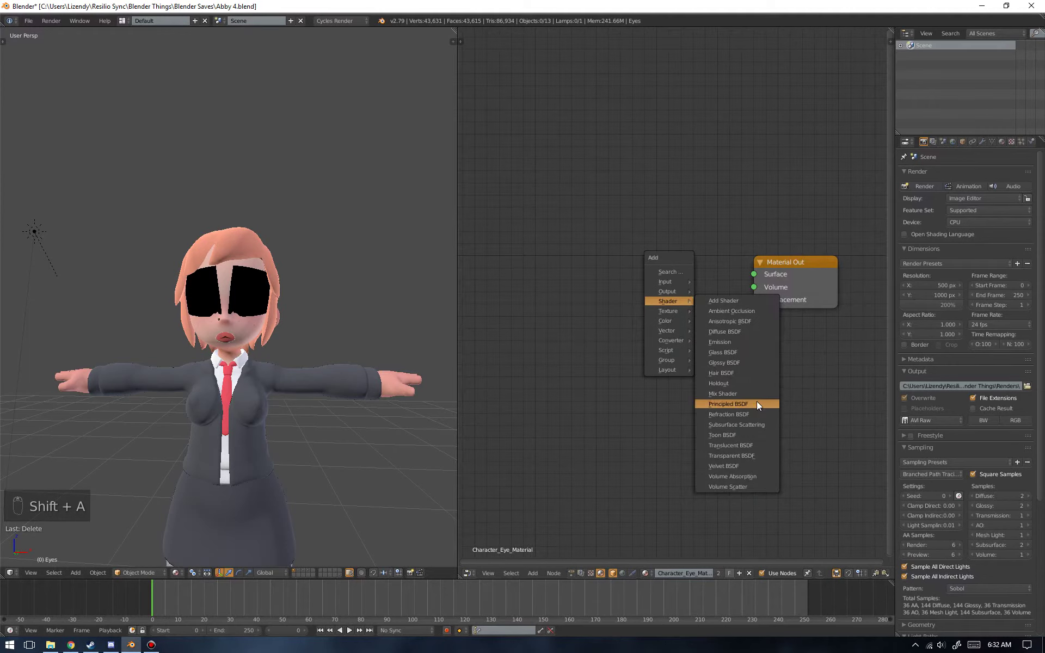
click(762, 291)
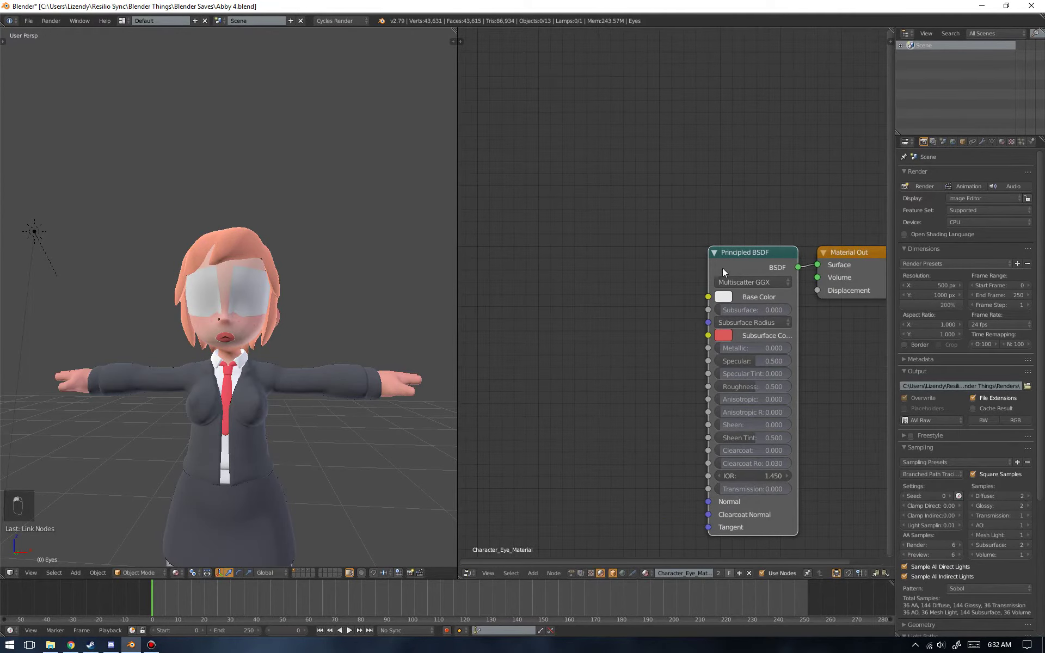
click(728, 272)
key(ctrl+t)
key(a)
key(b)
key(x)
click(724, 246)
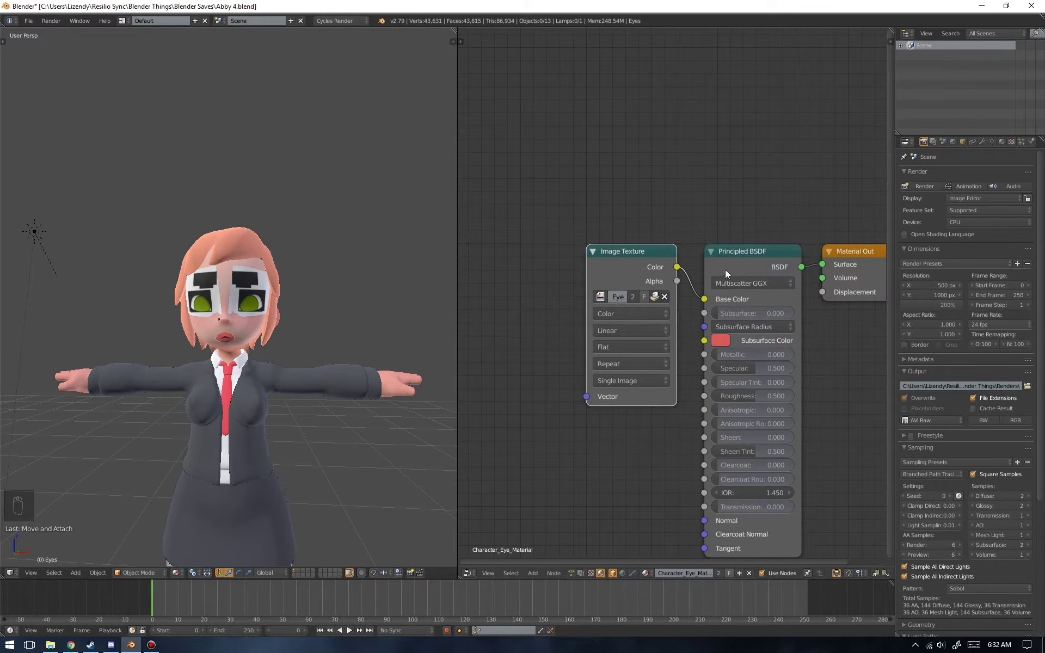
key(g)
drag(811, 253, 683, 277)
drag(653, 269, 580, 276)
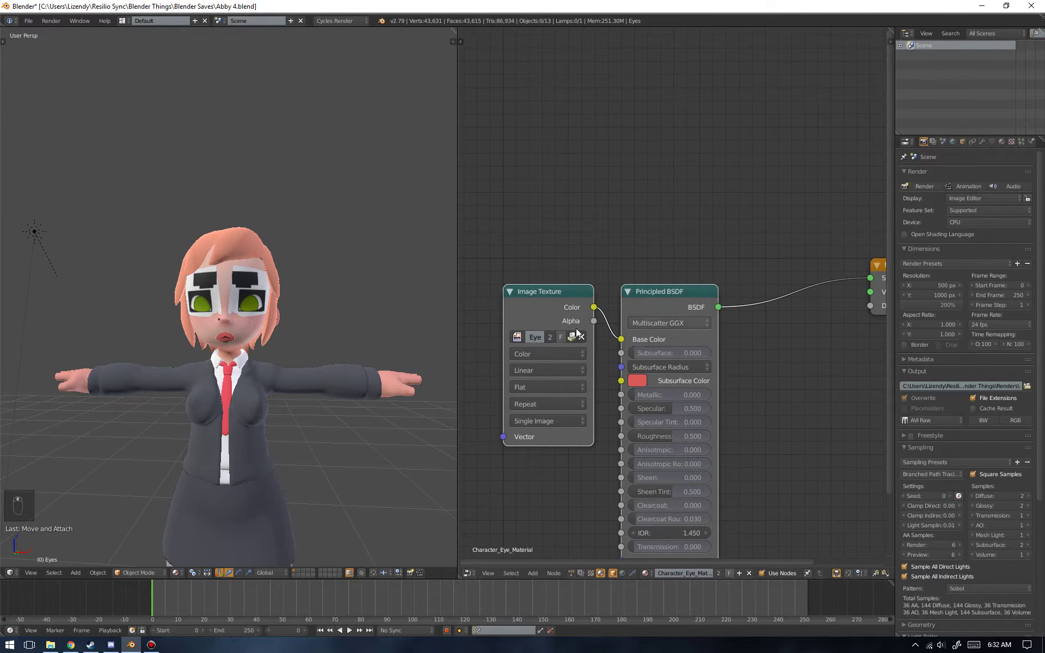
- Add a Transparent BSDF and a Mix Shader beside the material output
key(shift+a)
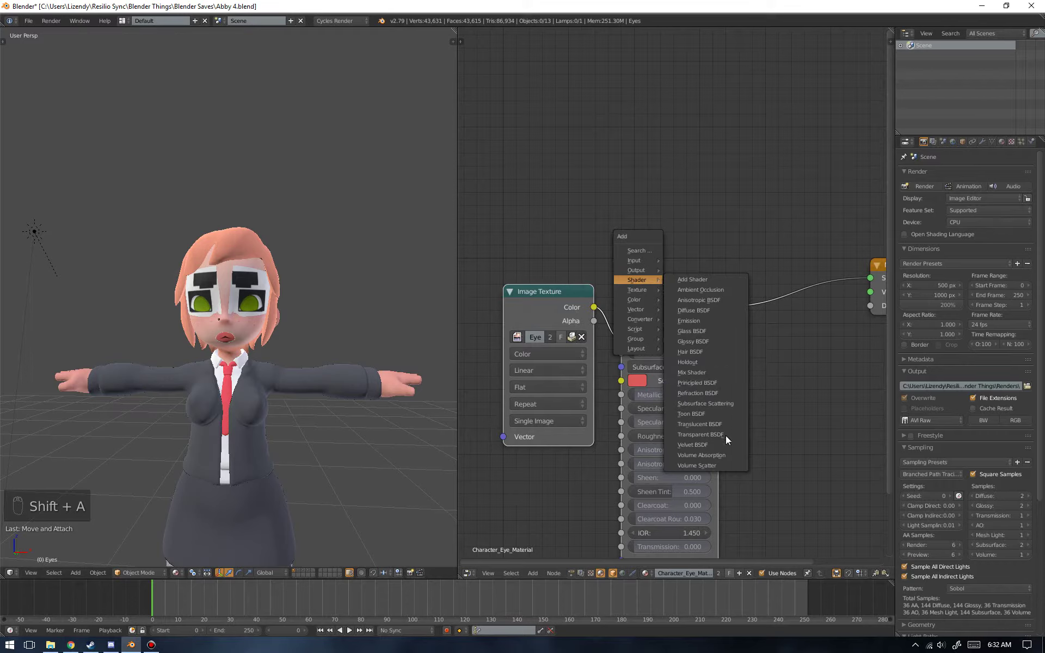
drag(648, 267, 772, 249)
drag(673, 300, 772, 249)
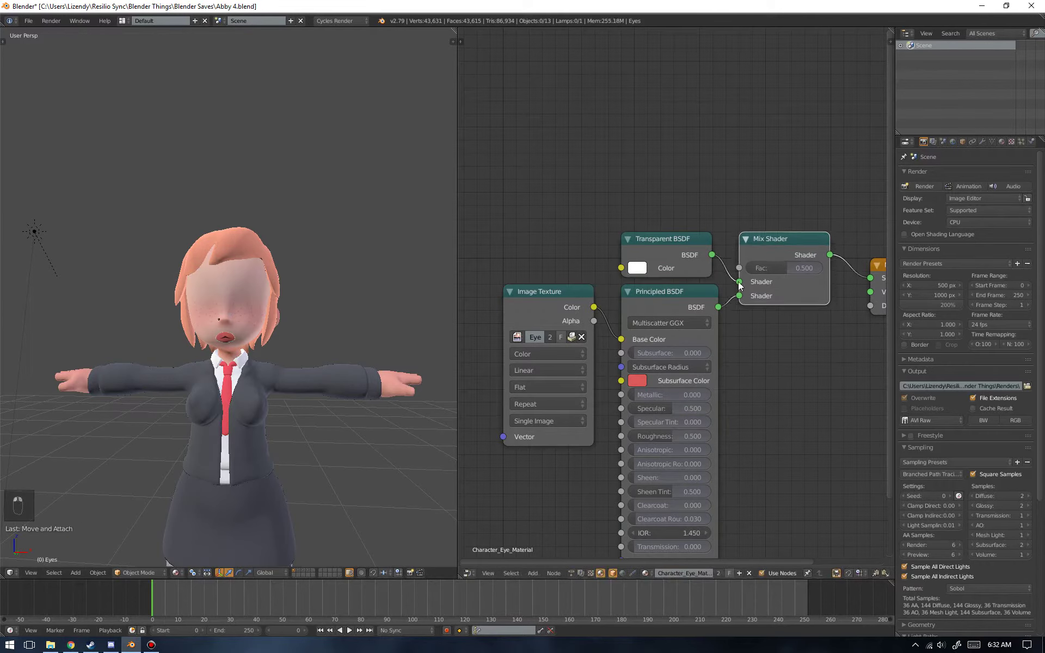
drag(698, 251, 664, 352)
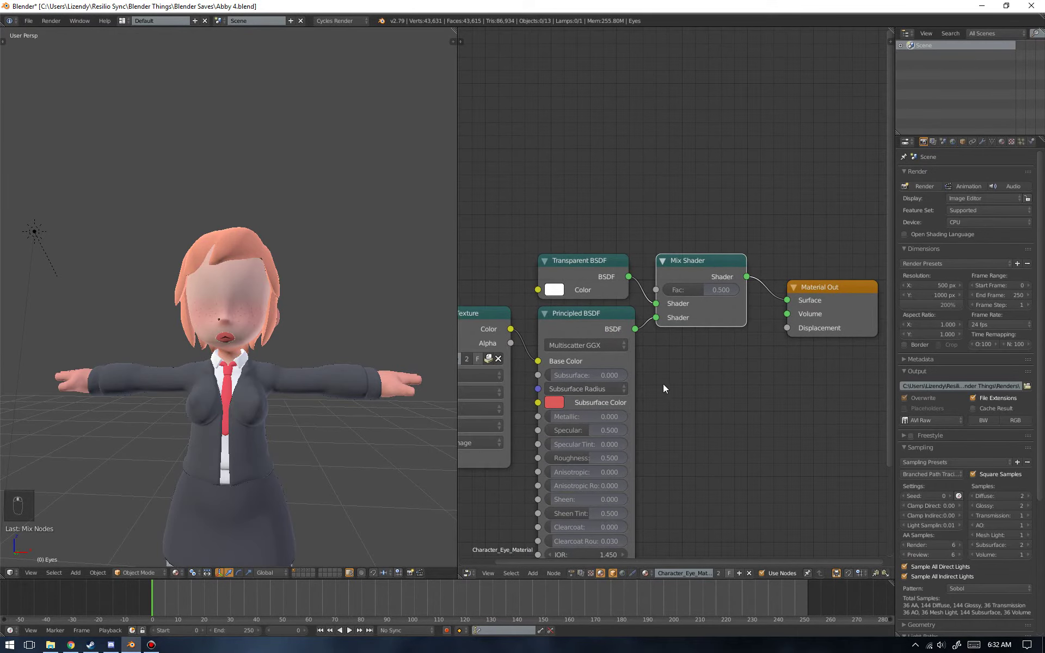
- Tidy the Mix Shader setup and connect the eye texture colour to the Principled Base Color
key(shift+a)
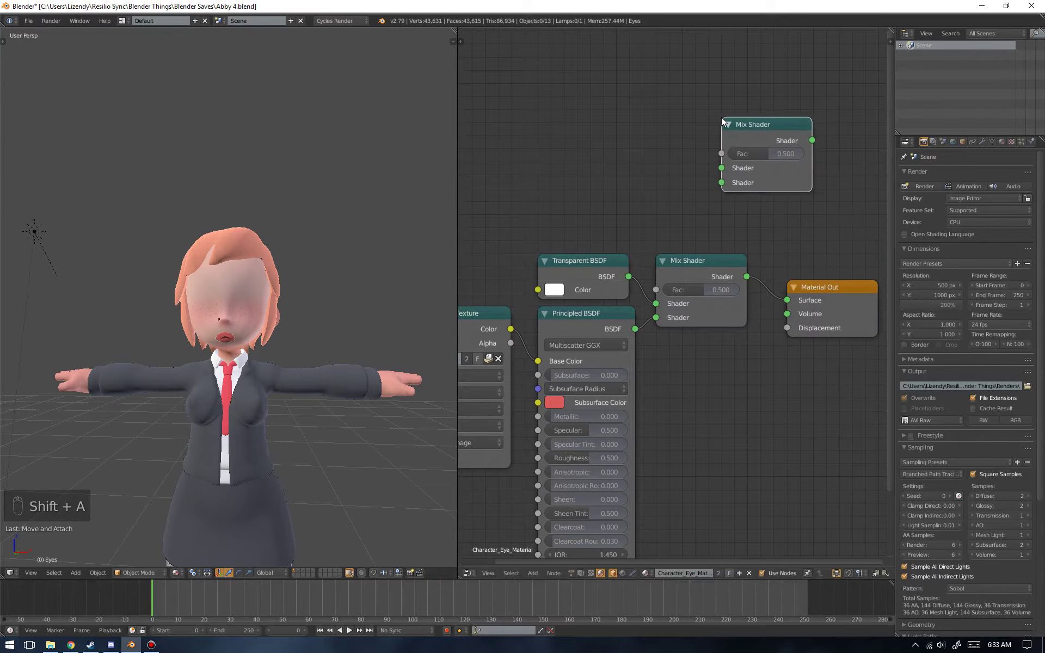
key(x)
drag(609, 350, 740, 290)
key(x)
click(639, 284)
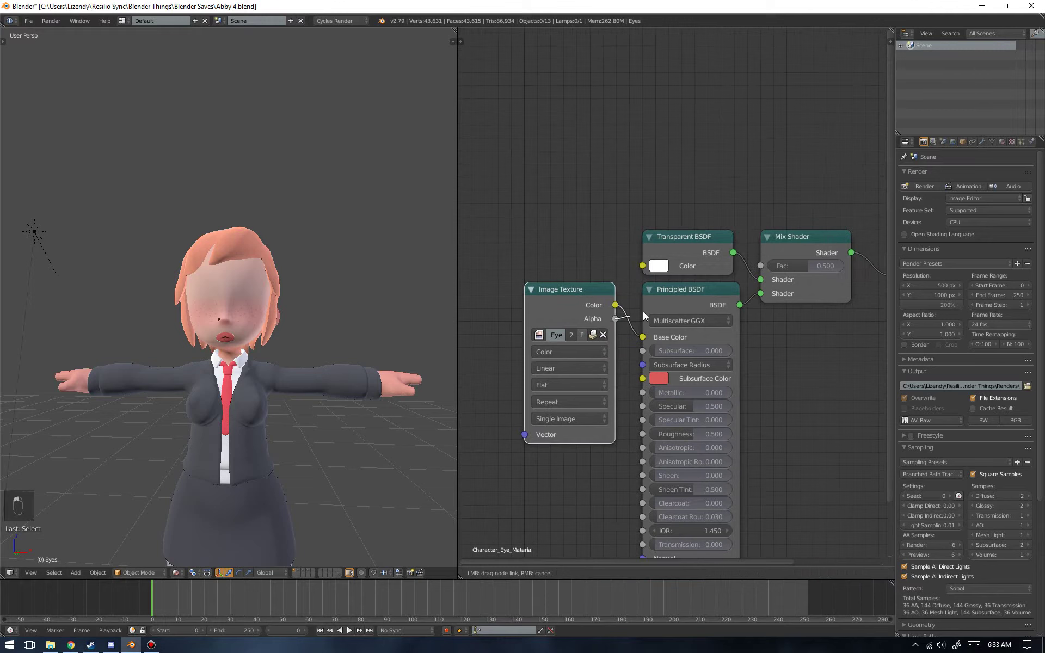
drag(614, 245, 727, 269)
- Group the eye shader nodes with Ctrl+G into one node group feeding the Material Output
key(a)
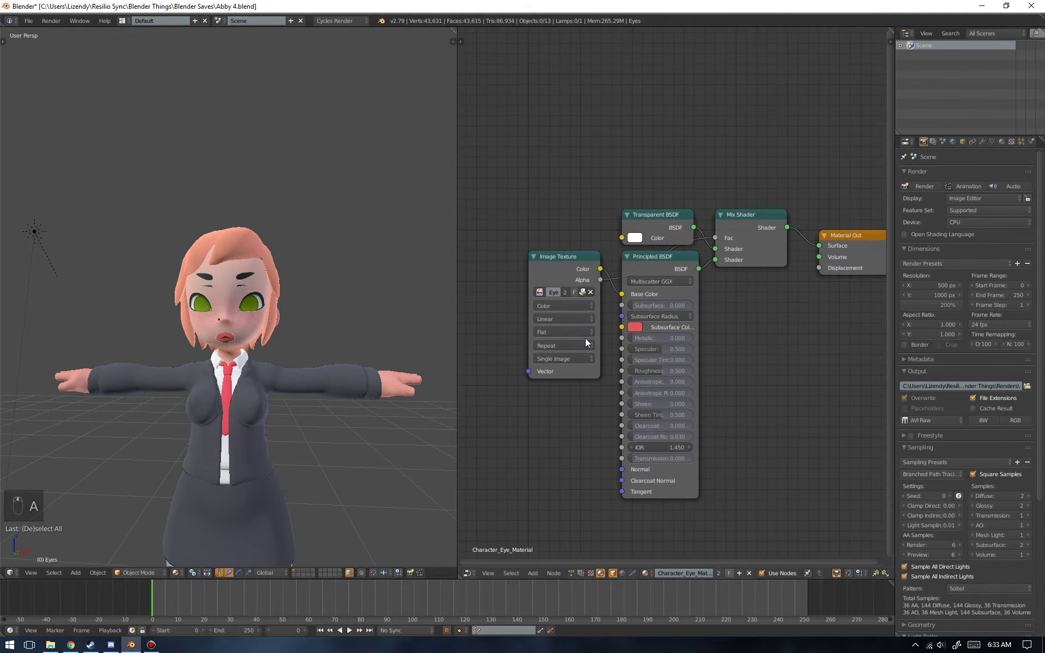
key(b)
key(g)
click(710, 436)
key(ctrl+g)
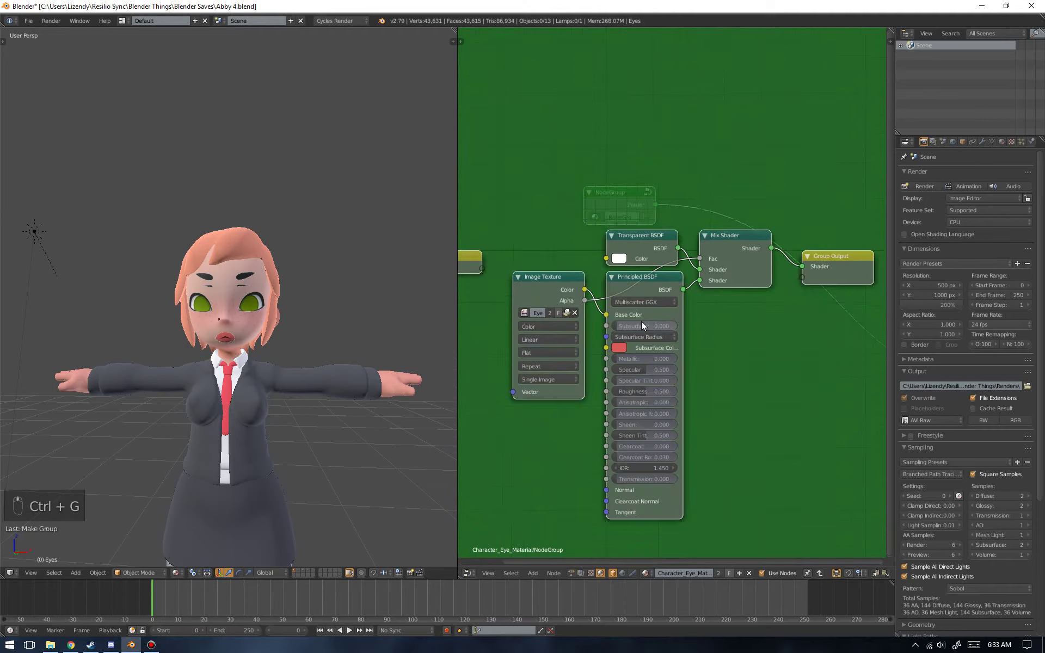
key(Tab)
drag(577, 247, 568, 222)
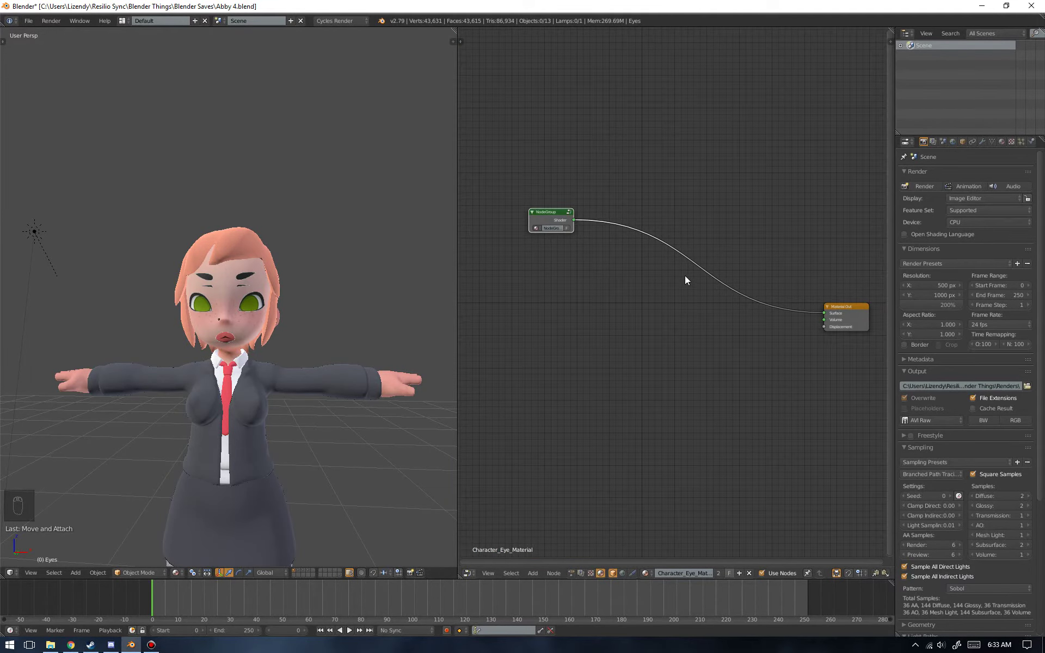
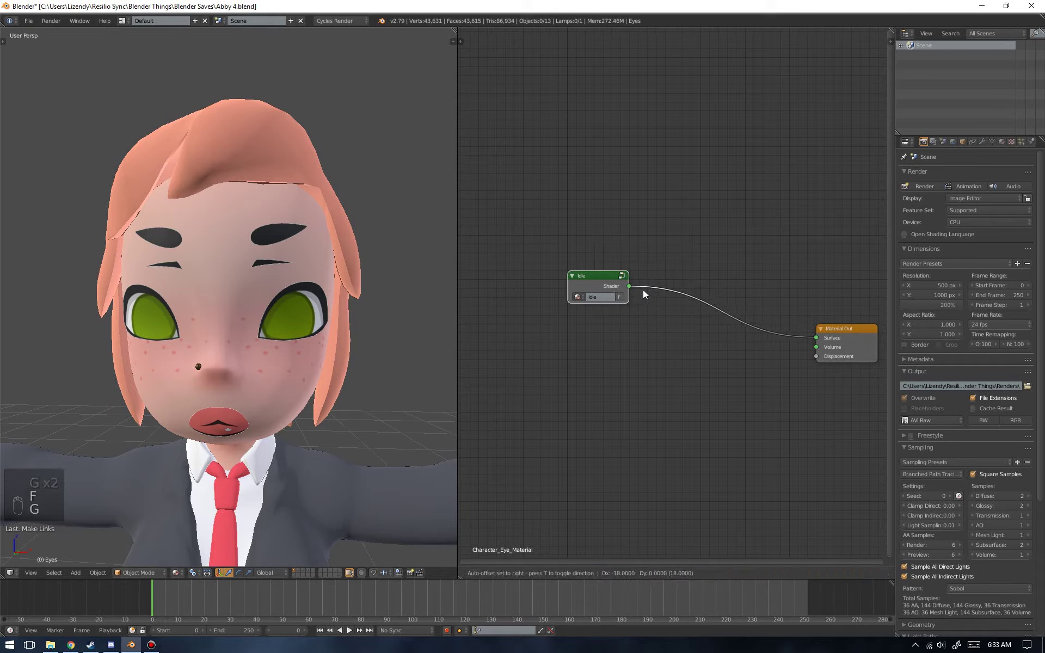
- Duplicate the Idle group node below it and make the copy a single-user group
key(shift+d)
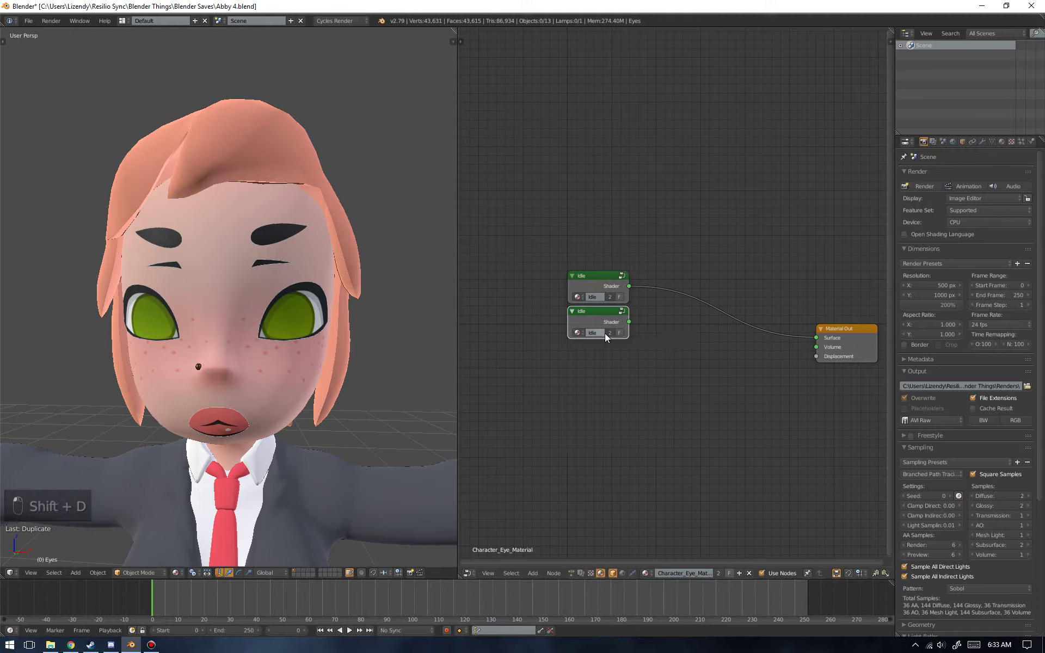
click(599, 327)
key(Tab)
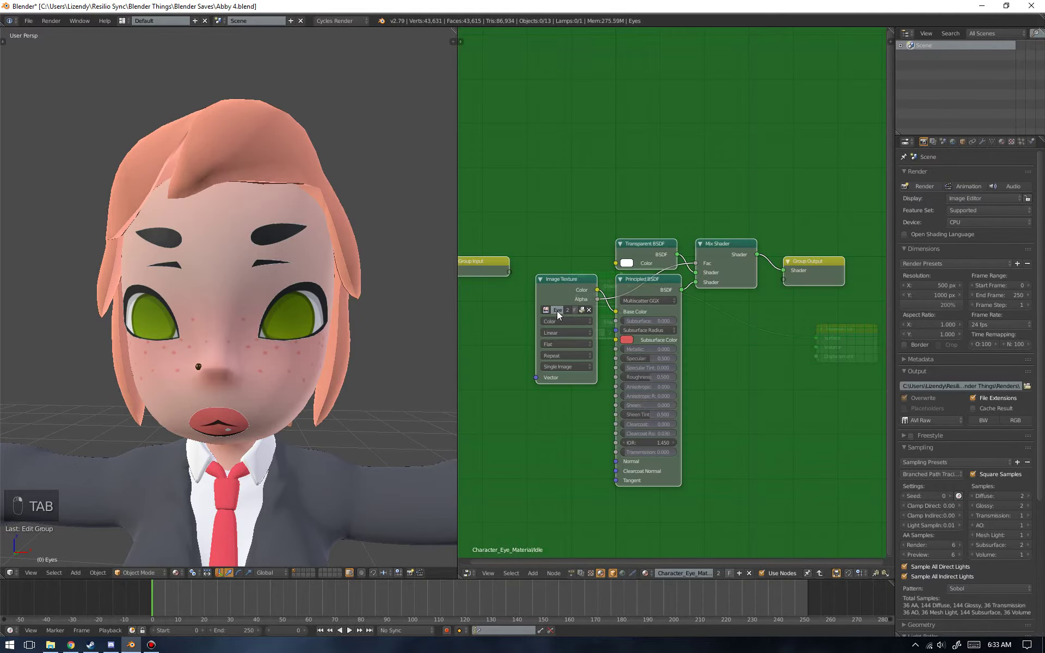
key(Tab)
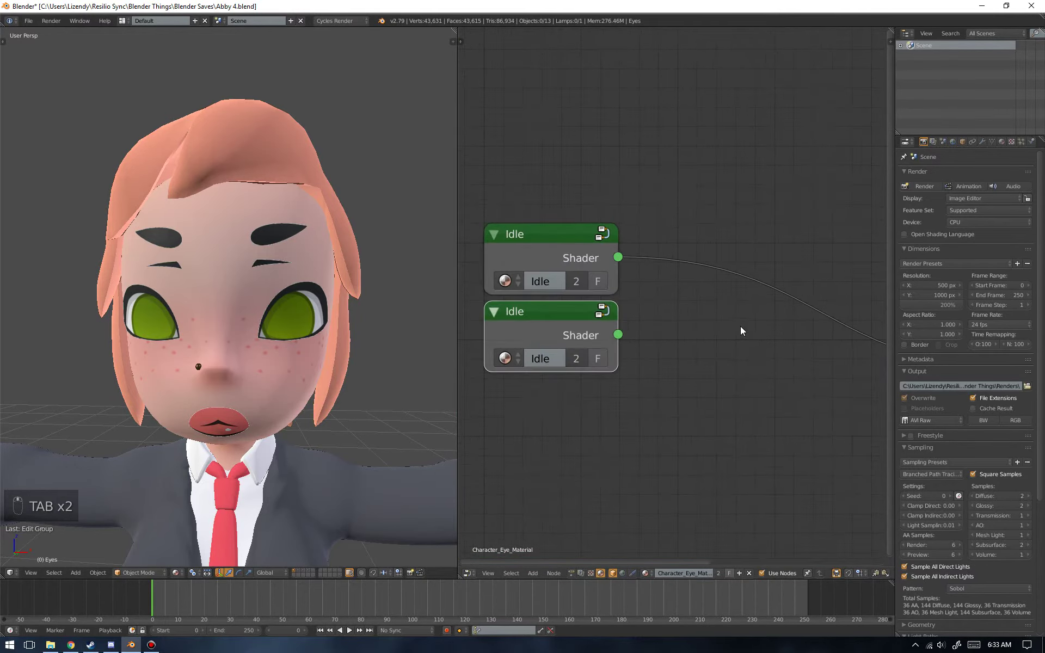
click(636, 291)
right_click(637, 236)
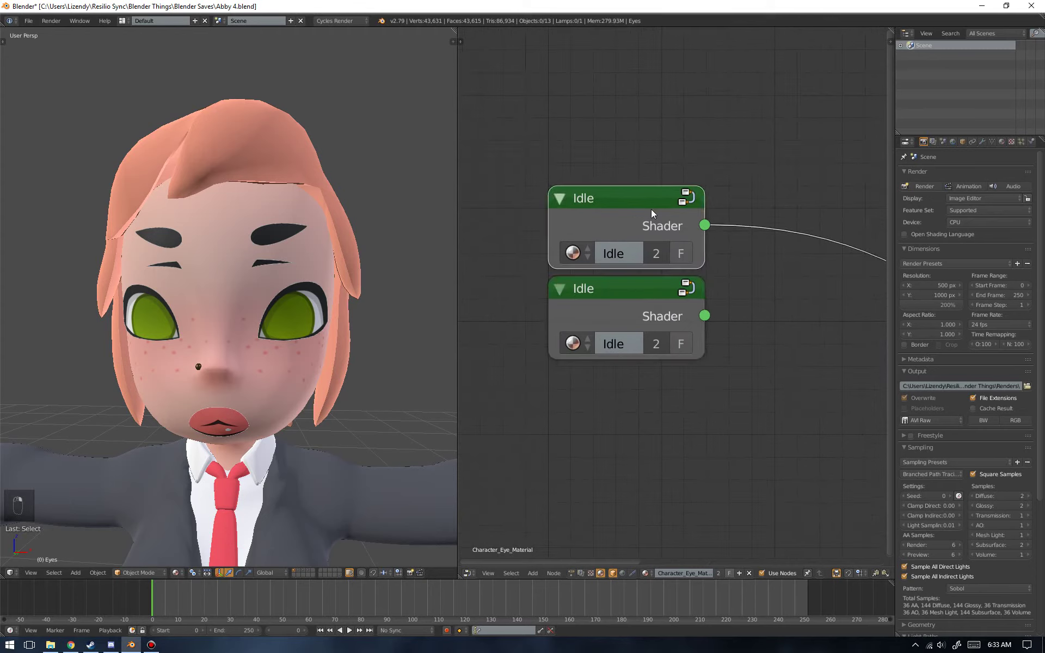
click(639, 289)
- Check inside the duplicated group and name it Blink
key(Tab)
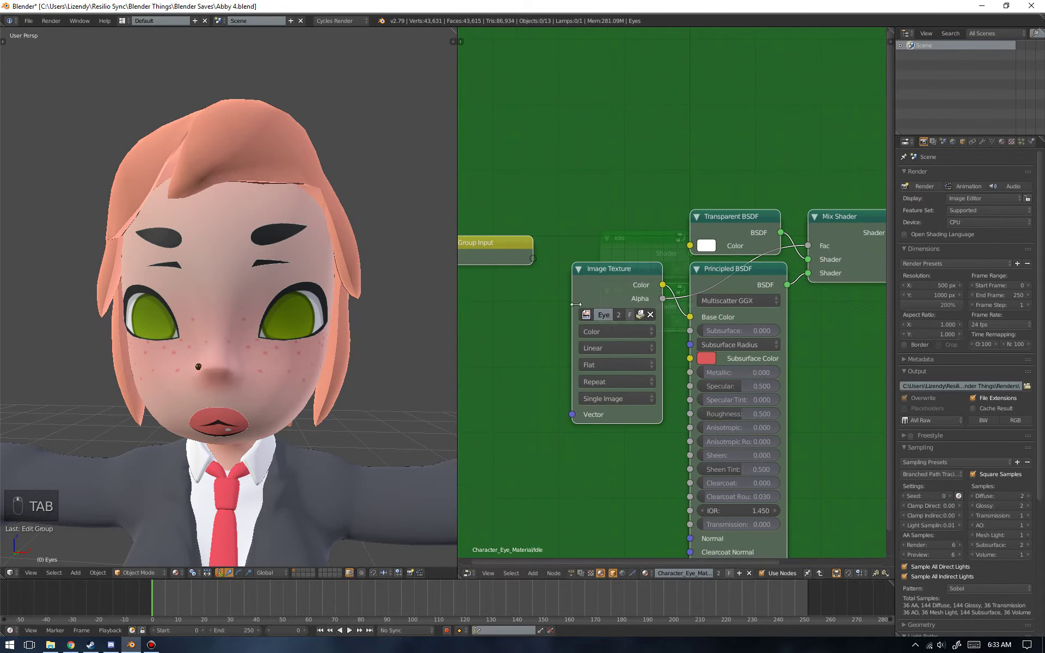
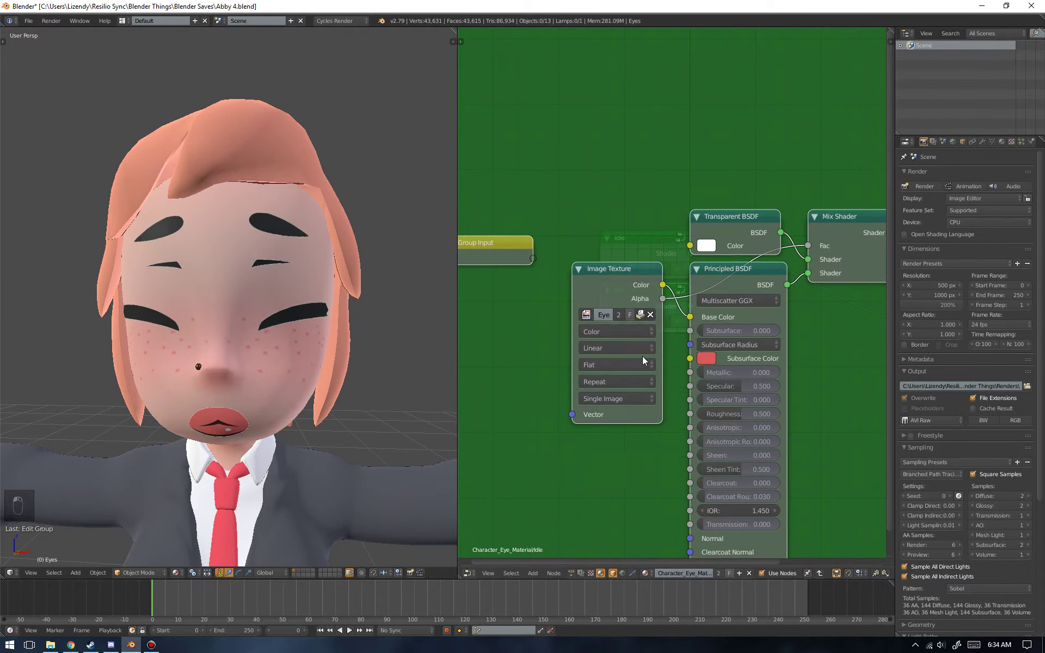
key(Tab)
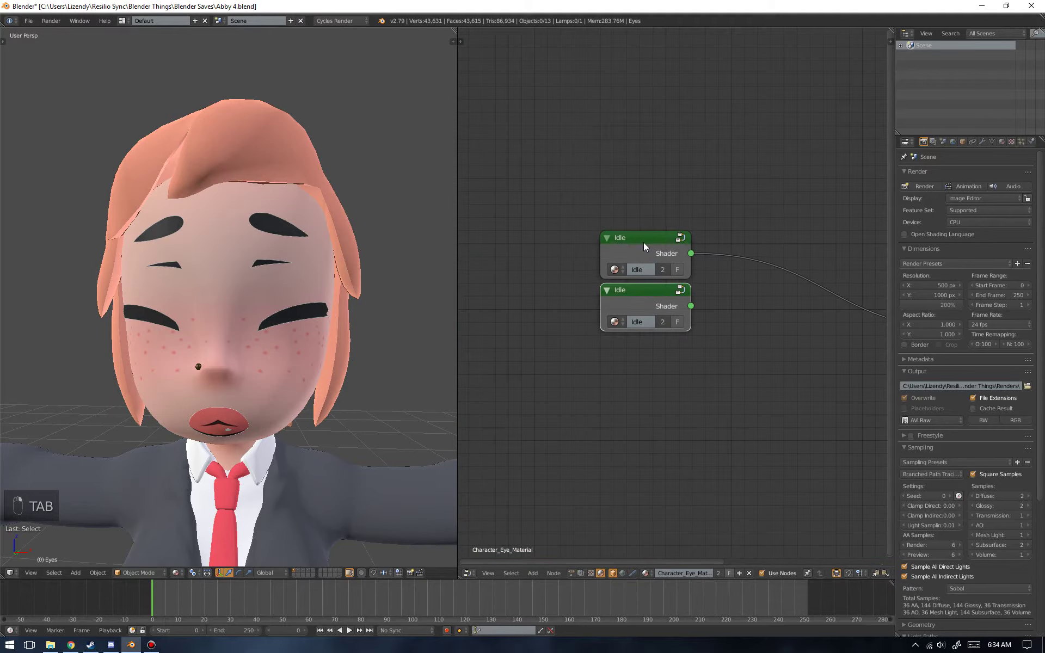
middle_click(624, 322)
middle_click(631, 311)
key(Tab)
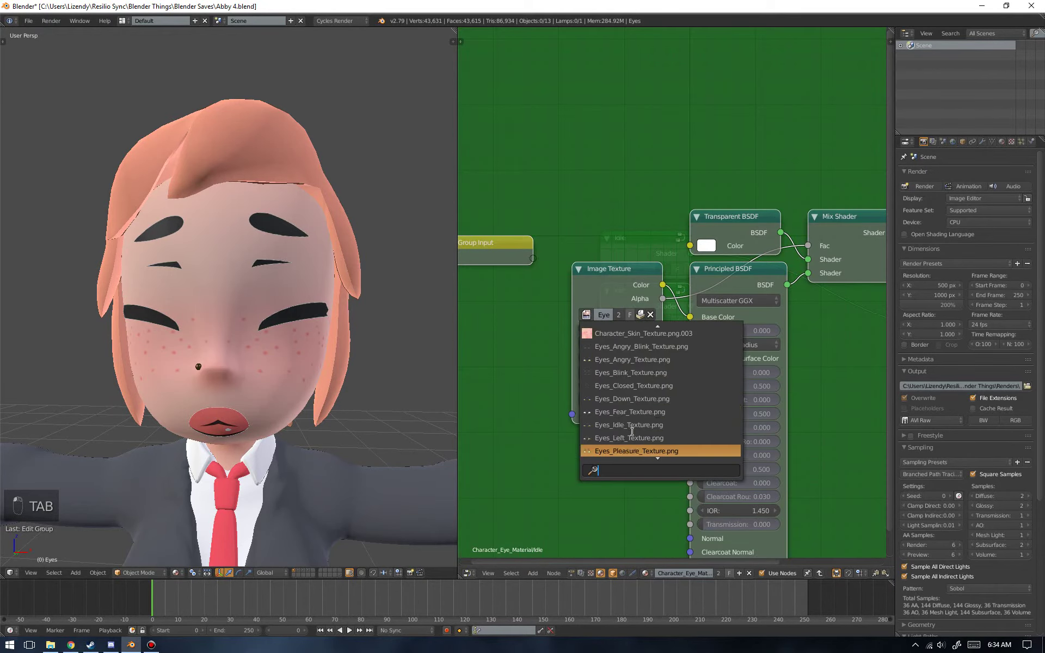
key(Tab)
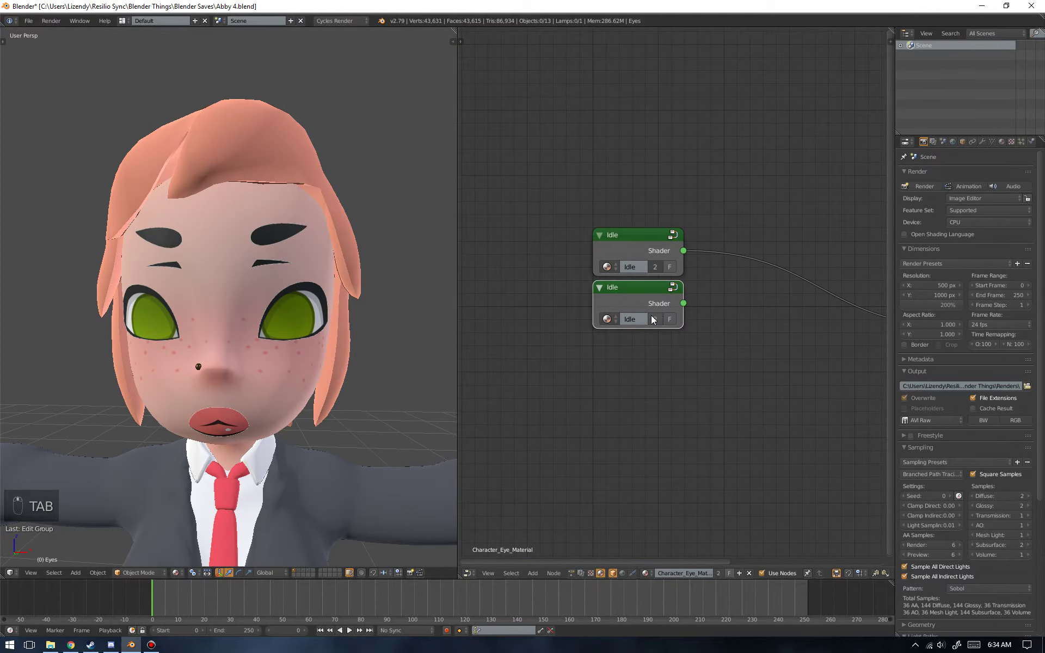
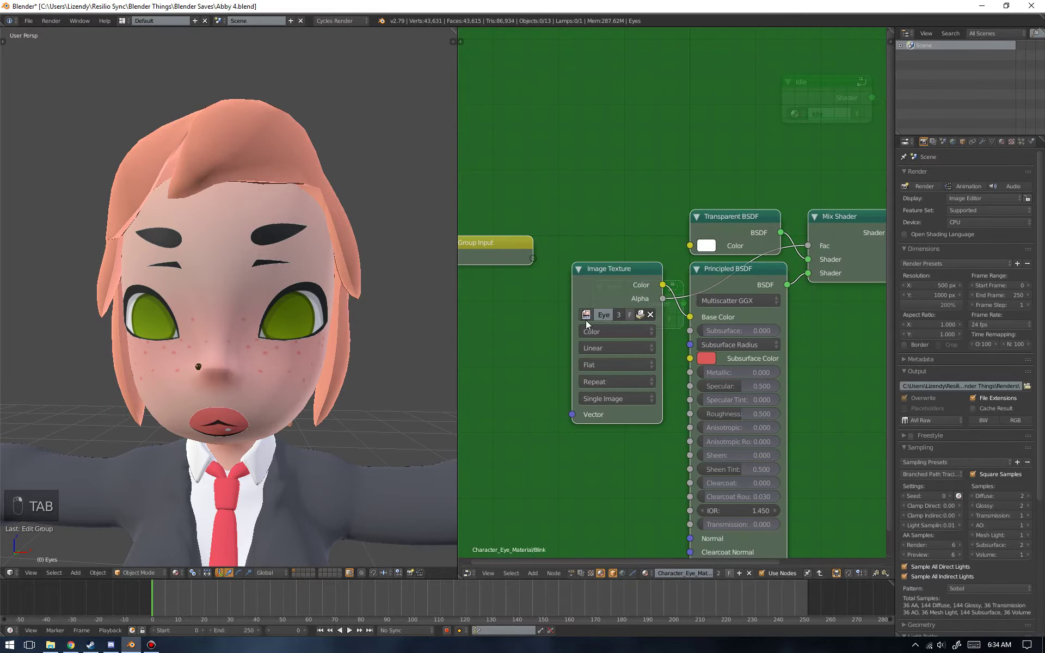
- Load Eyes_Blink_Texture.png in the Blink group's Image Texture and return to the tree
click(632, 352)
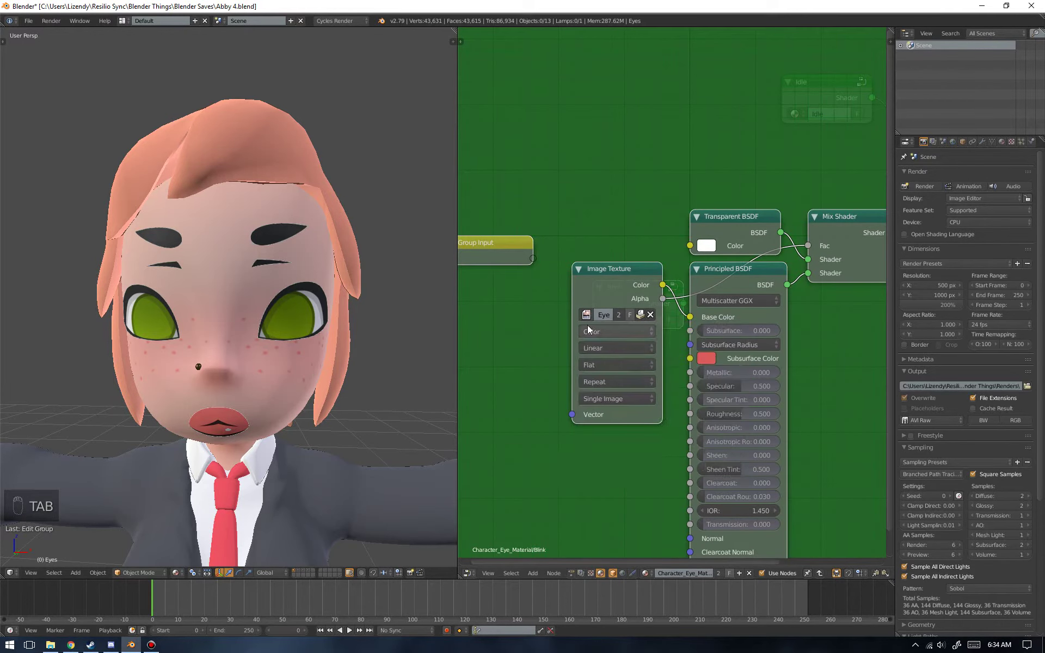
middle_click(588, 323)
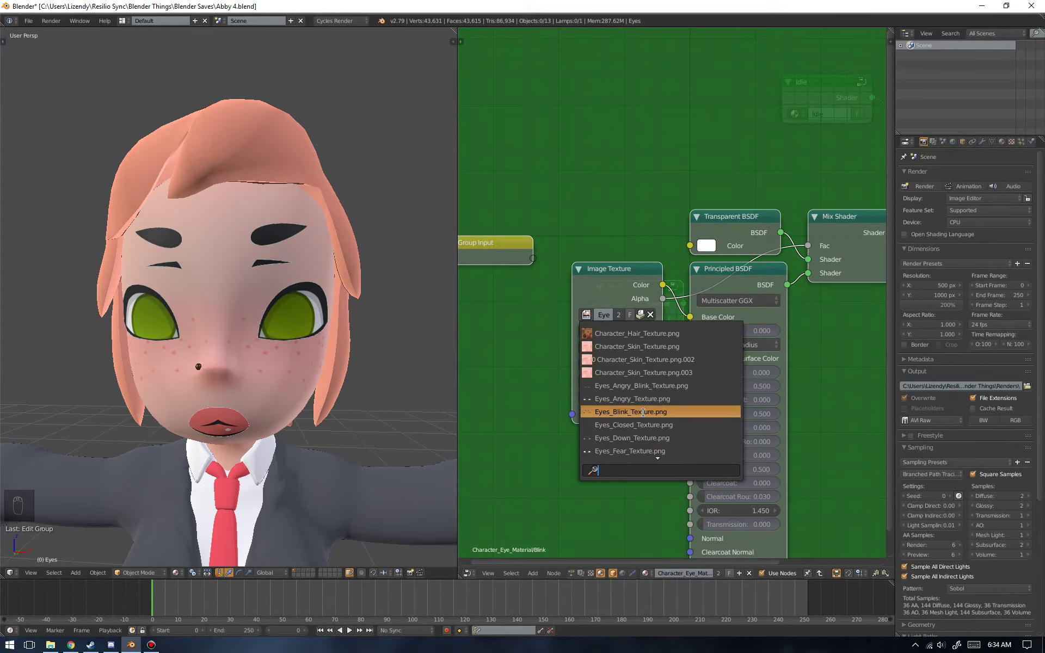
key(Tab)
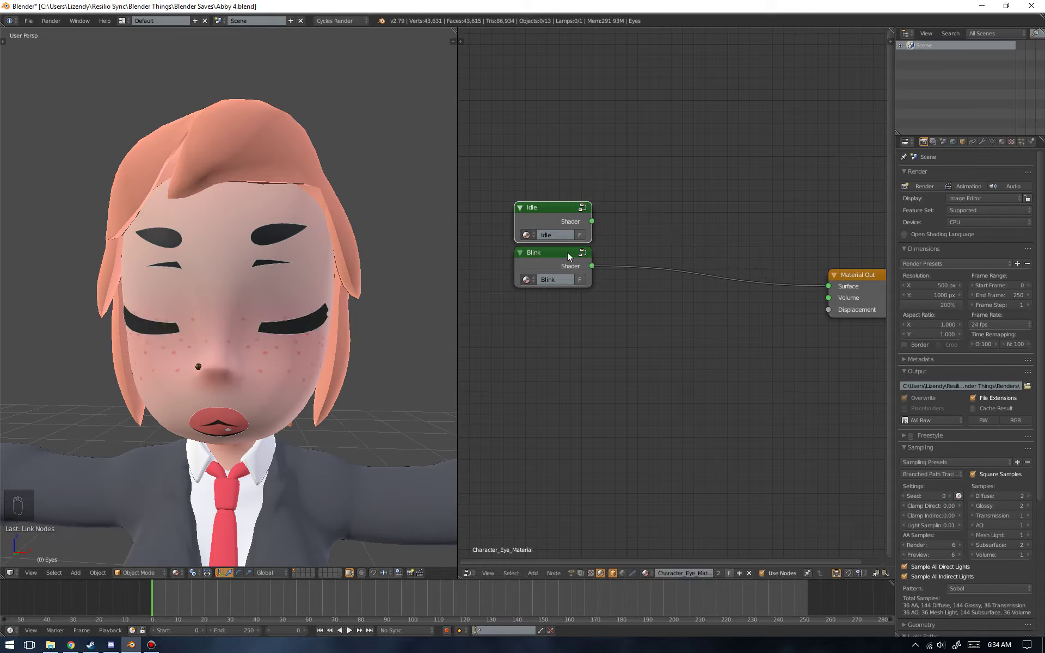
- Remove an accidental Blink duplicate and plug Blink into the Material Output Surface
key(shift+d)
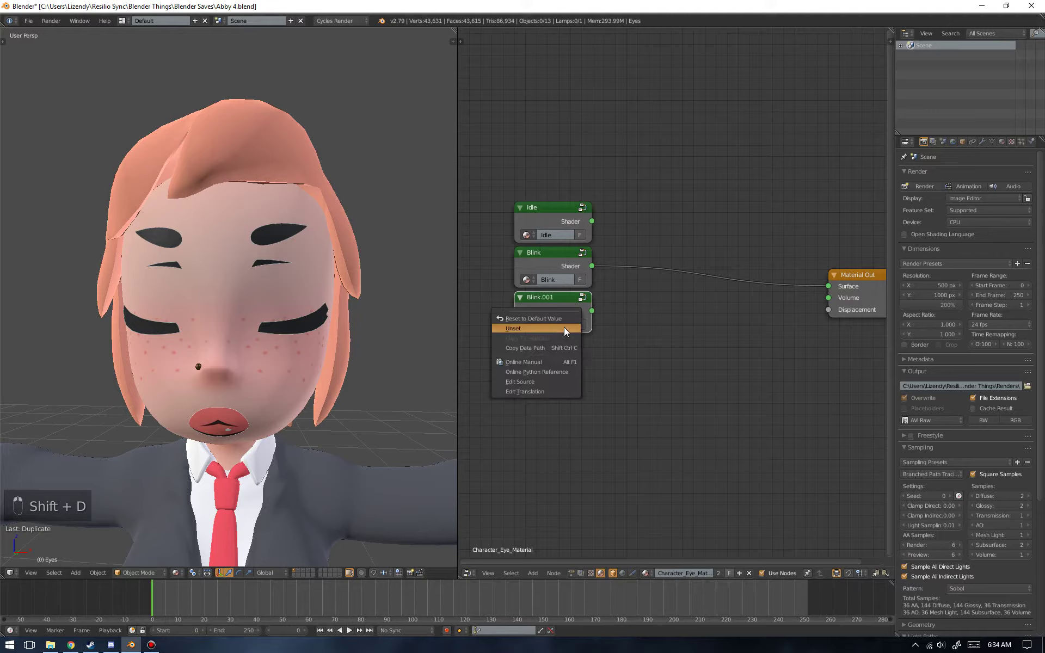
key(x)
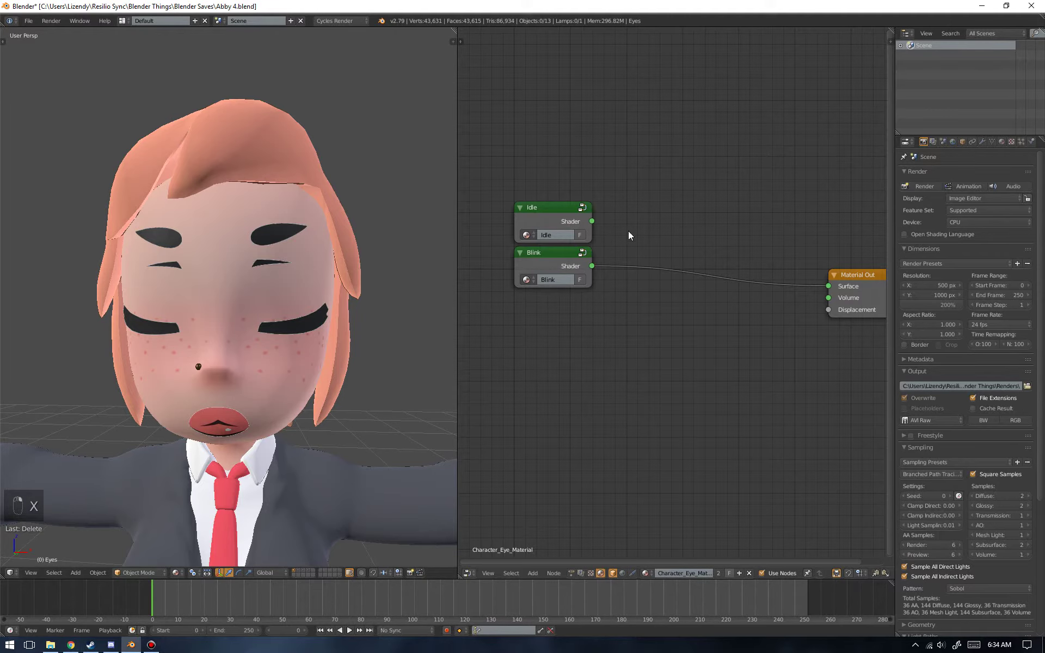
key(shift+a)
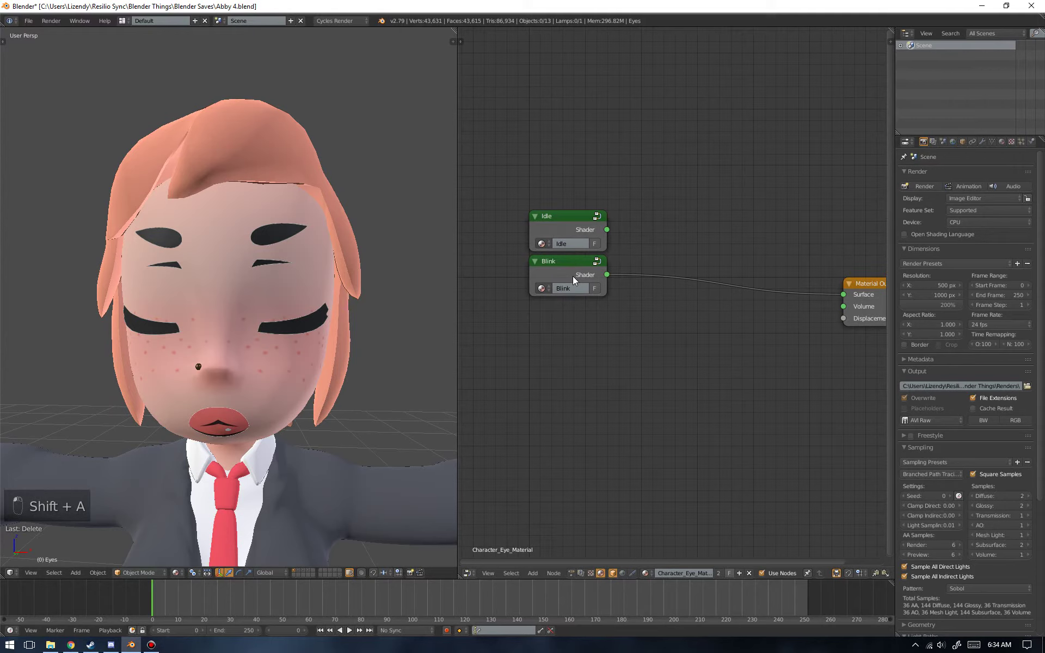
- Add a Mix Shader fed by Idle and Blink, its output going to the Material Output Surface
click(724, 286)
drag(680, 211, 701, 343)
drag(742, 342, 695, 340)
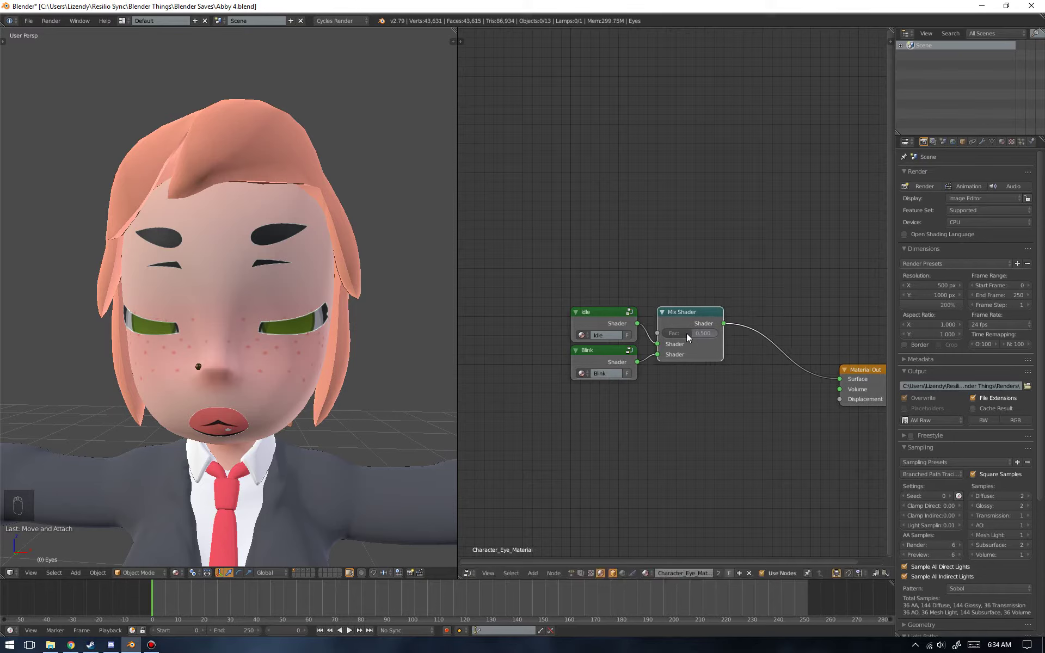
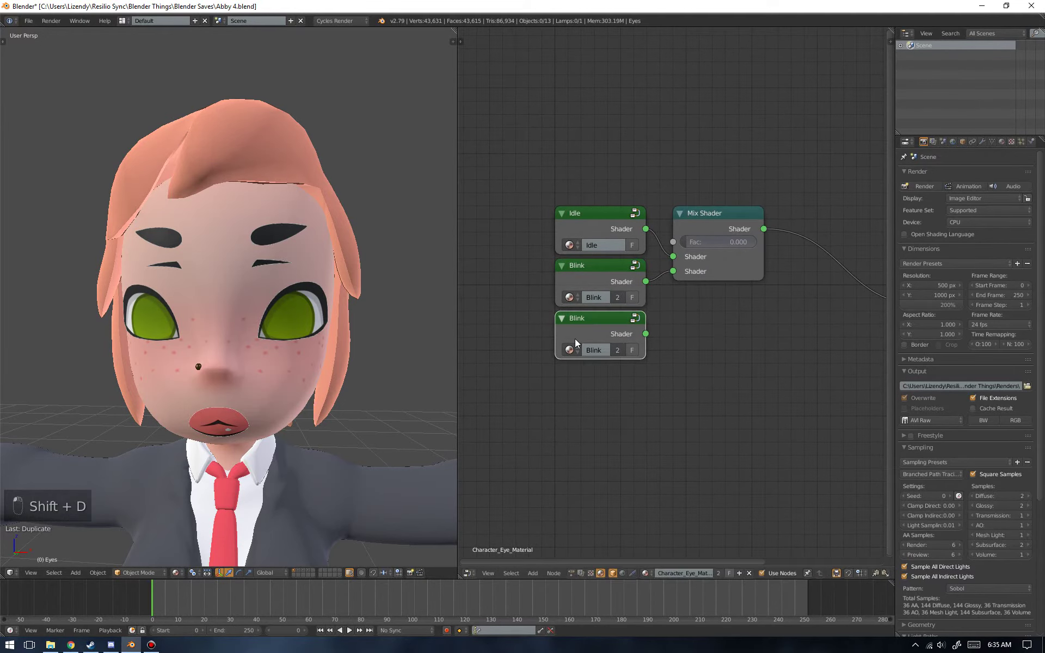
- Make the Blink copy an independent group and open it to change its eye image
key(Tab)
key(Tab)
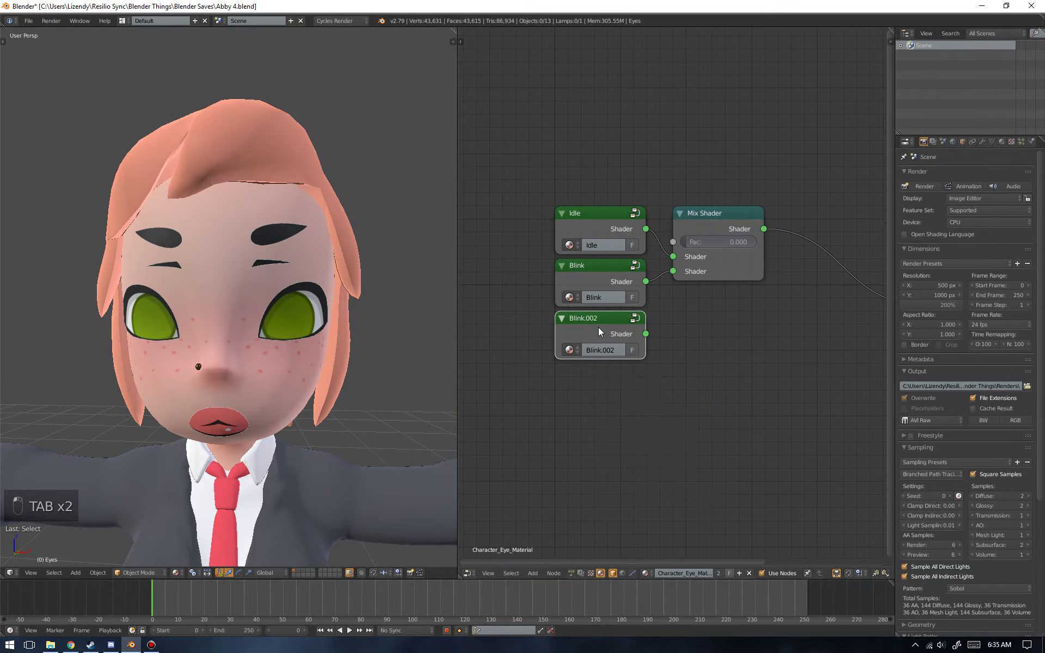
key(Tab)
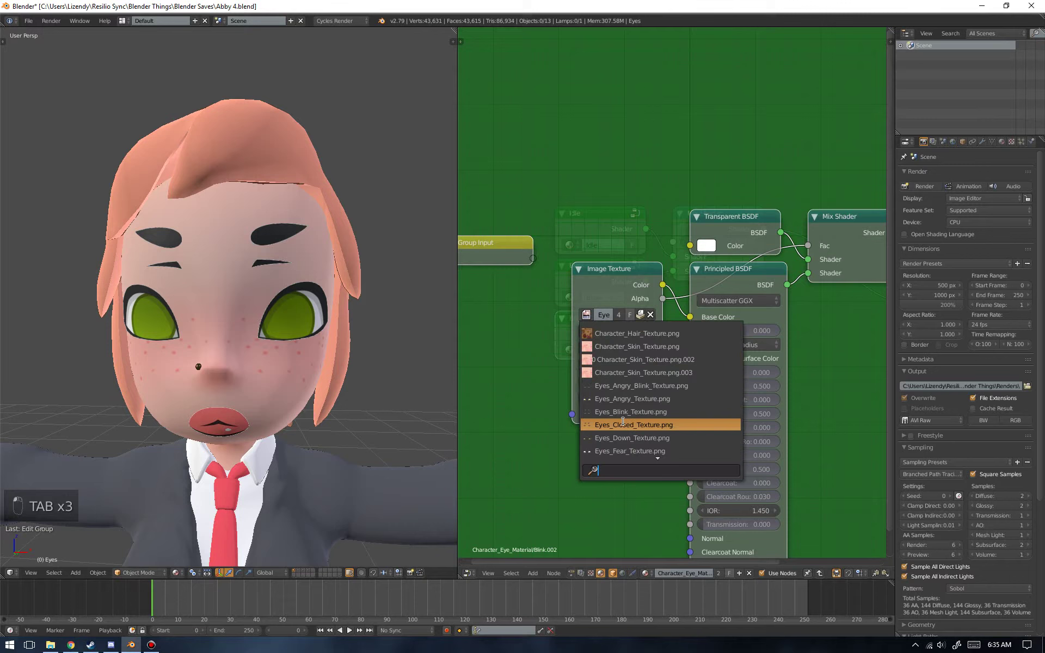
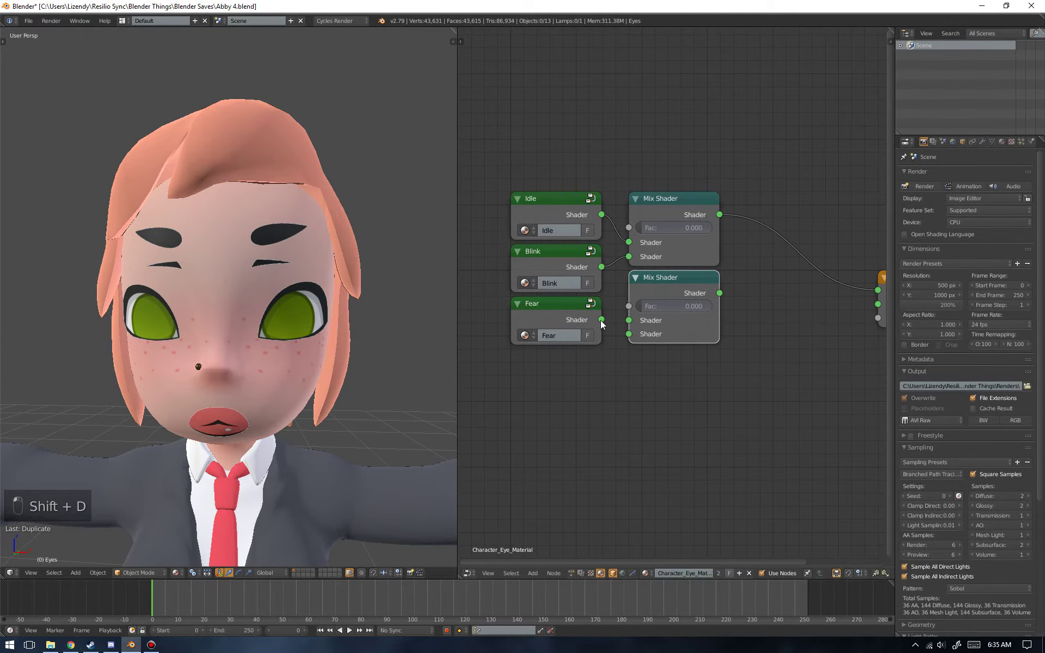
- Chain Fear through a second Mix Shader, test factors back to 0, and reconnect to Surface
click(634, 341)
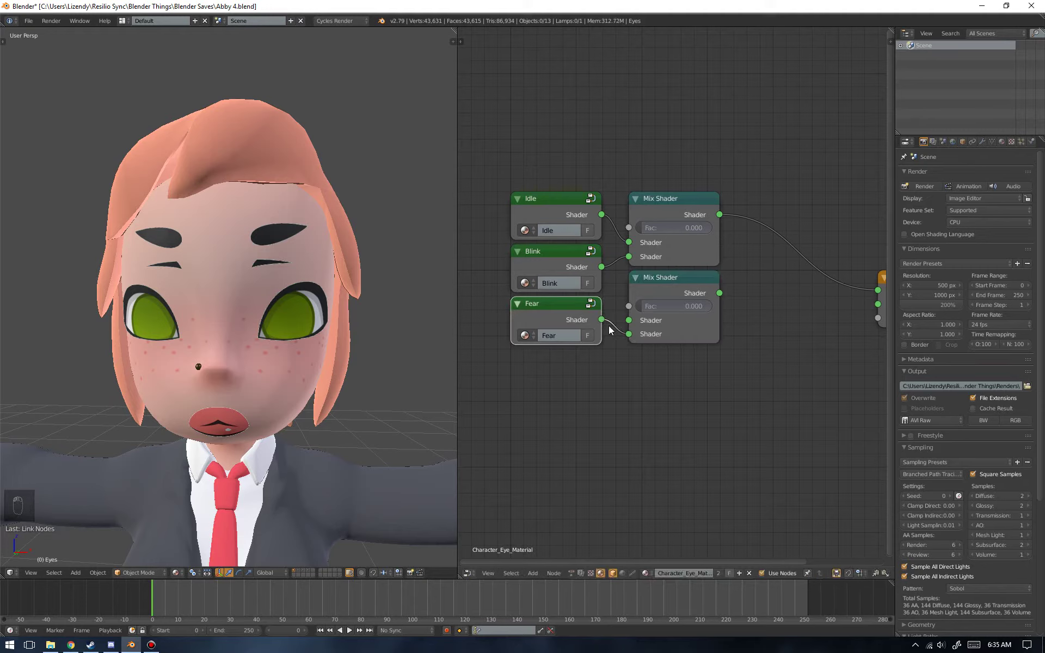
drag(725, 218, 723, 297)
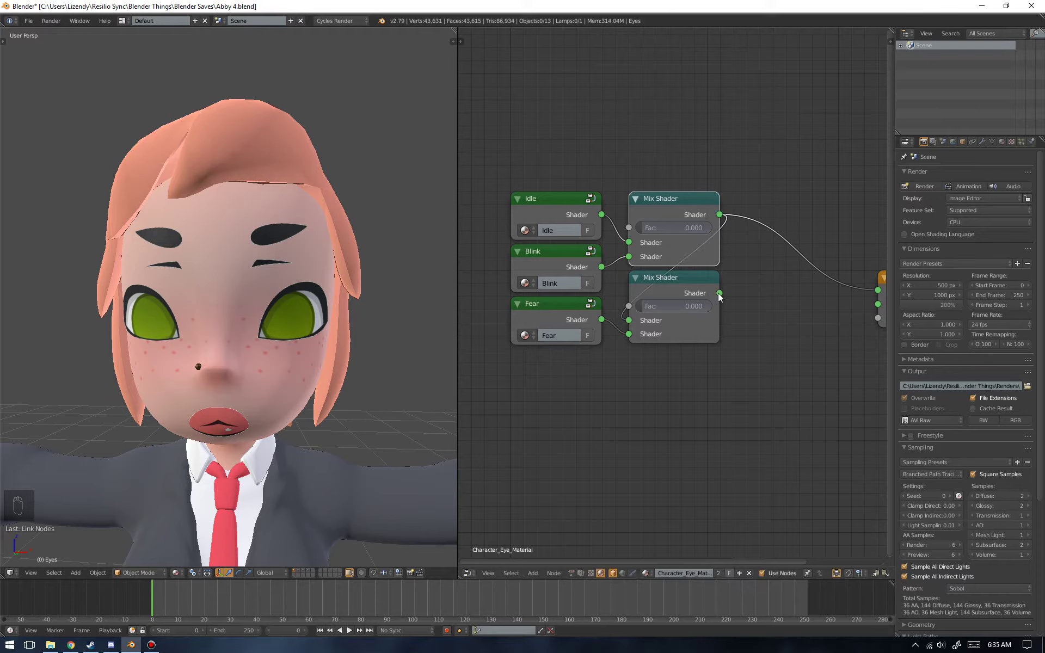
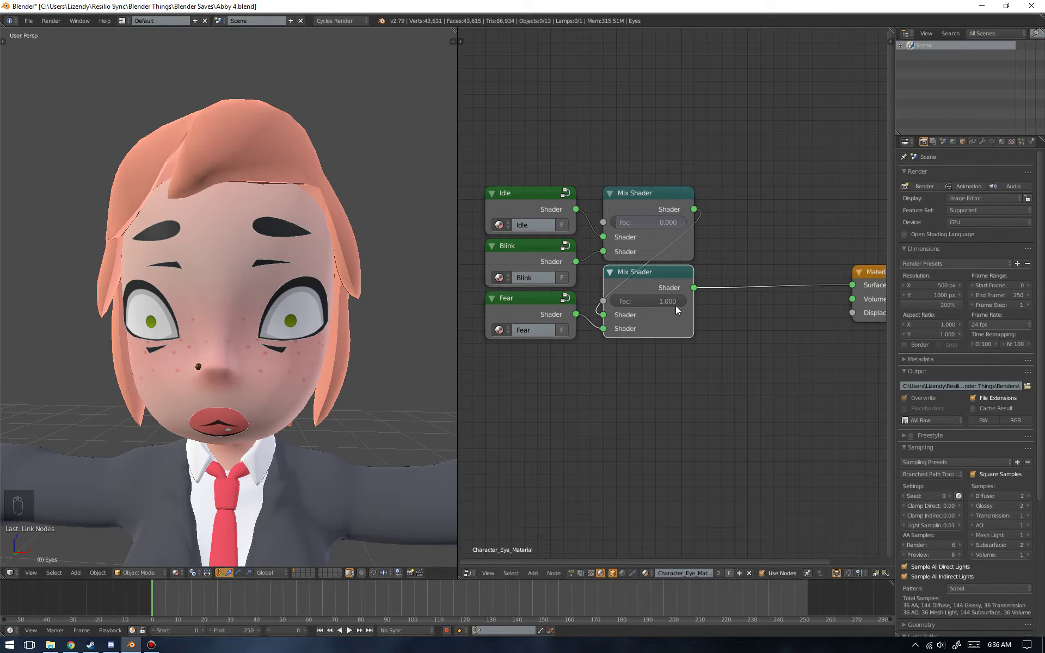
drag(682, 311, 649, 278)
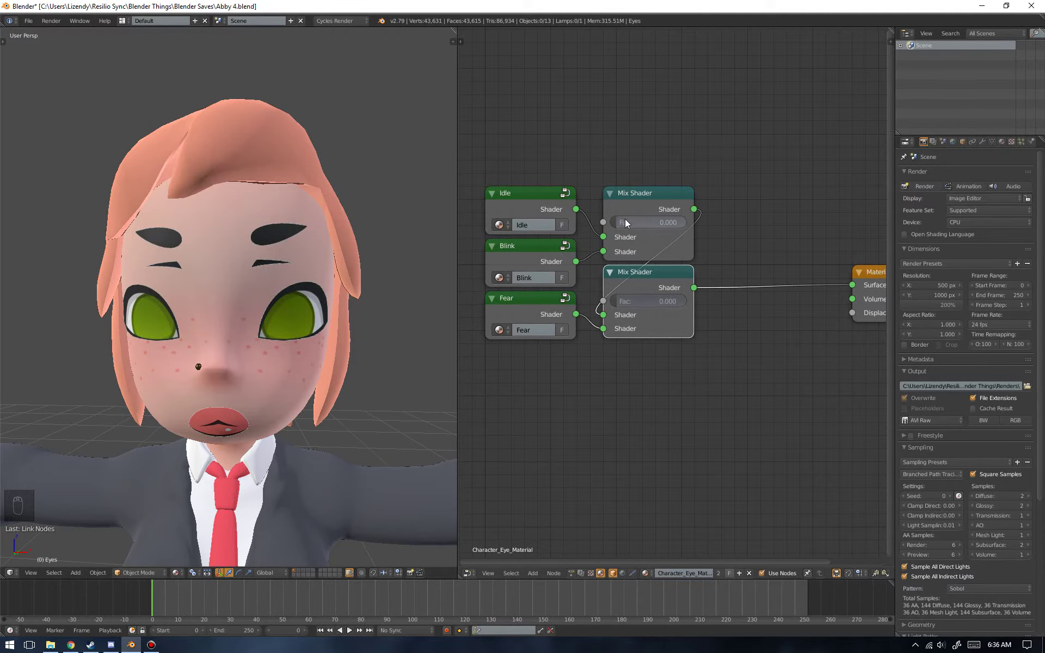
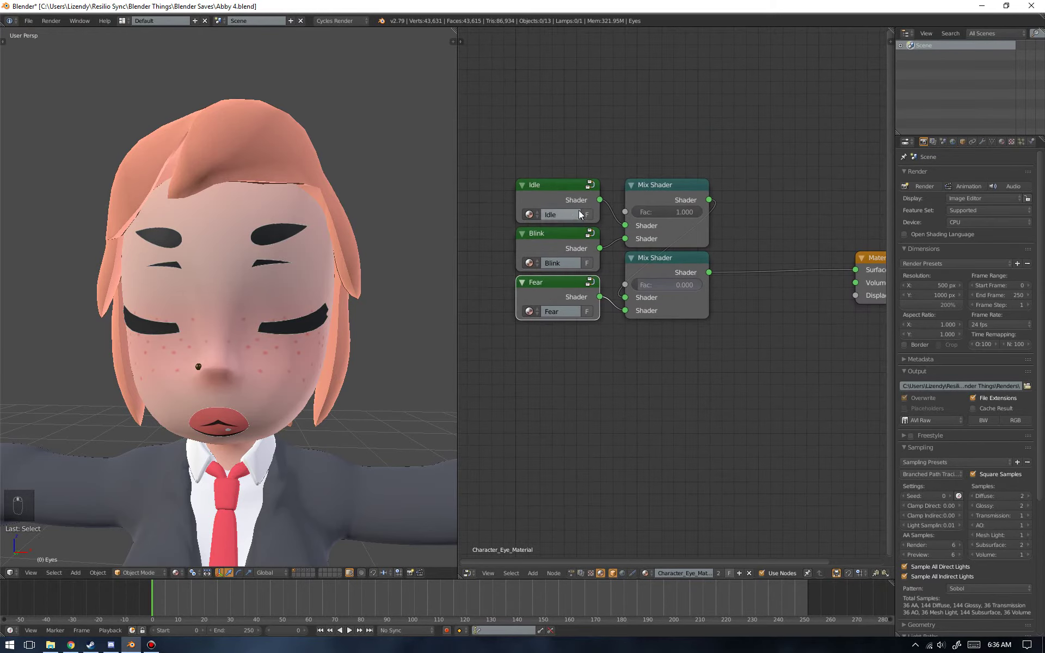
drag(702, 230, 693, 352)
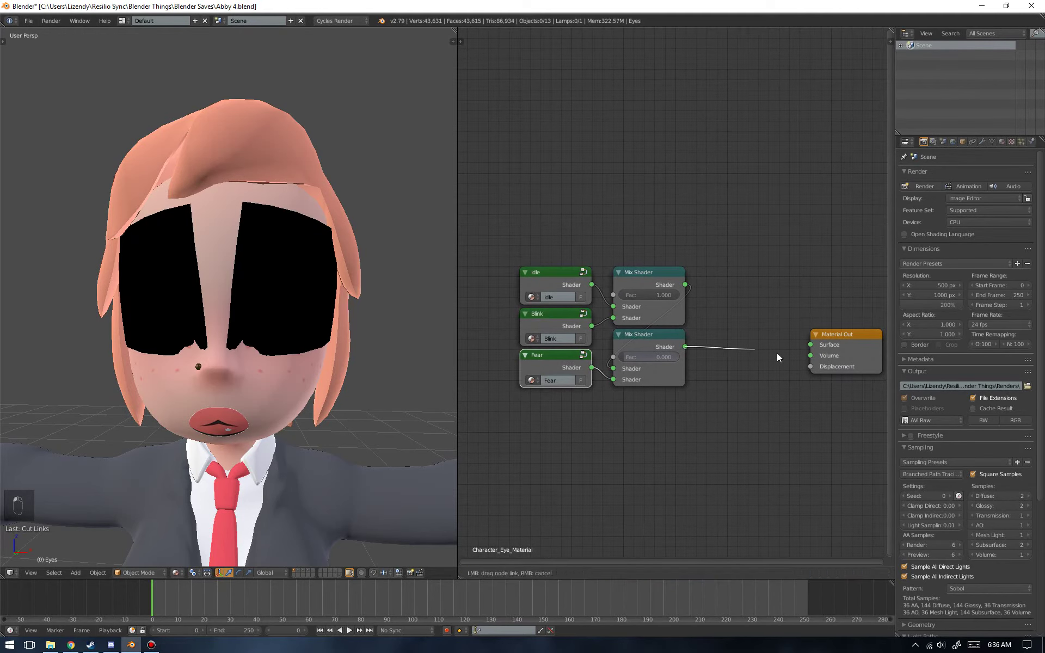
- Add a Math node set to Greater Than above the mixers, first value 0
key(shift+a)
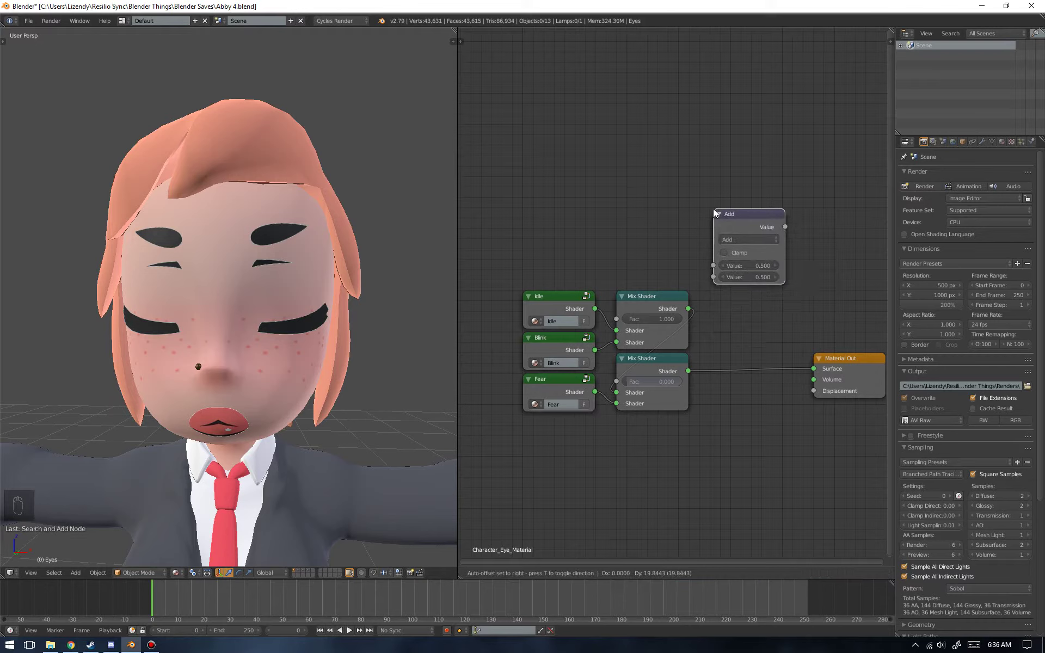
drag(722, 201, 725, 135)
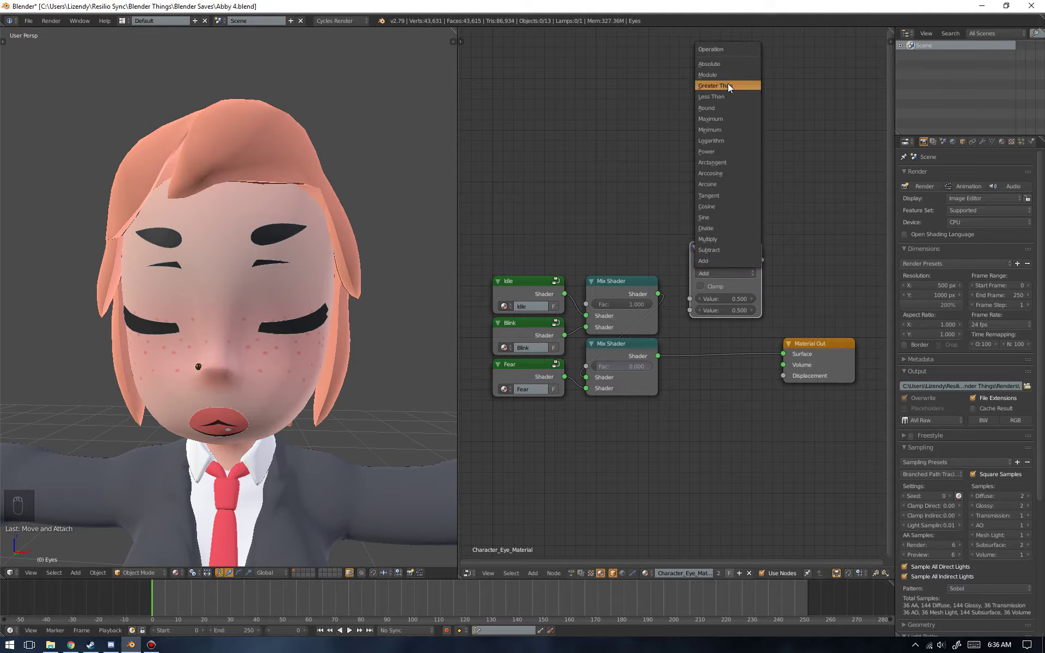
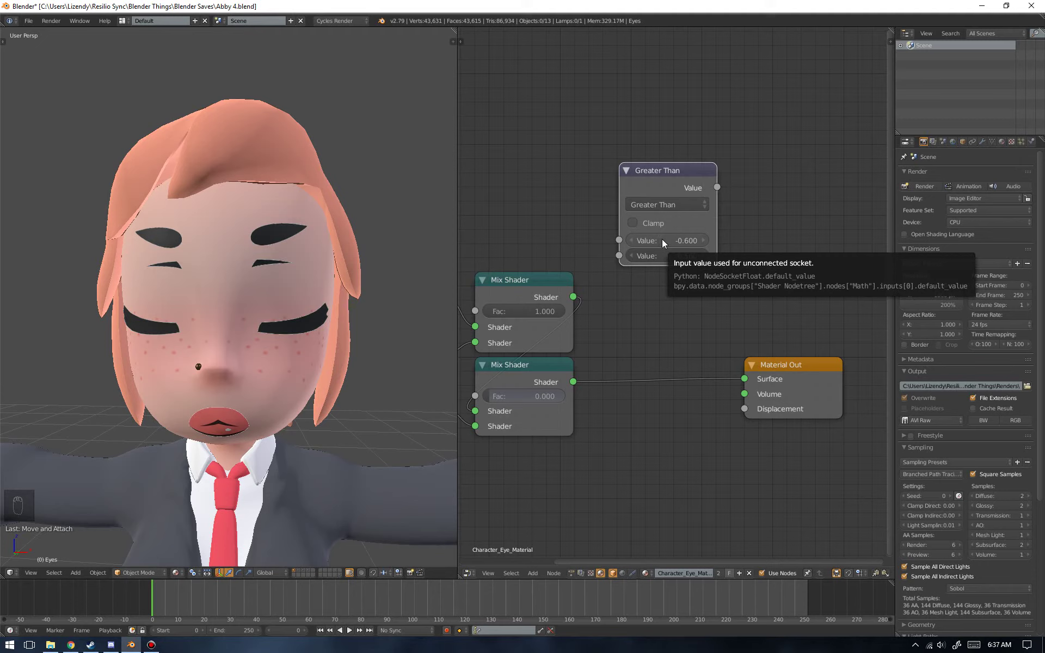
drag(667, 242, 666, 243)
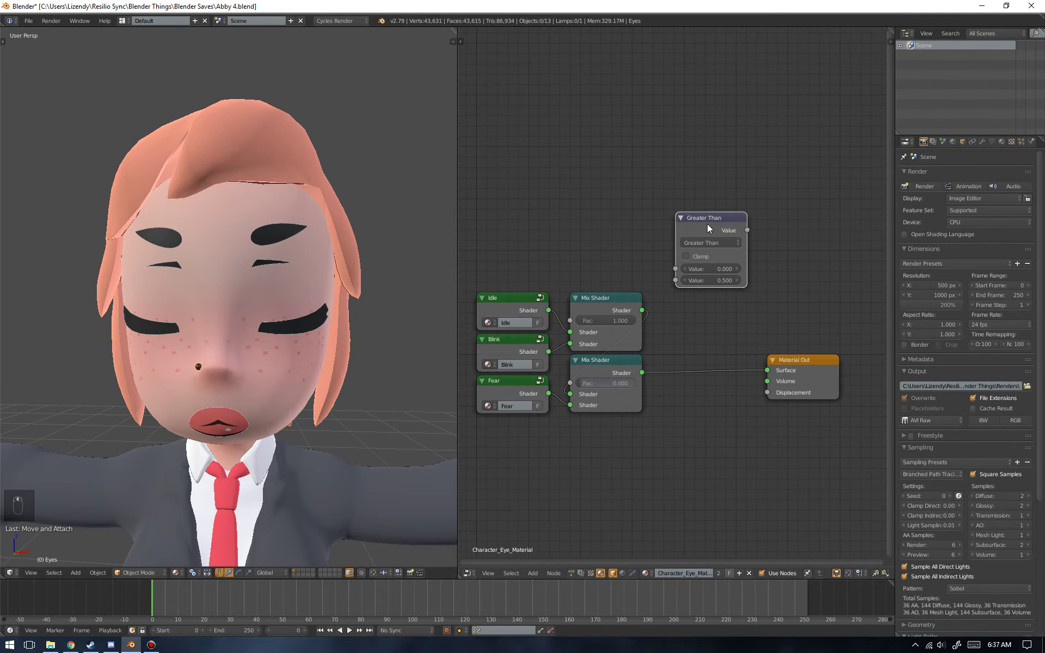
drag(718, 231, 704, 315)
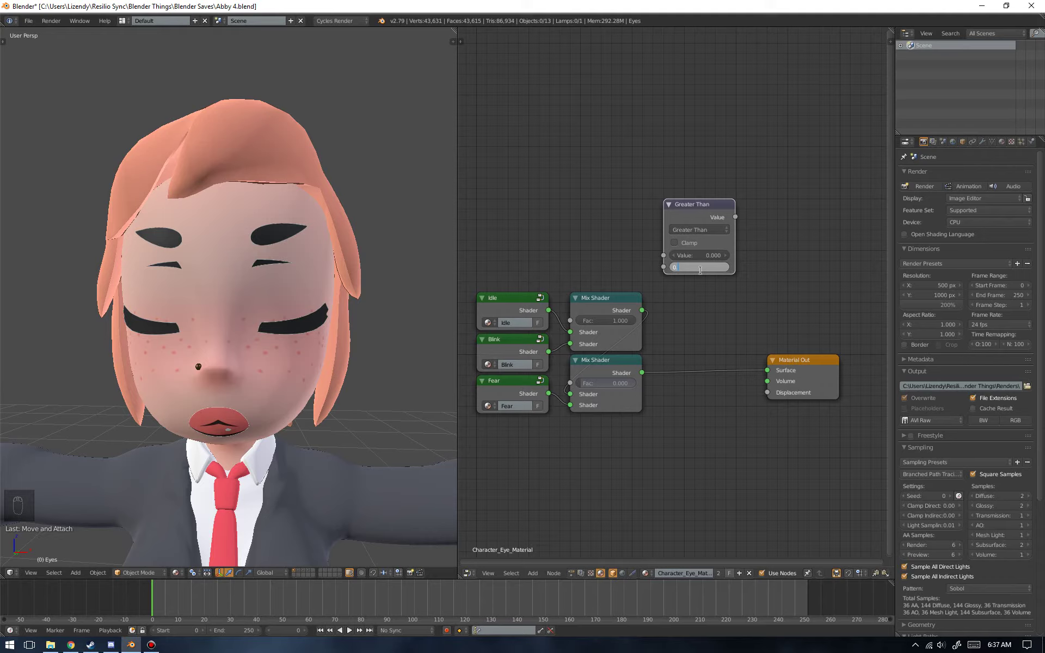
- Set the Greater Than threshold to 0.99 and select it for the next addition
key(KP_9)
key(KP_3)
click(703, 204)
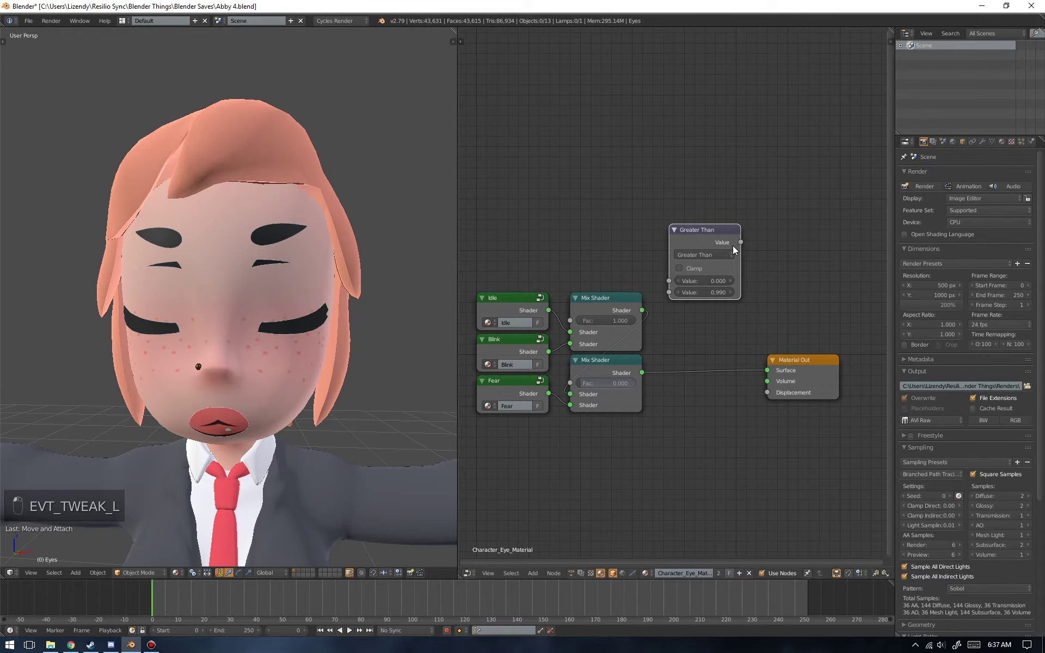
key(shift+a)
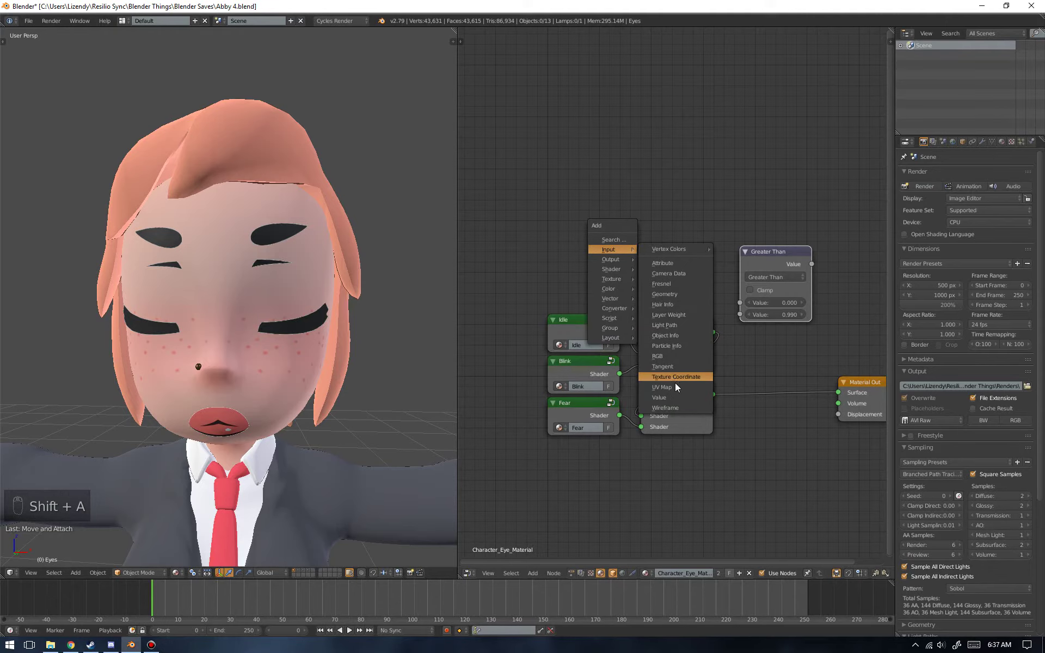
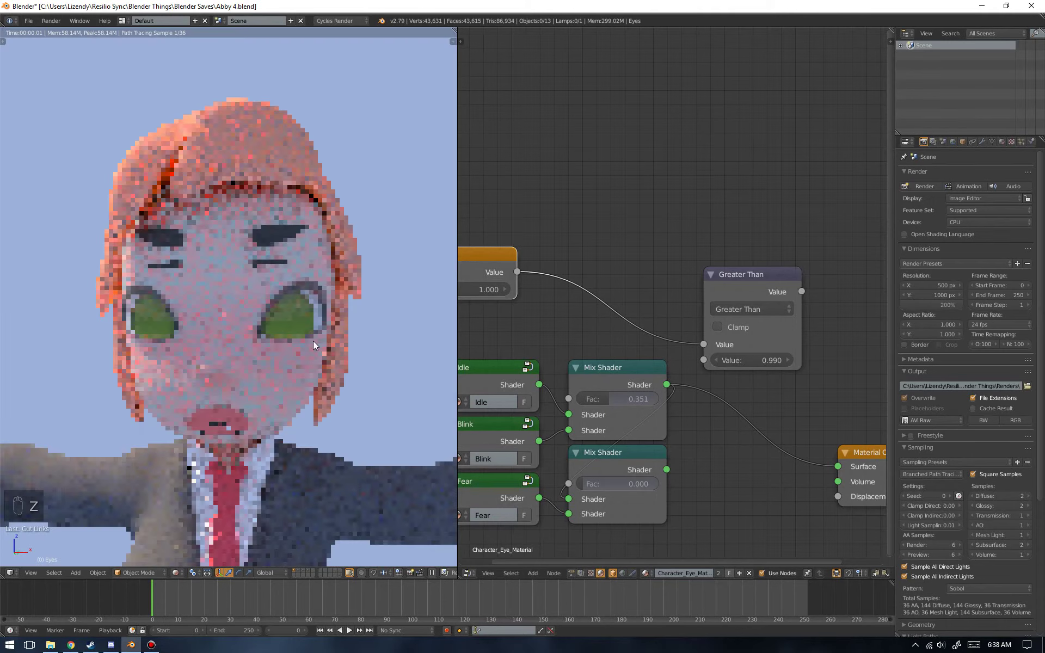
- Leave rendered preview and frame the Value node feeding the Greater Than comparison
key(z)
drag(615, 406, 569, 371)
drag(574, 402, 705, 336)
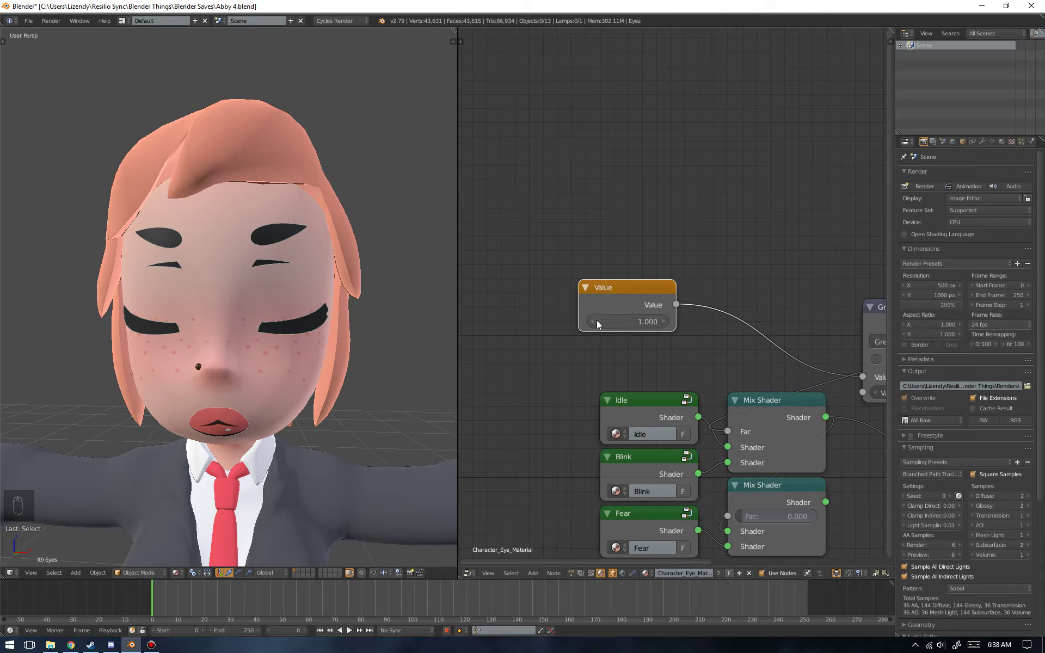
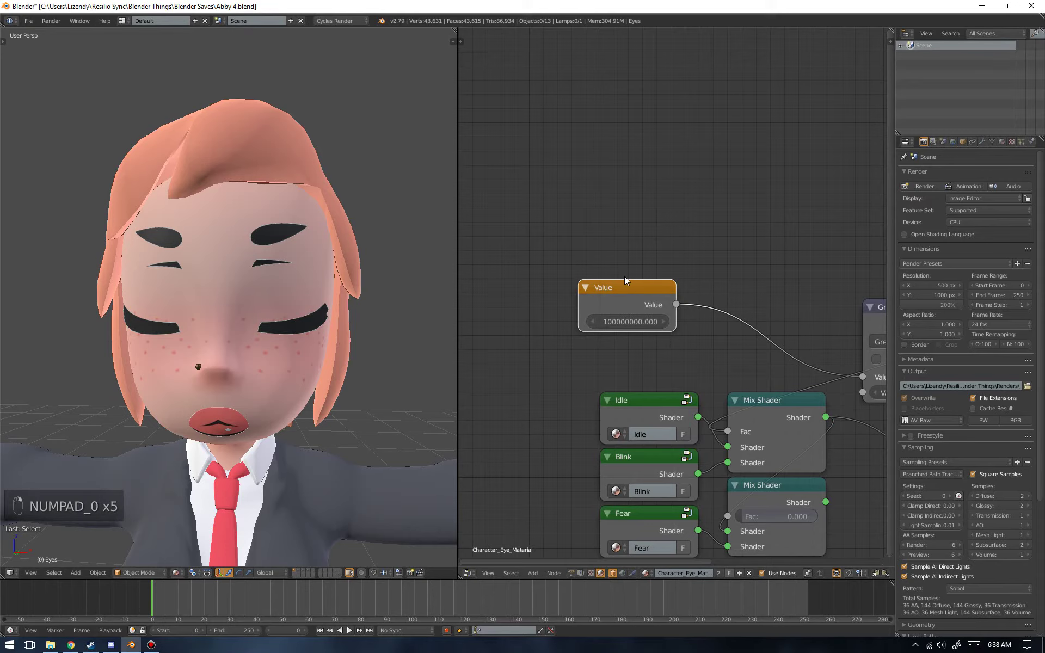
- Confirm the large test value, then delete the Value node
key(Tab)
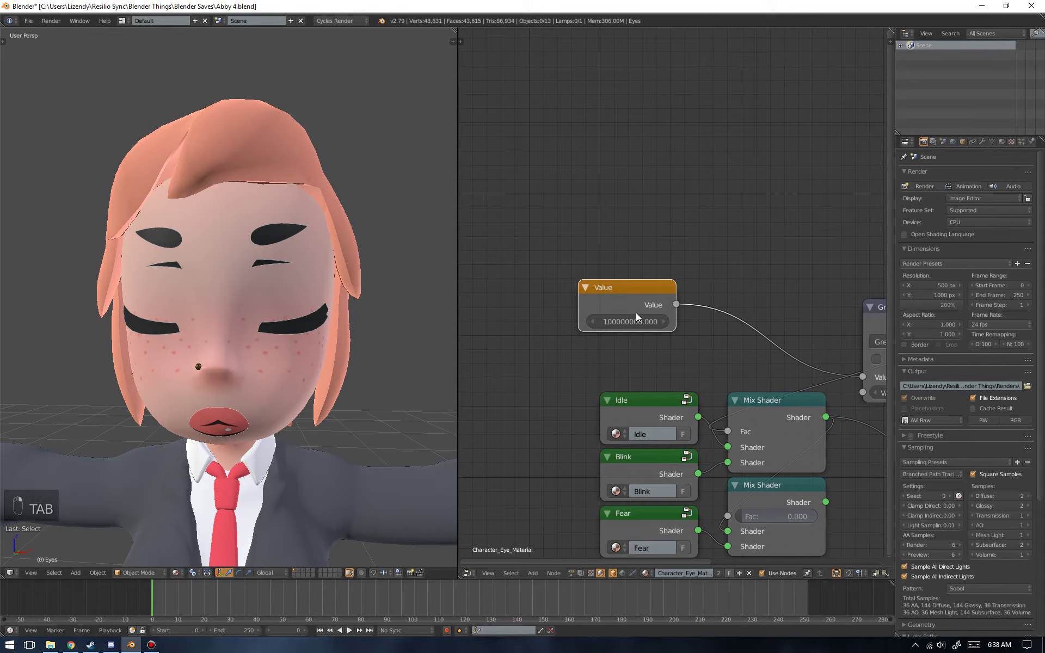
key(n)
key(n)
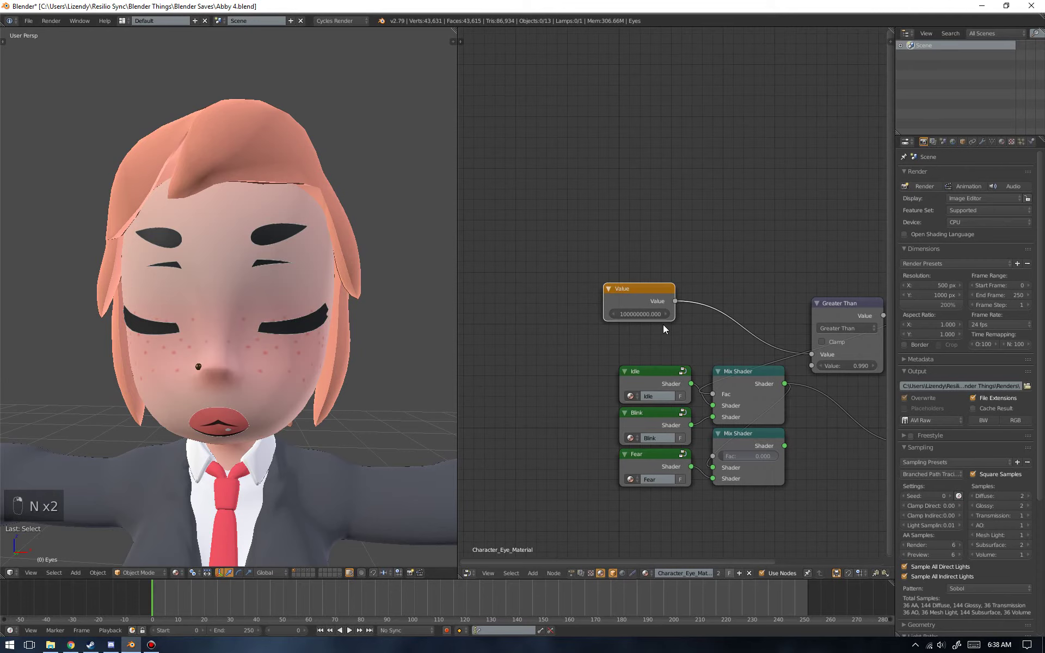
key(x)
- Add a separate Mix Shader and raise its factor to 1
key(shift+a)
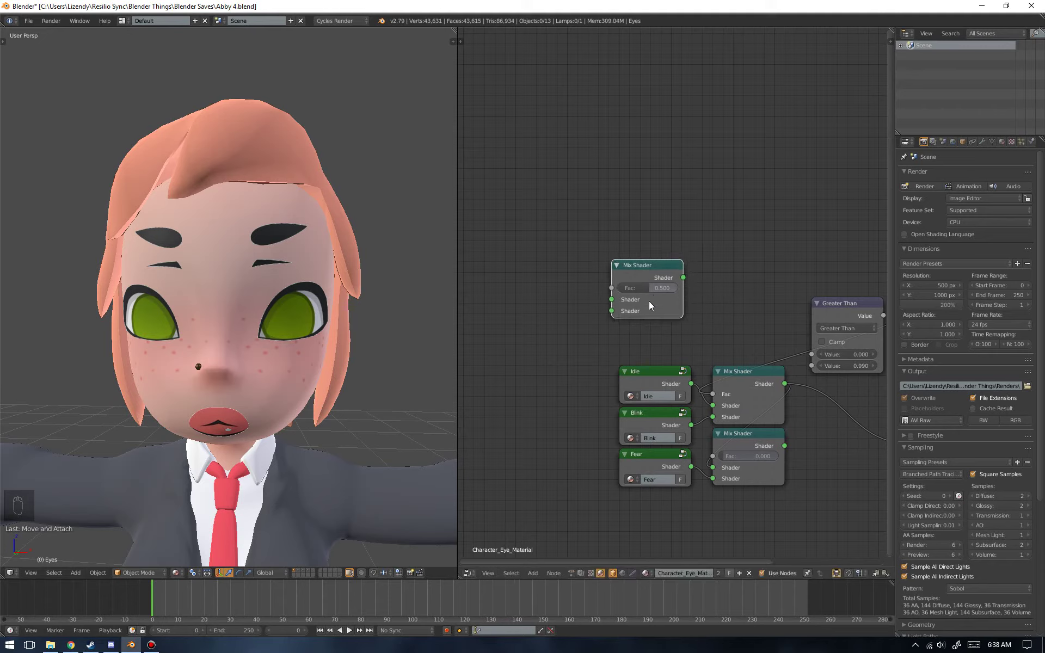
drag(661, 292, 640, 280)
- Wrap the new Mix Shader into a node group with Ctrl+G
click(657, 272)
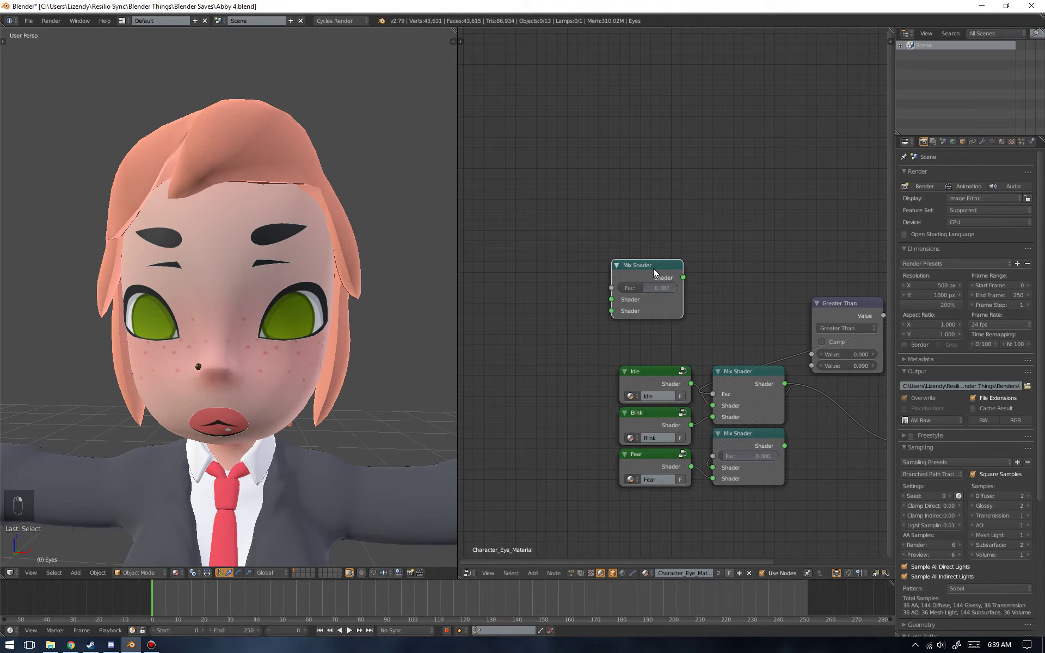
key(ctrl+g)
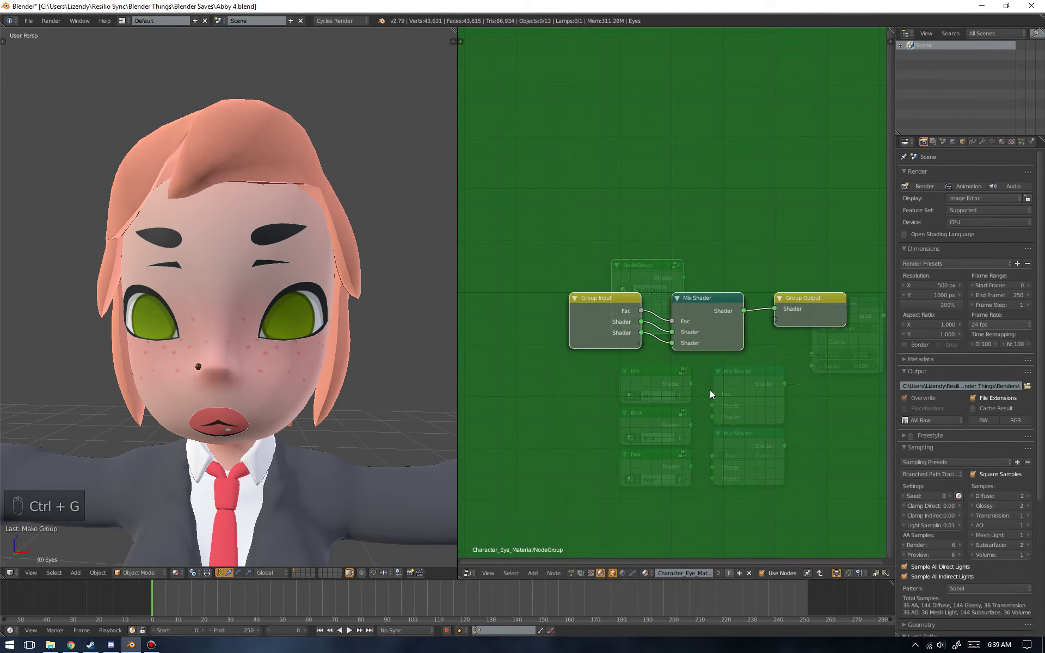
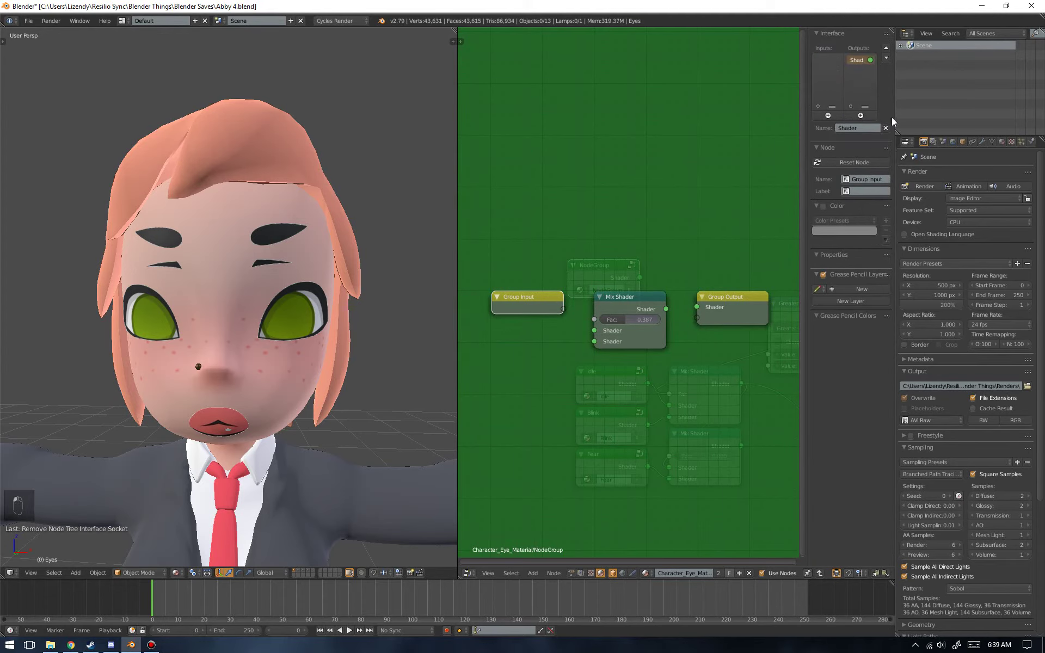
key(n)
key(Tab)
drag(657, 271, 623, 268)
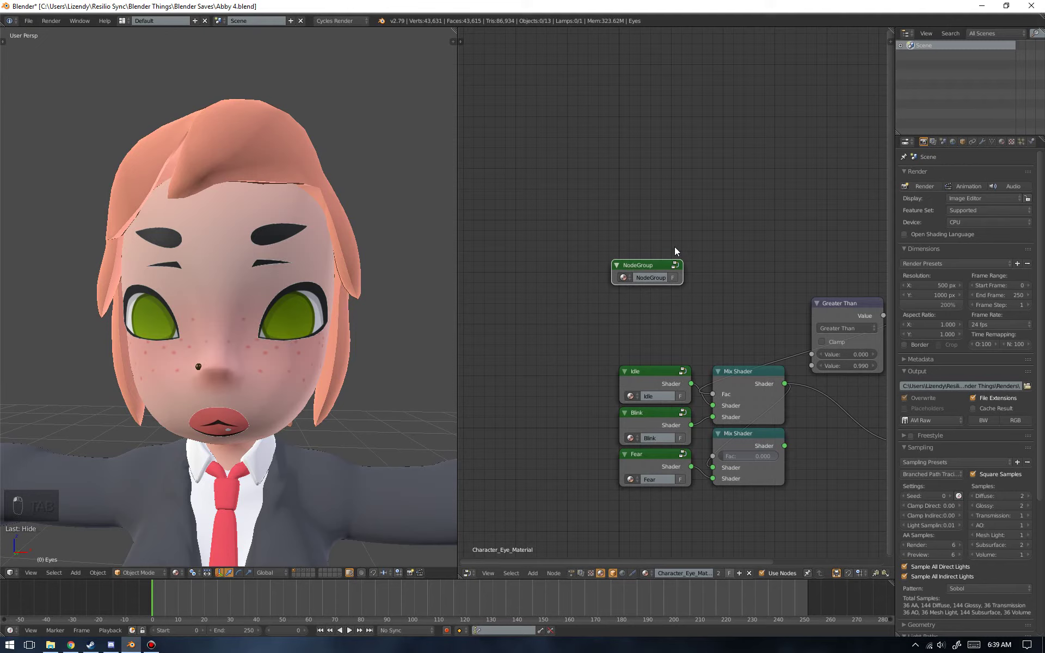
key(Tab)
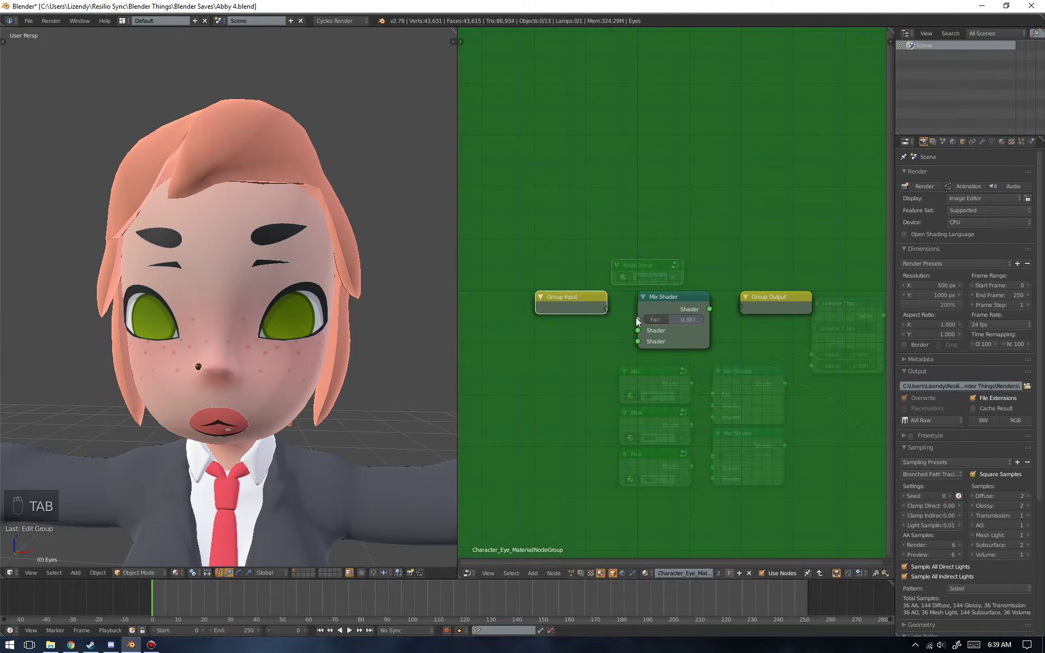
- Inside the group remove the mix and pass the Fac input straight to a Fac output
key(Tab)
key(Tab)
key(x)
key(Tab)
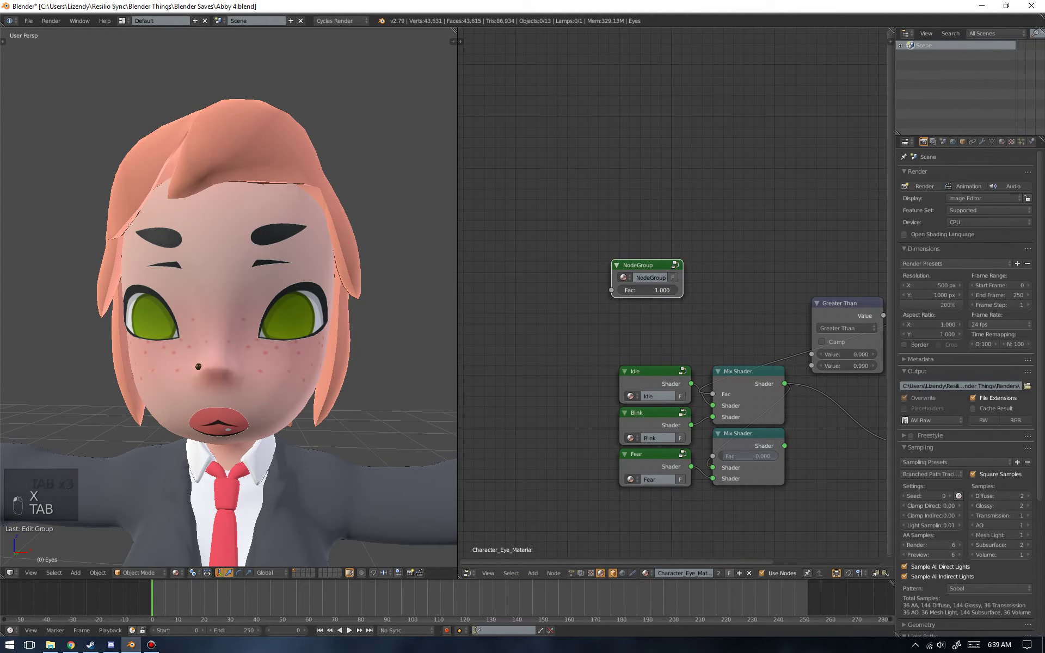
key(Tab)
drag(611, 311, 758, 311)
key(Tab)
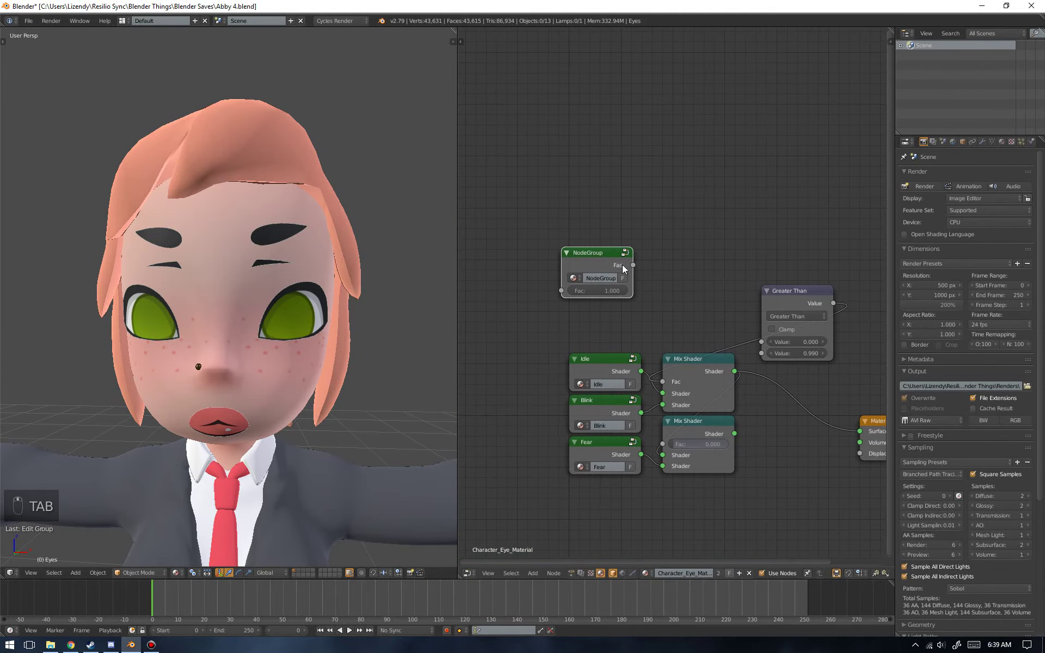
- Lower the NodeGroup Fac toward 0, link it to Greater Than, and reposition the NodeGroup
click(612, 299)
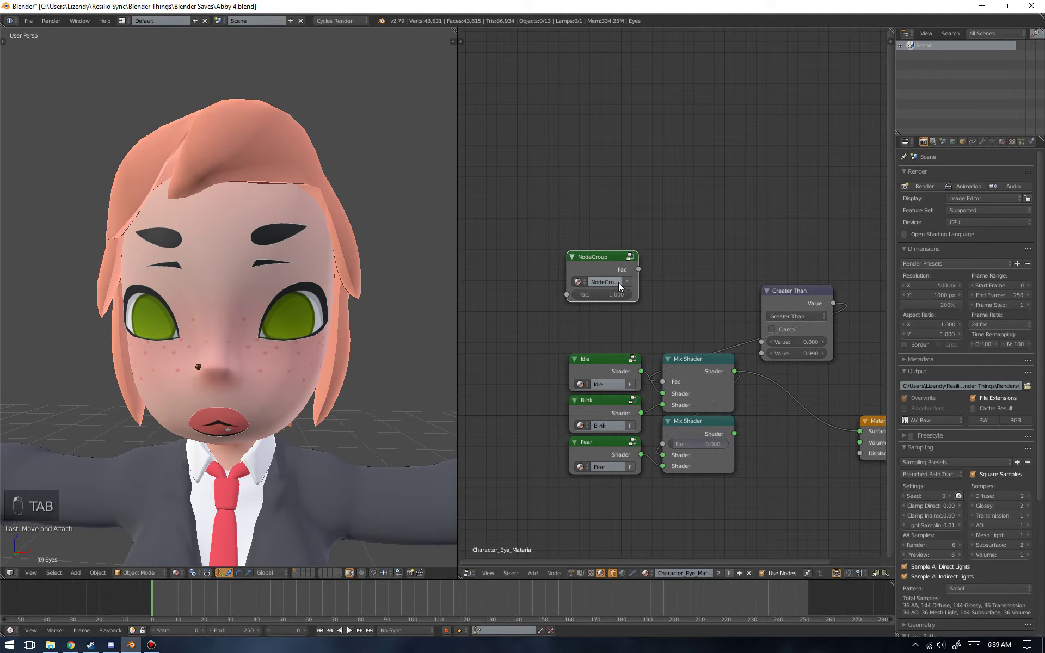
drag(644, 272, 787, 346)
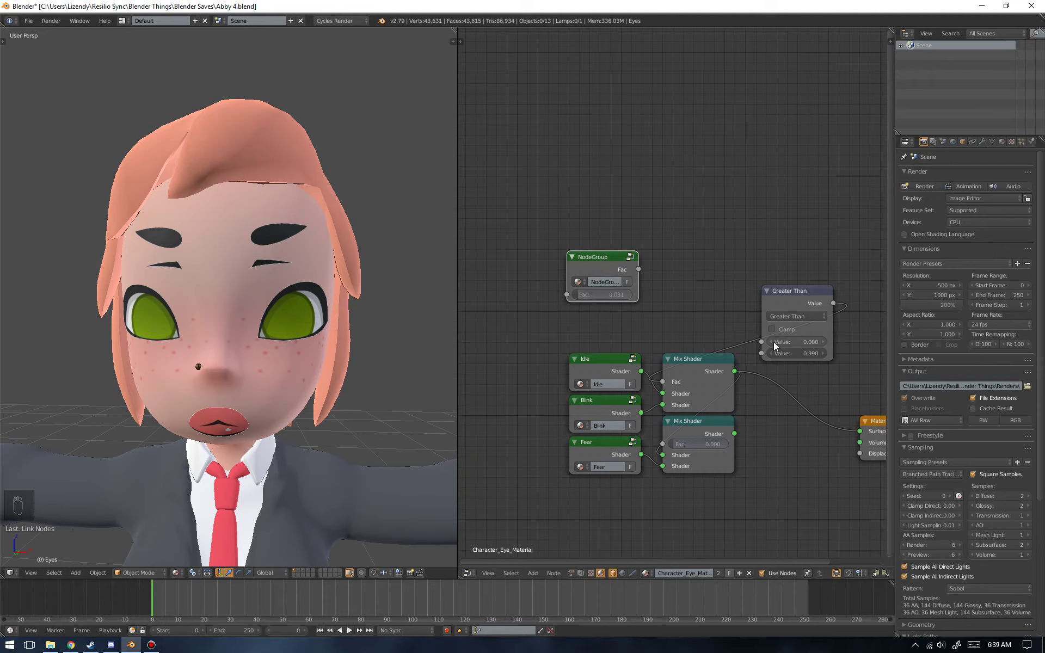
click(646, 274)
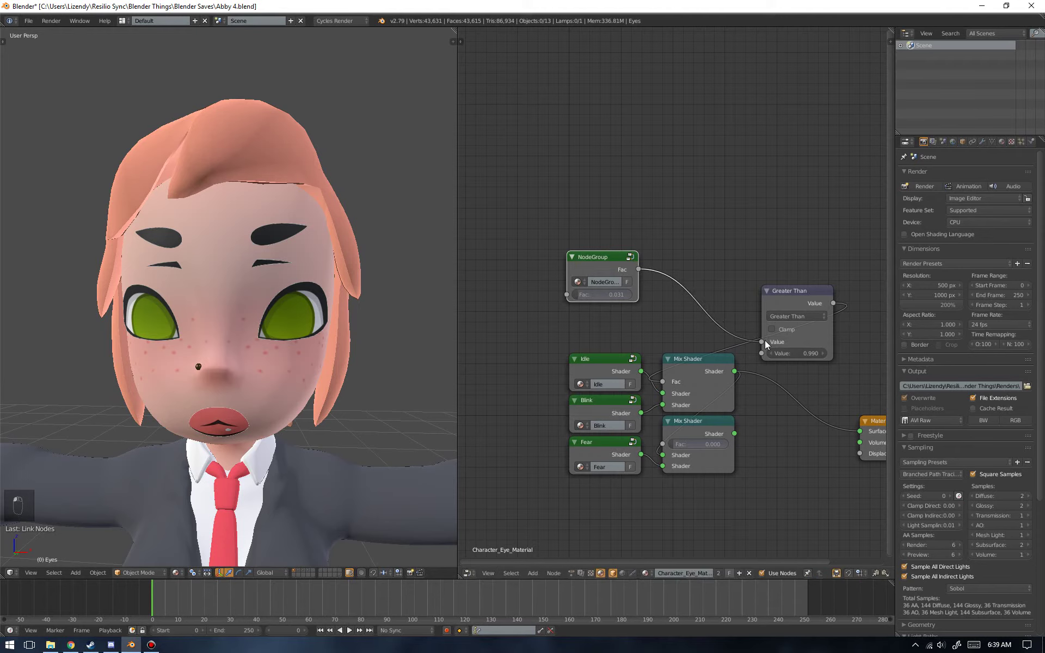
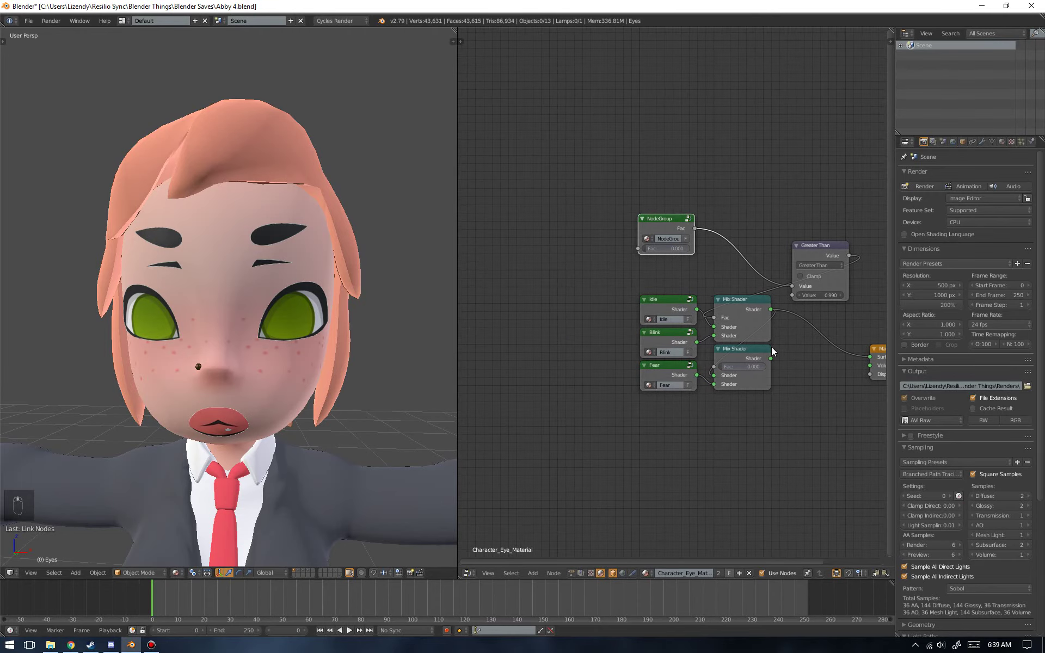
click(610, 339)
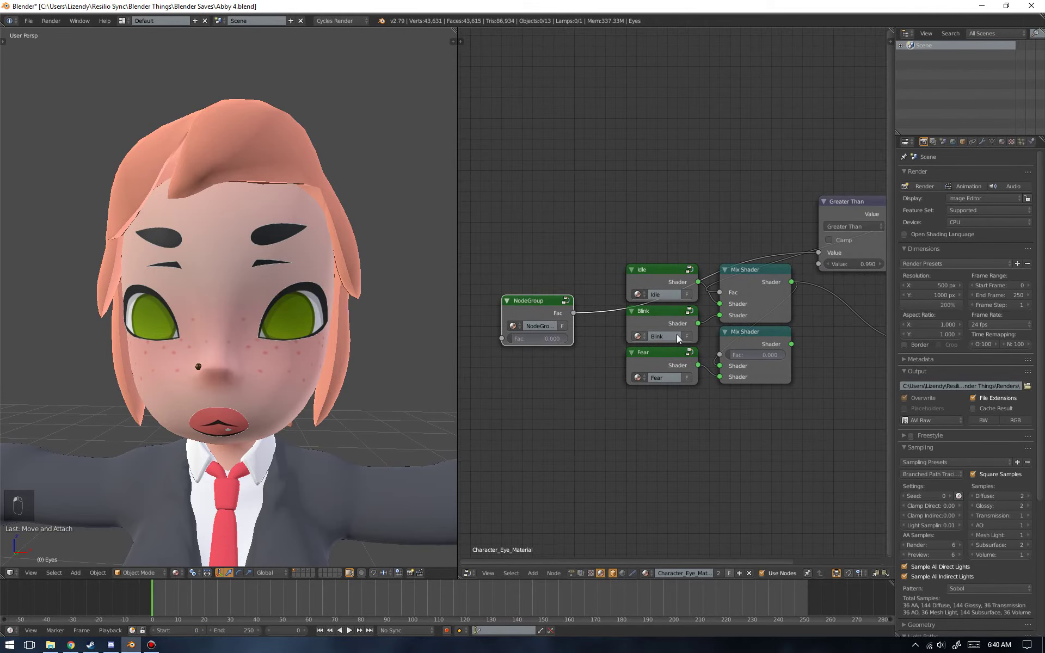
- Duplicate the Greater Than node below the first and set its threshold to 1.990
drag(681, 368, 690, 344)
drag(859, 358, 716, 215)
key(shift+d)
drag(715, 392, 731, 428)
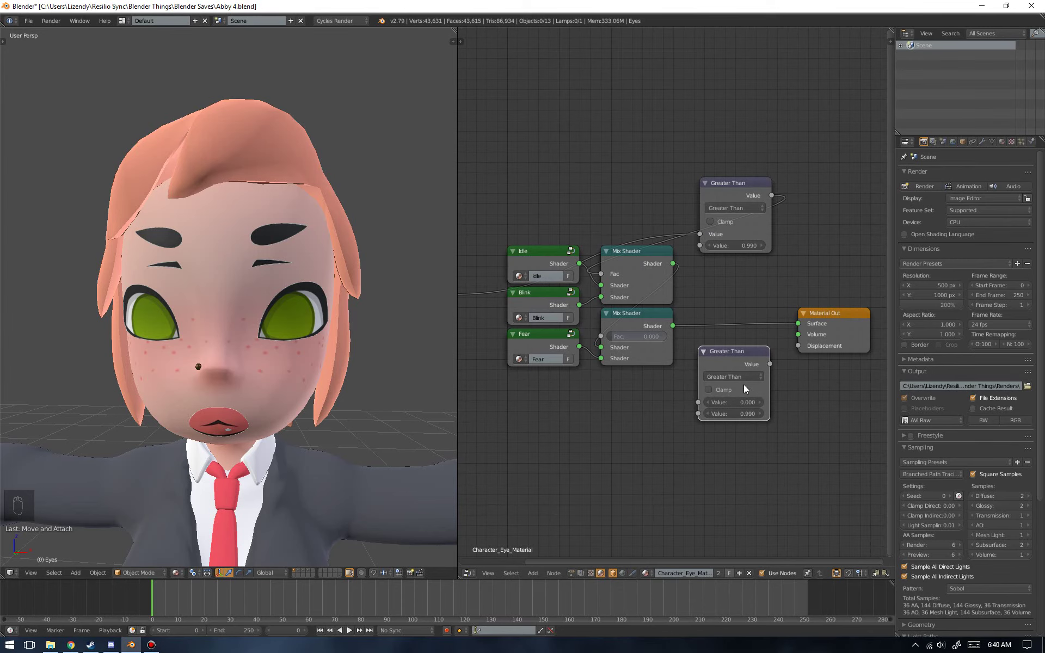
click(728, 392)
- Feed the NodeGroup Fac into the second Greater Than and line it up under the first
drag(754, 339, 764, 266)
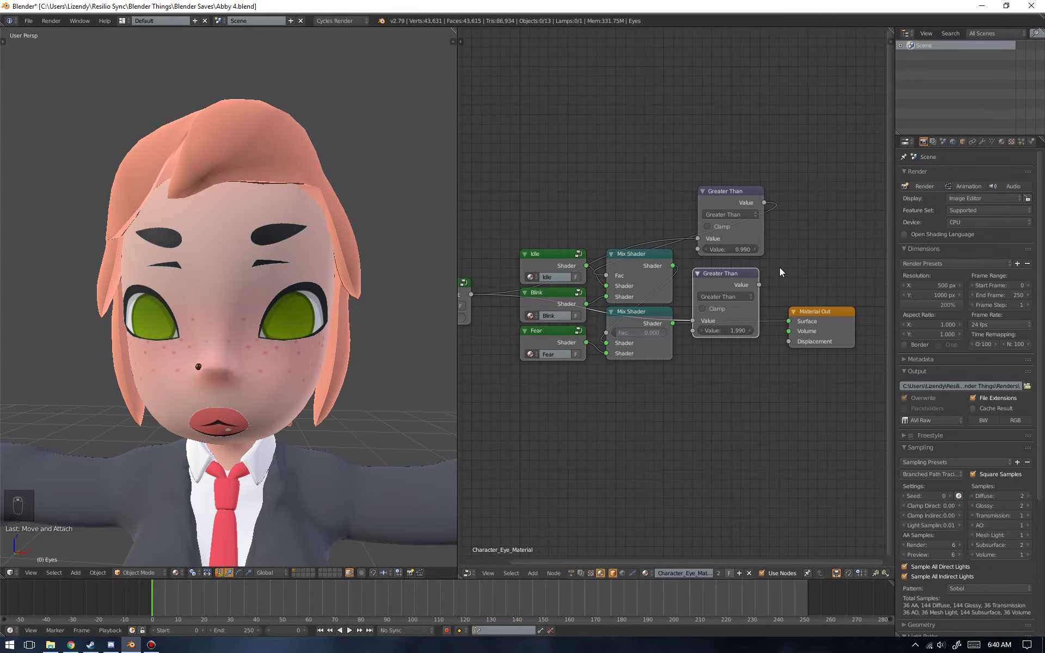
drag(730, 200, 559, 309)
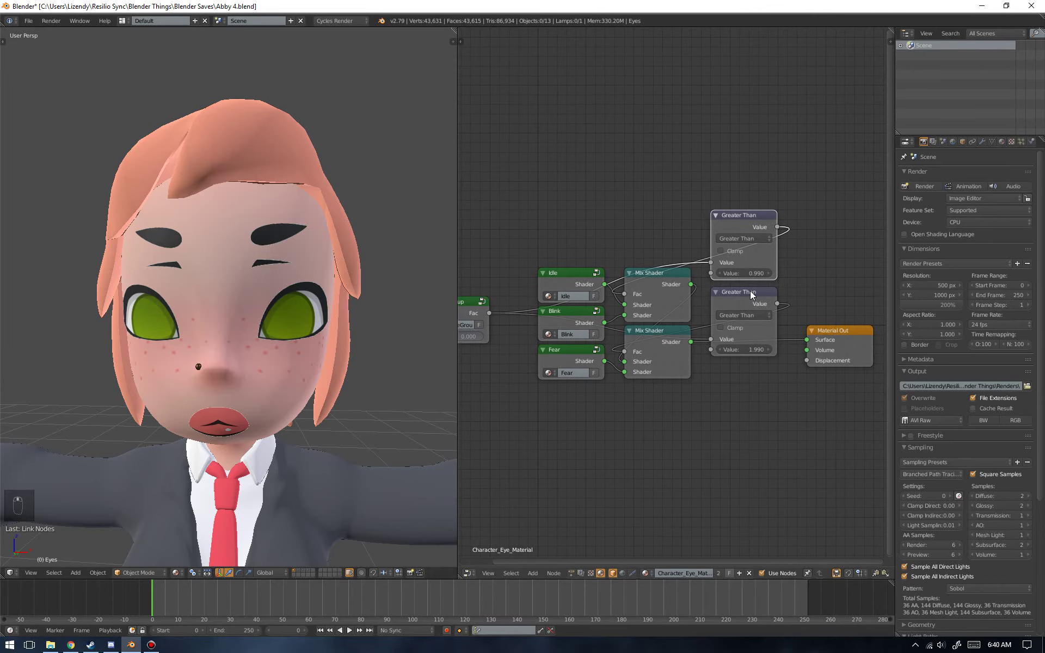
drag(749, 296, 738, 216)
key(g)
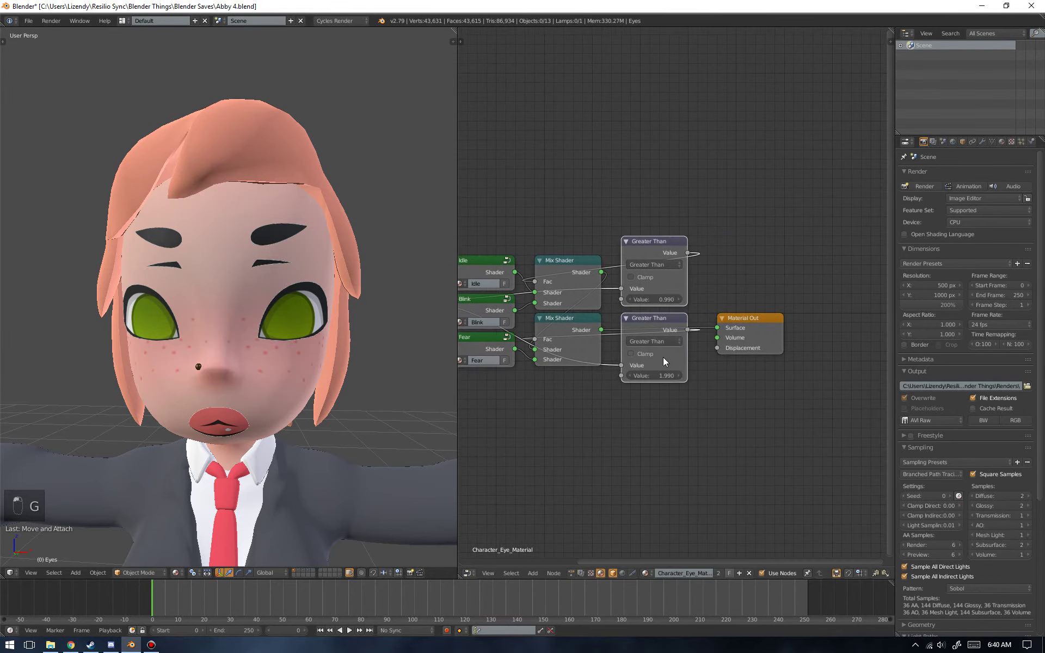
- Rename the group input to Face Control with Min 0 and Max 2 in the Interface panel
click(748, 324)
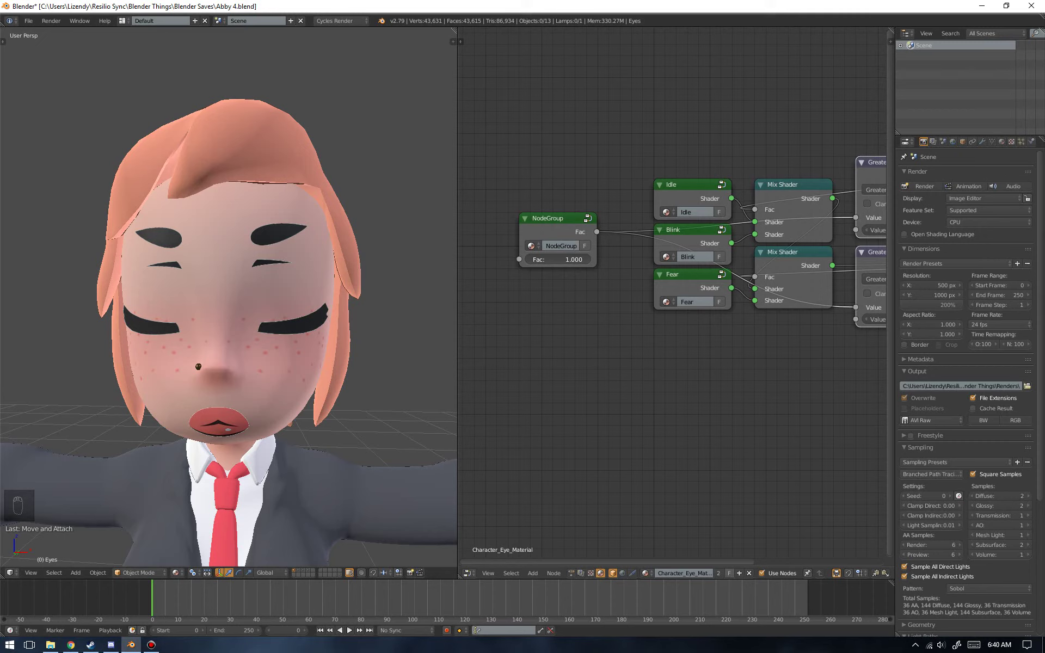
click(549, 222)
key(Tab)
key(n)
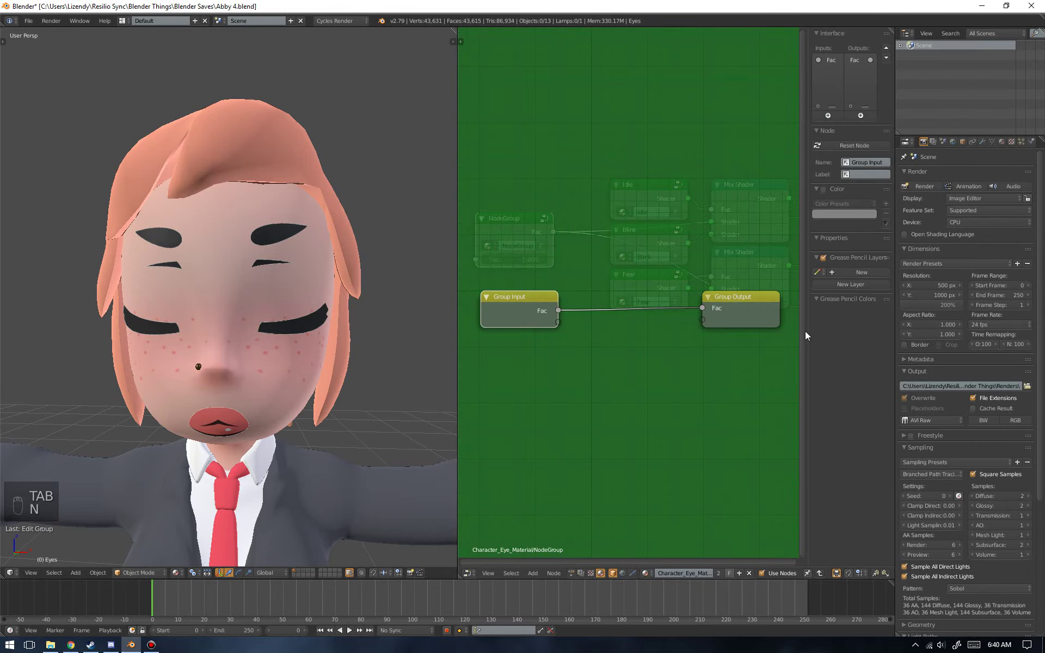
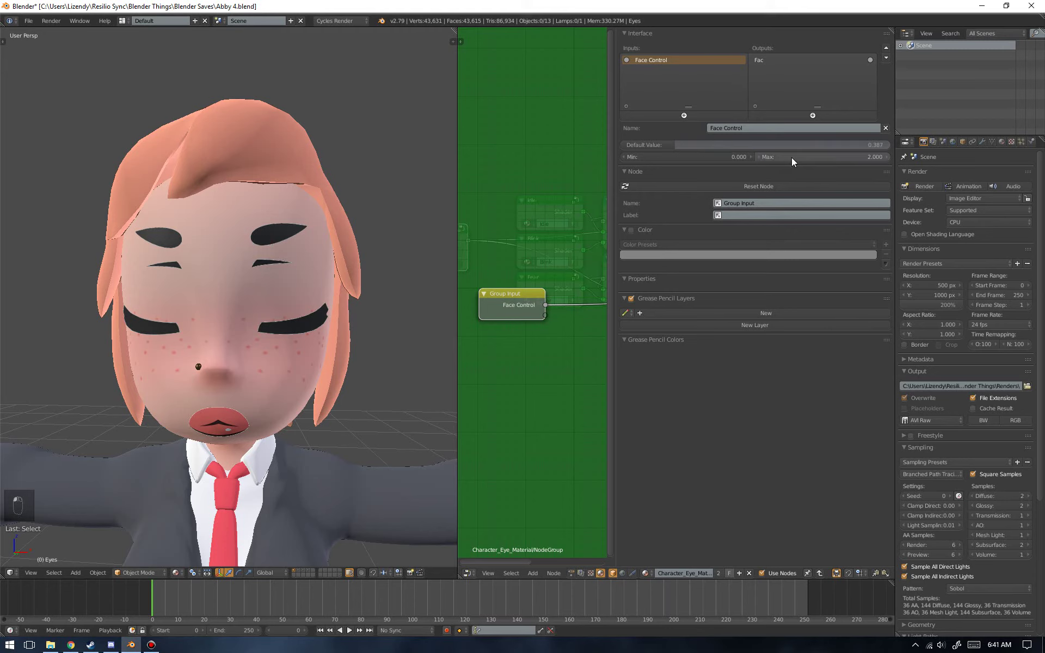
key(Tab)
key(n)
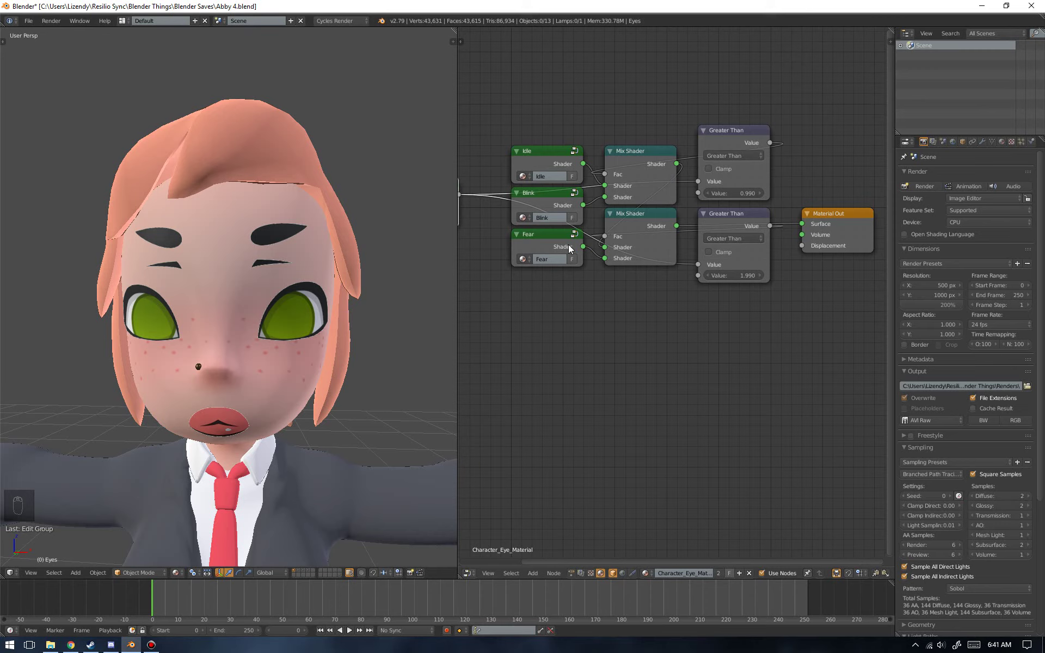
- Duplicate the Fear, Mix Shader and Greater Than branch below the others and enter the copied group
drag(535, 253, 759, 261)
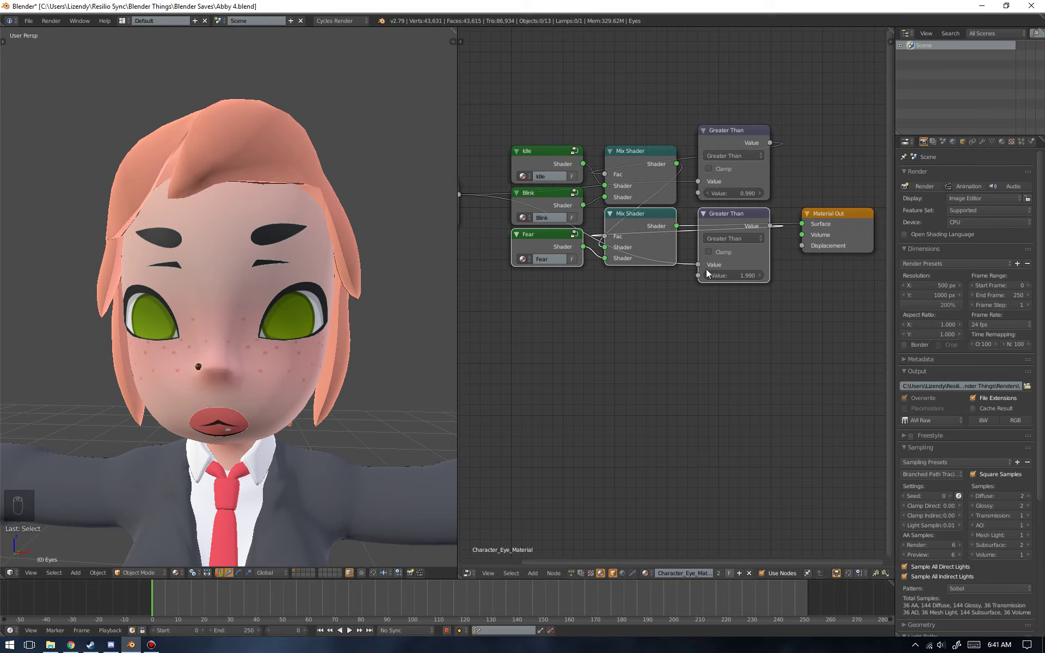
key(shift+d)
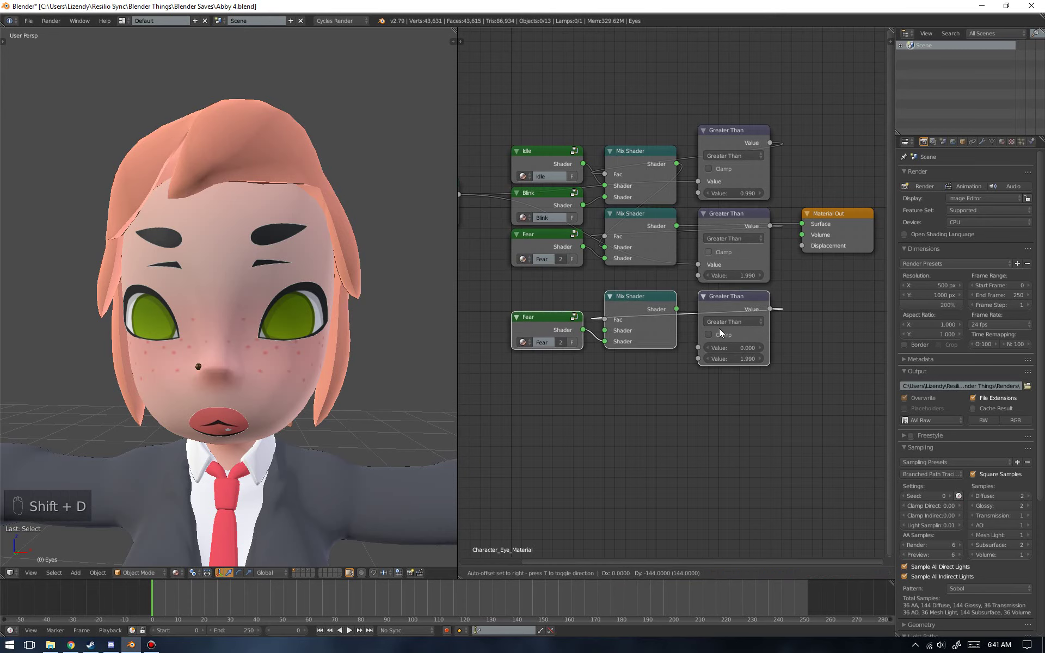
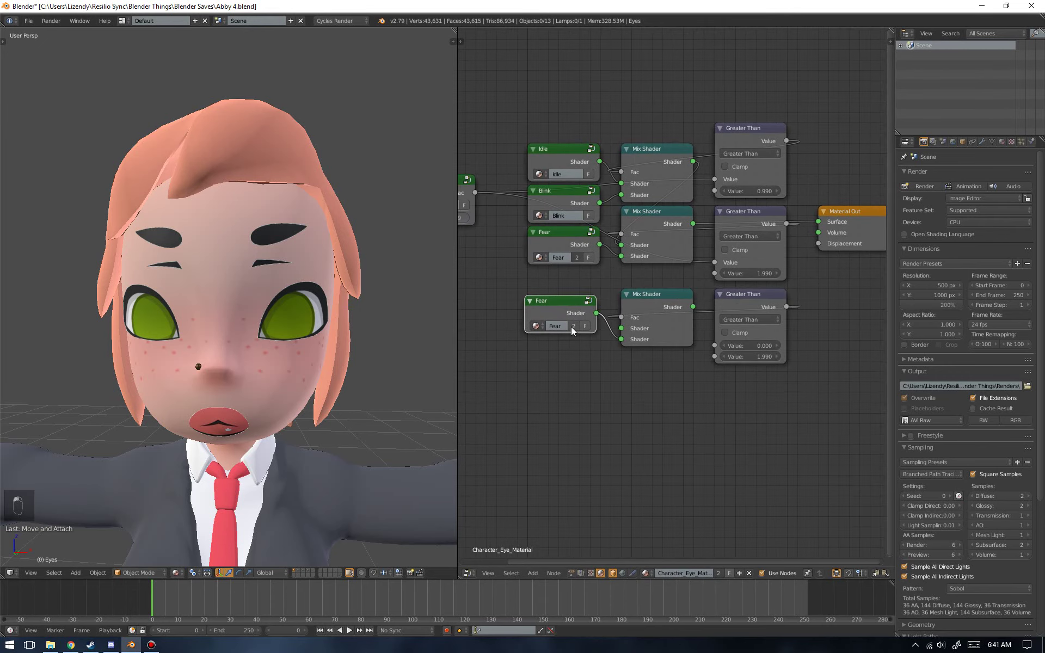
drag(564, 329, 557, 313)
key(Tab)
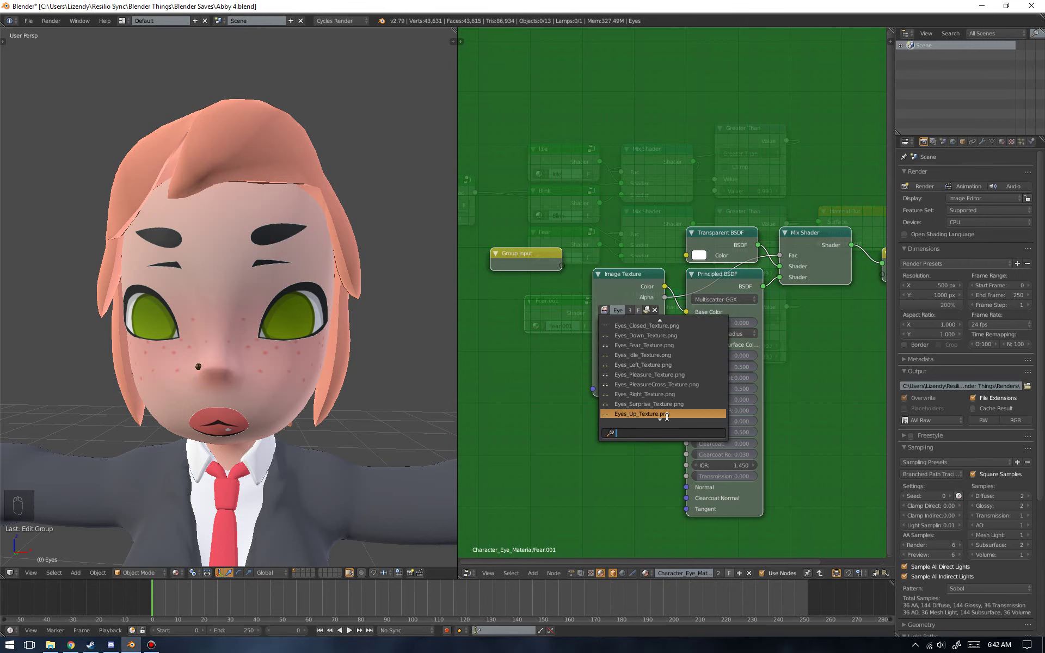
- Pick the wink eye image in Fear.001's Image Texture and reopen the group
key(Tab)
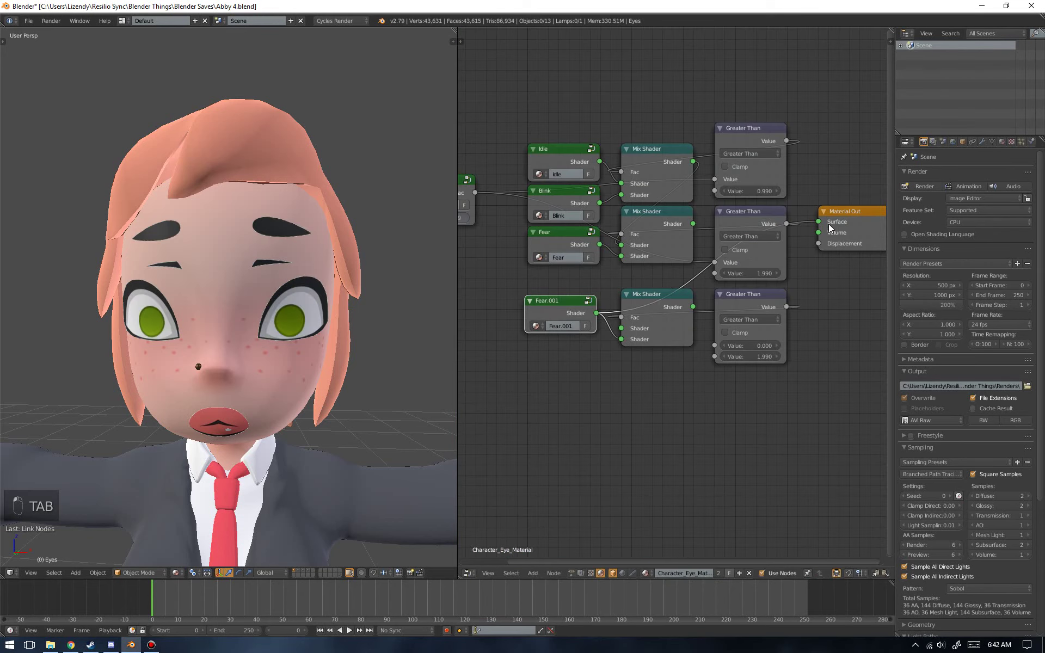
click(567, 318)
key(Tab)
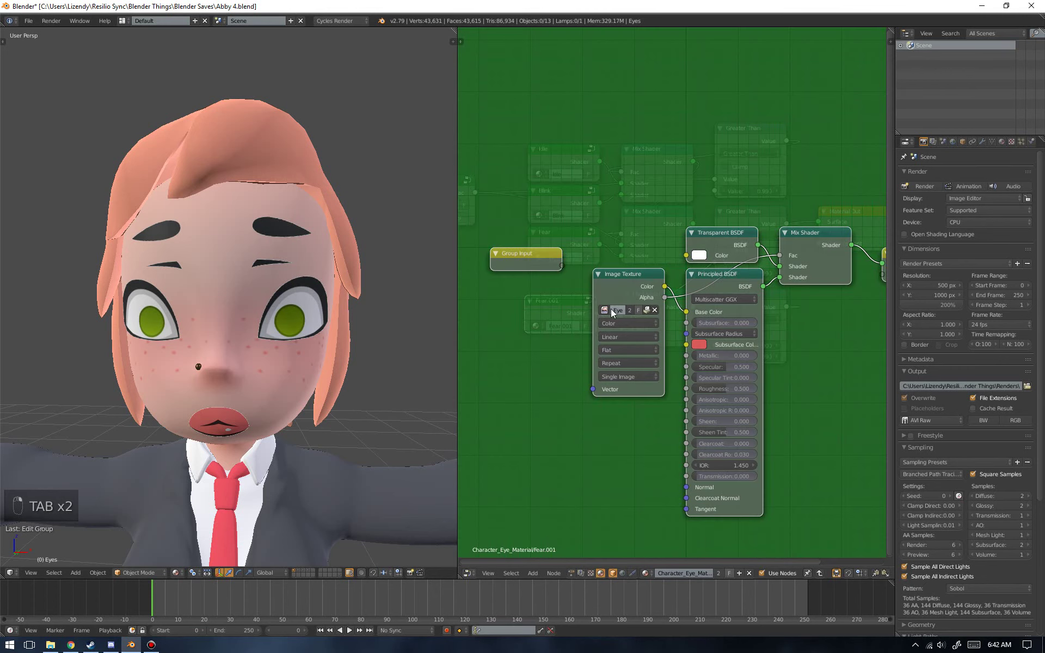
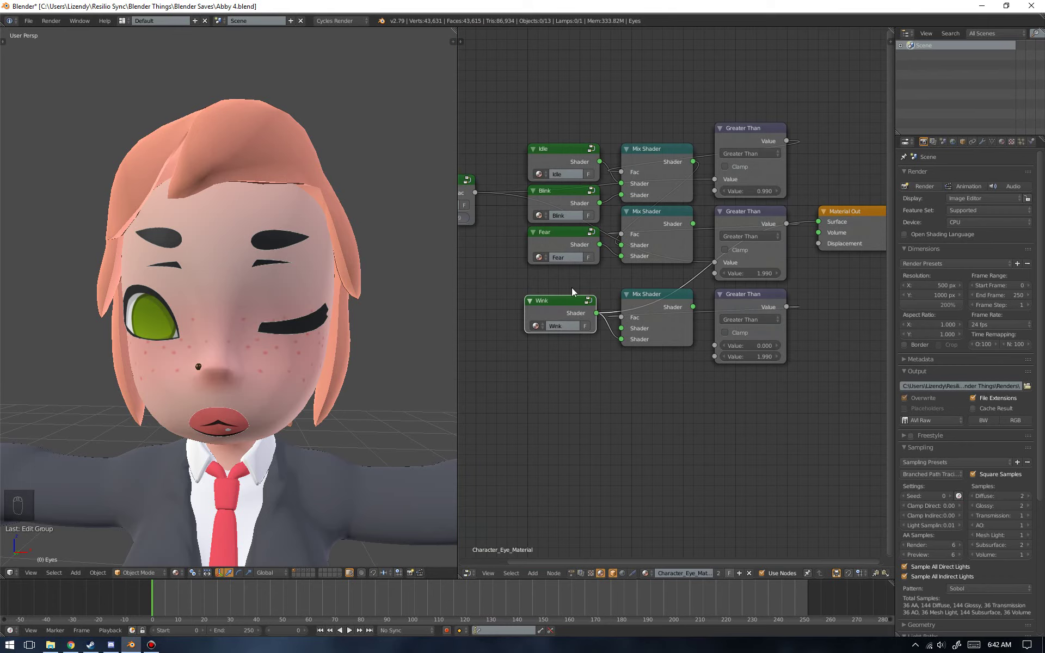
- Move the Wink group node into place beside the third Mix Shader
drag(573, 301, 727, 240)
key(g)
click(725, 244)
key(ctrl+z)
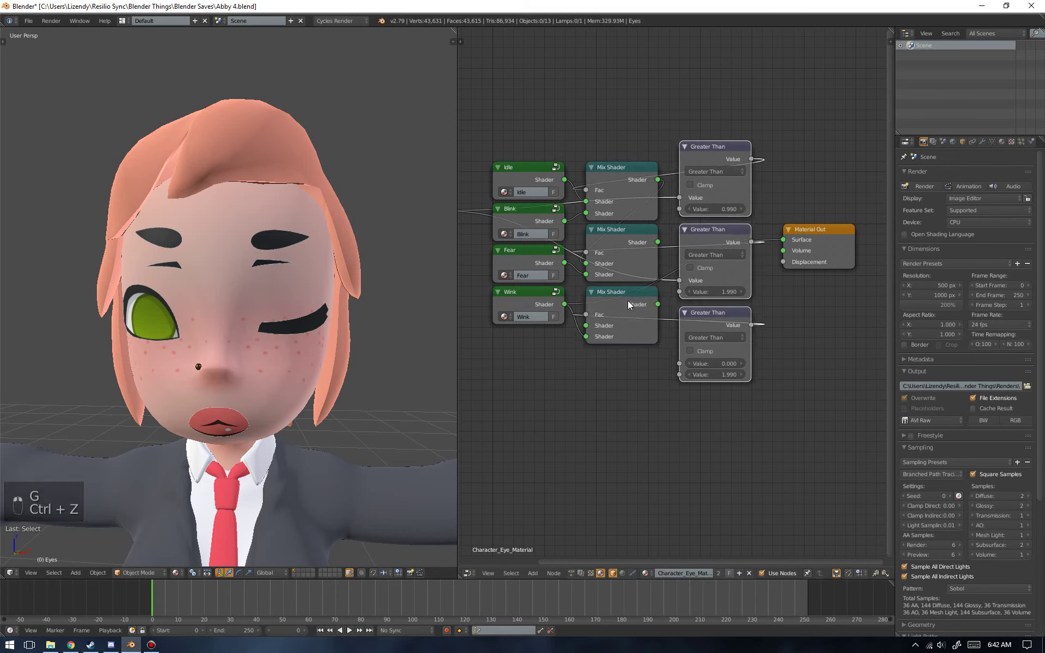
key(g)
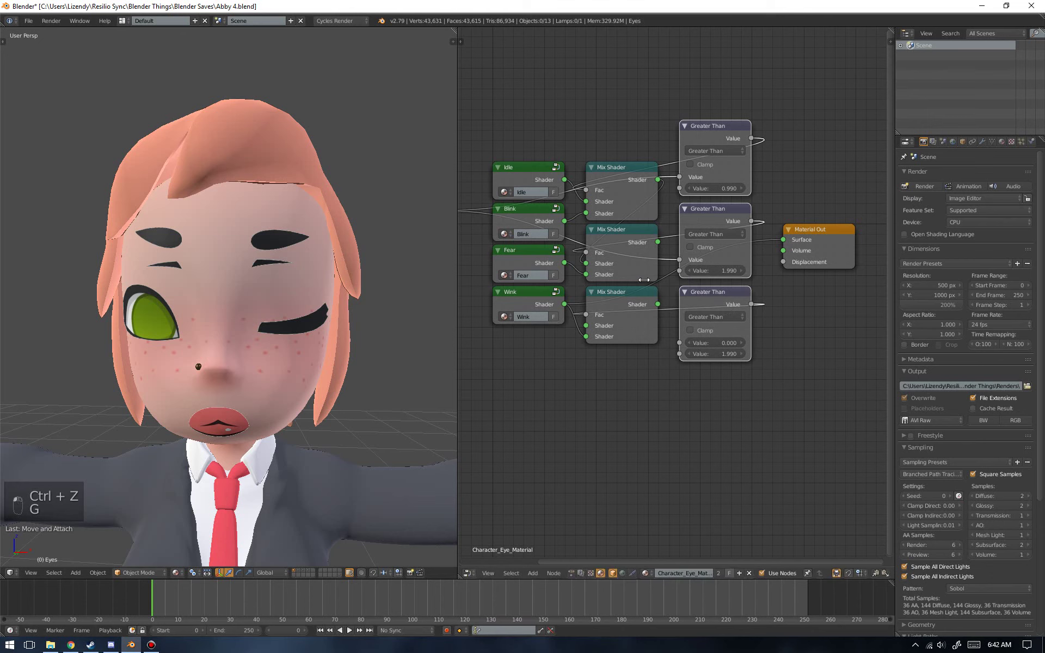
- Connect the Face Control group's Fac to the third Greater Than Value input
middle_click(696, 318)
click(664, 243)
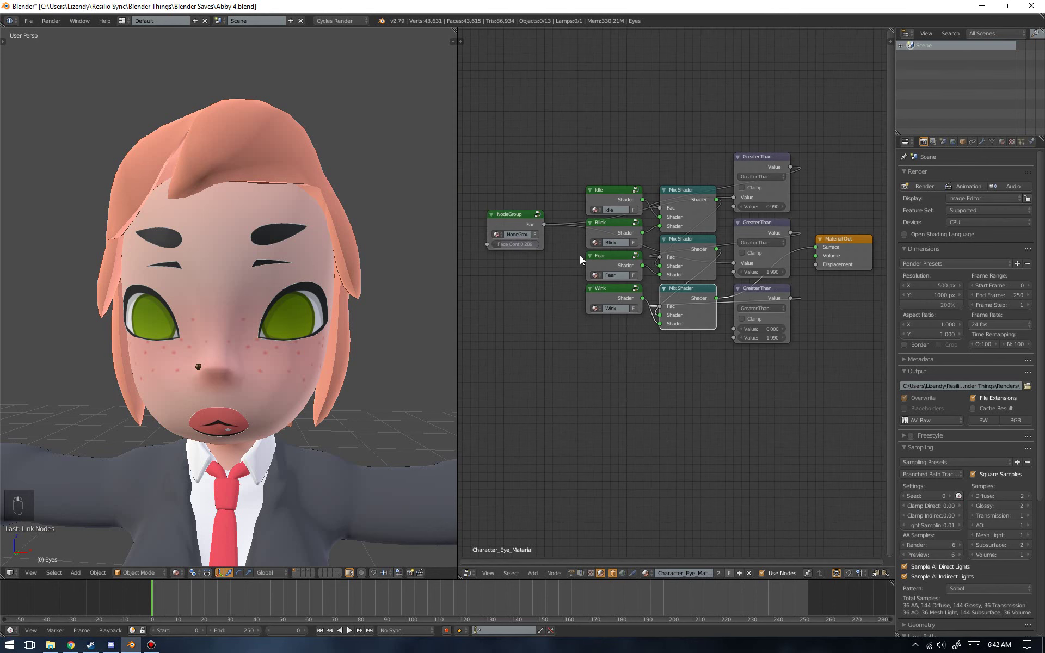
drag(551, 229, 747, 336)
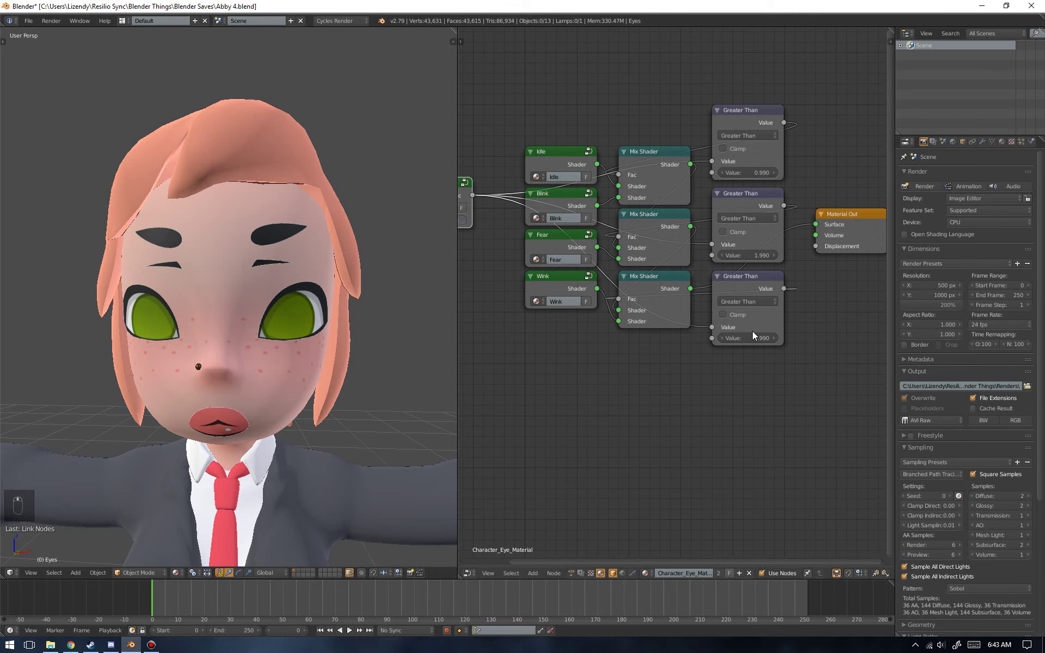
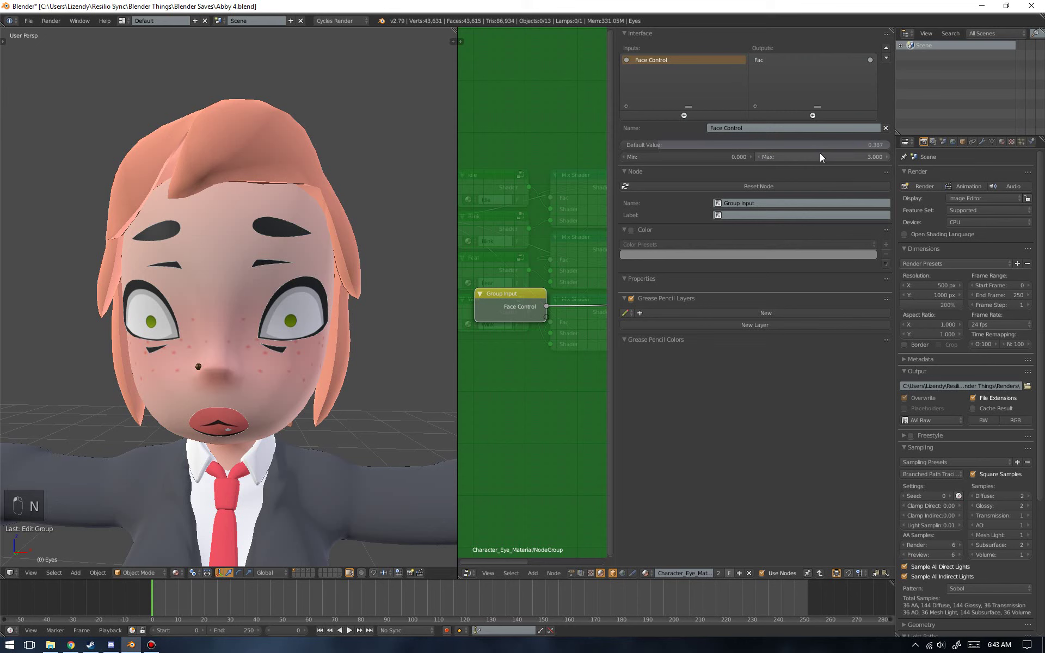
- Return from the Face Control group to the eye material with Max now 3.000
key(n)
key(Tab)
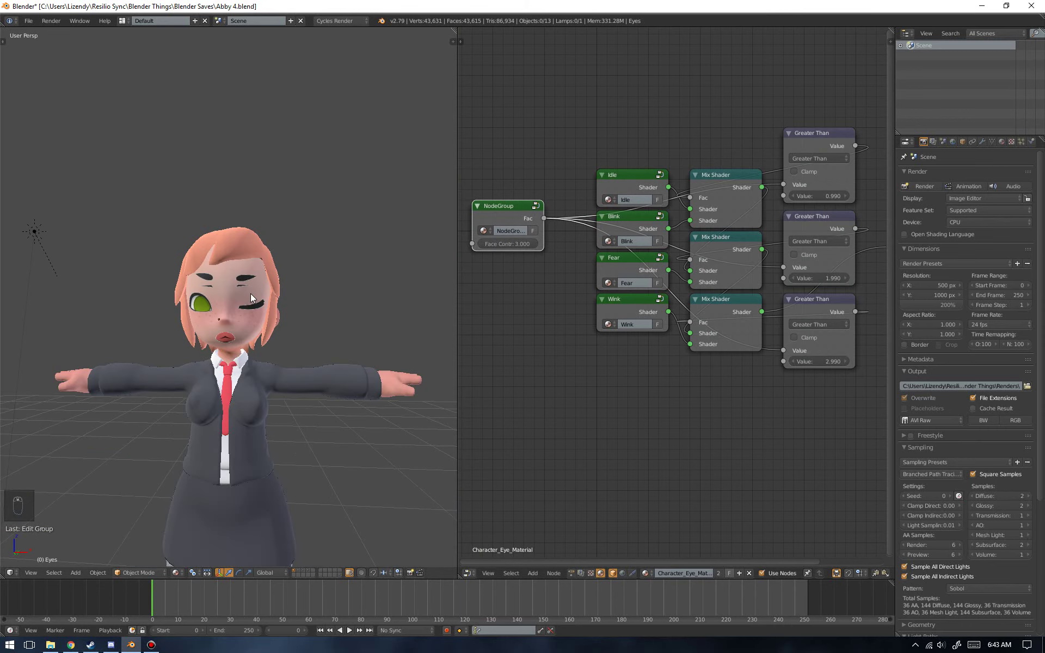
drag(348, 385, 643, 376)
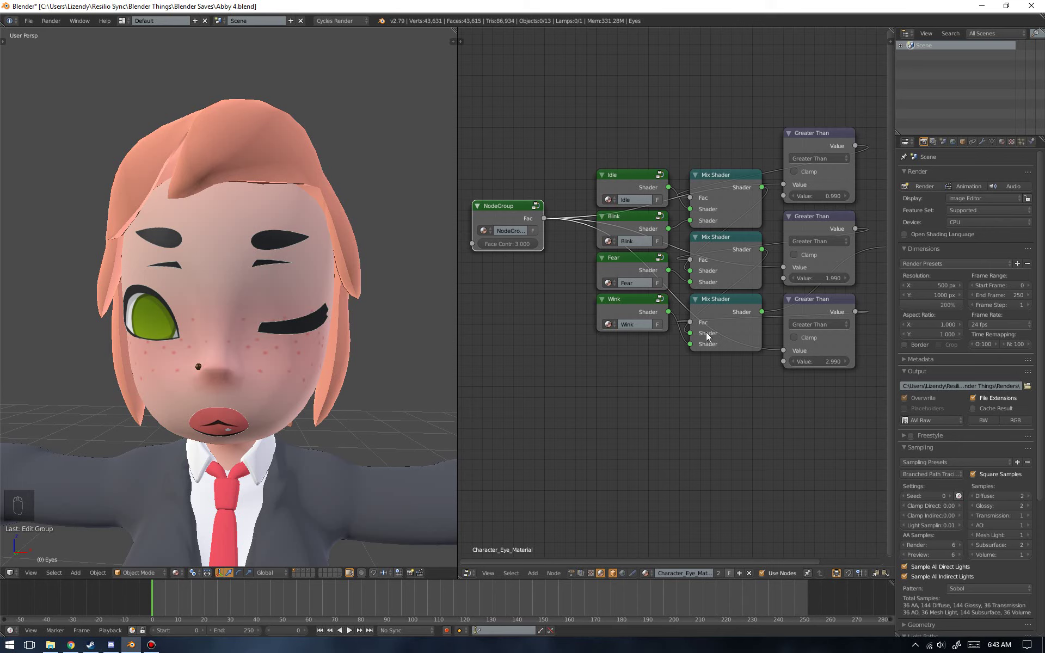